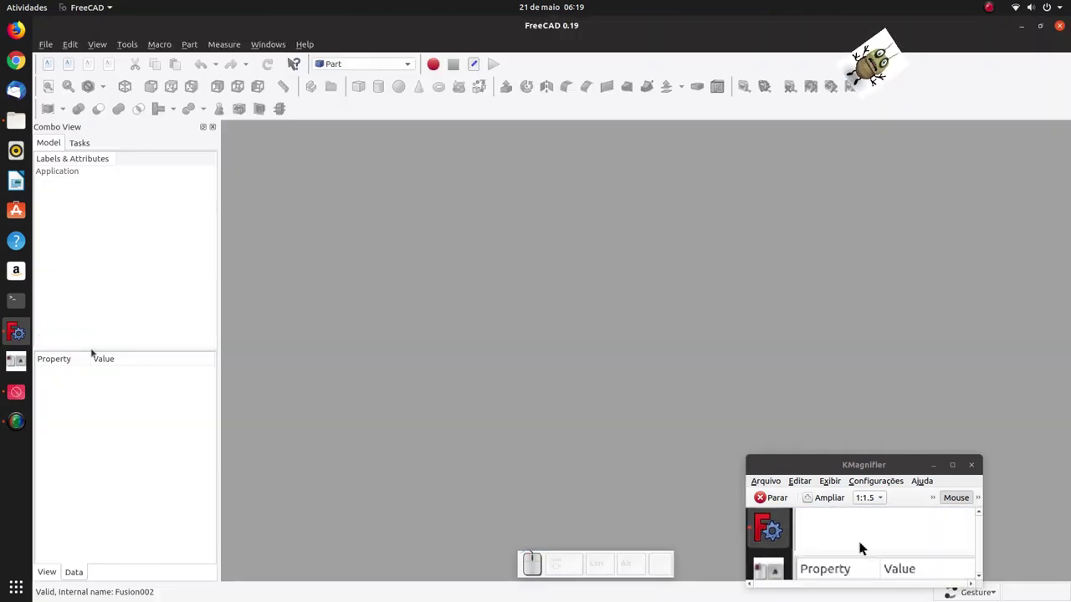
Start a new document and set the Part primitives dialog to Line
click(815, 542)
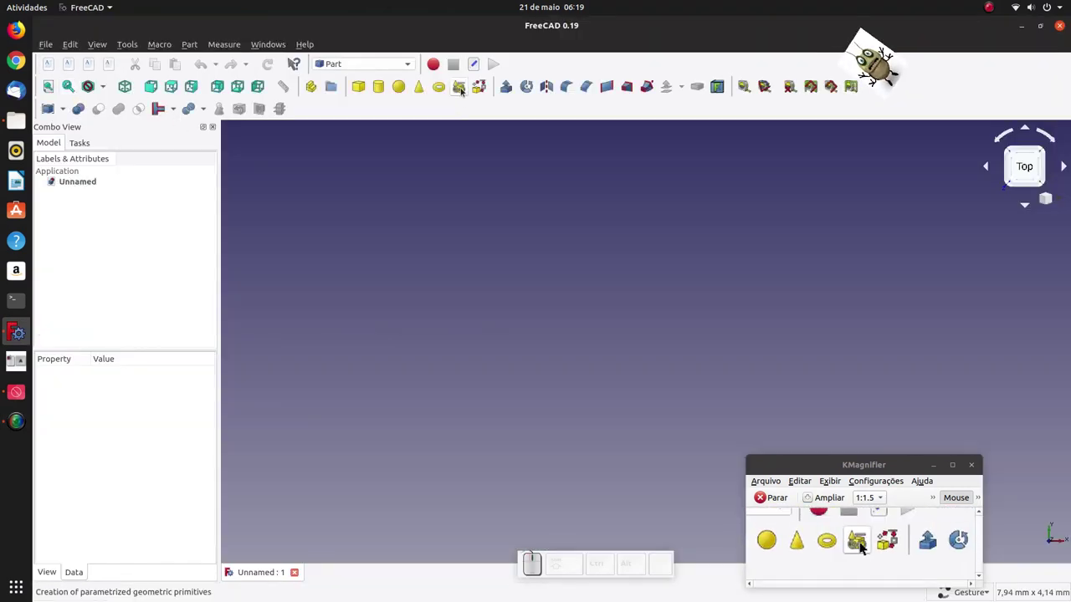
click(863, 542)
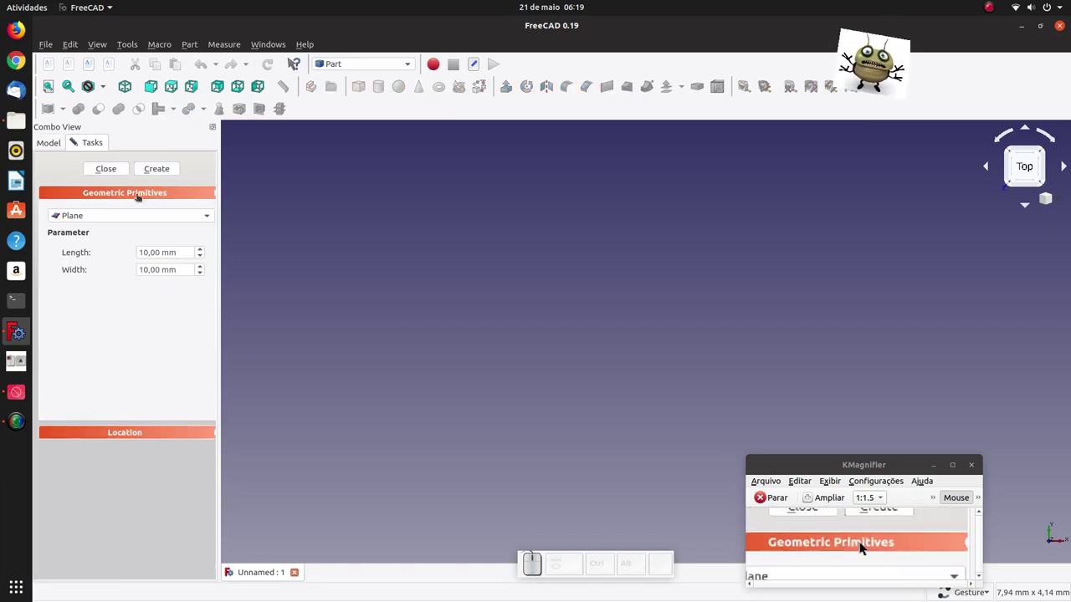
click(862, 542)
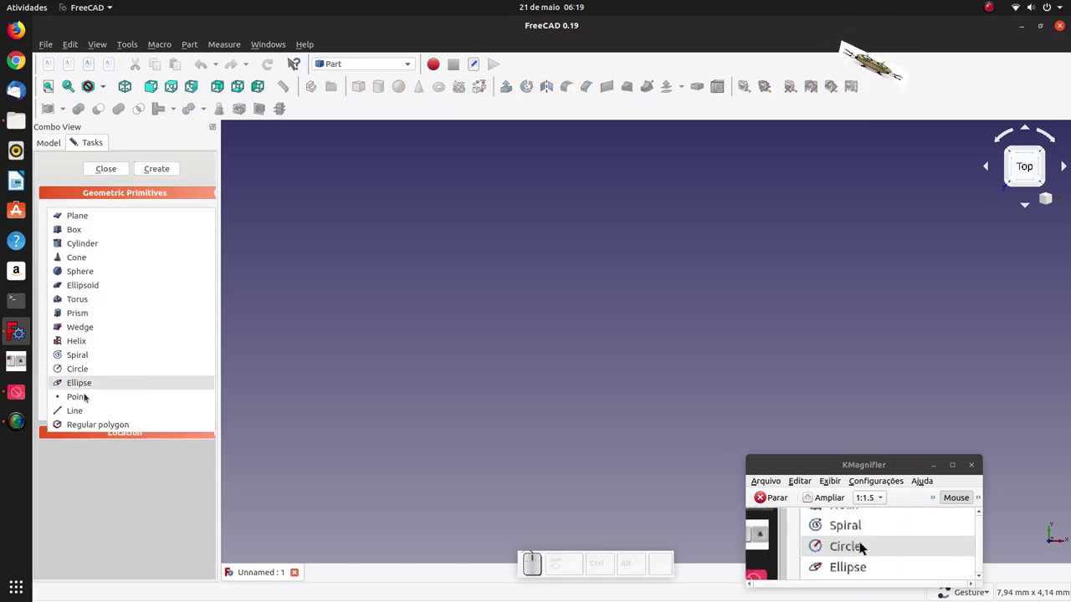
click(862, 542)
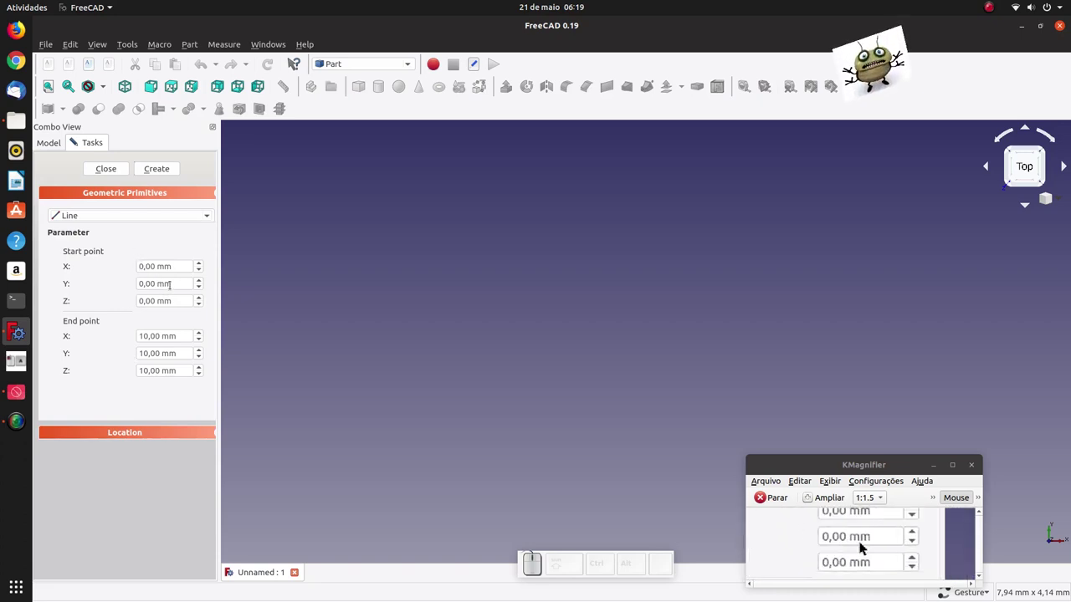
Set the line's start Y to -25 and move on to the end point
click(862, 542)
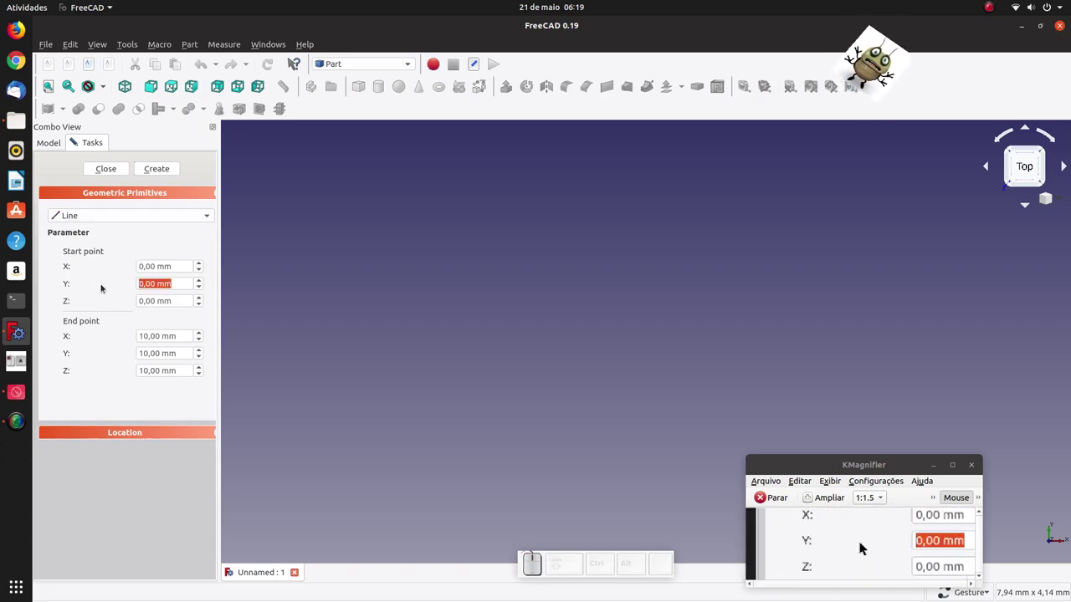
key(KP_Subtract)
key(KP_2)
key(KP_5)
click(862, 541)
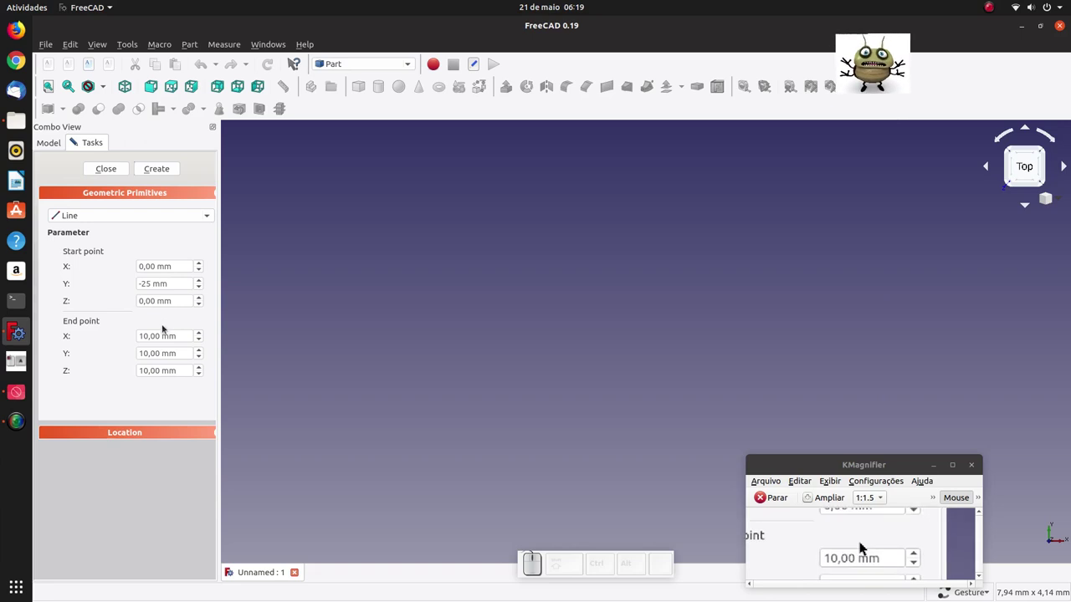
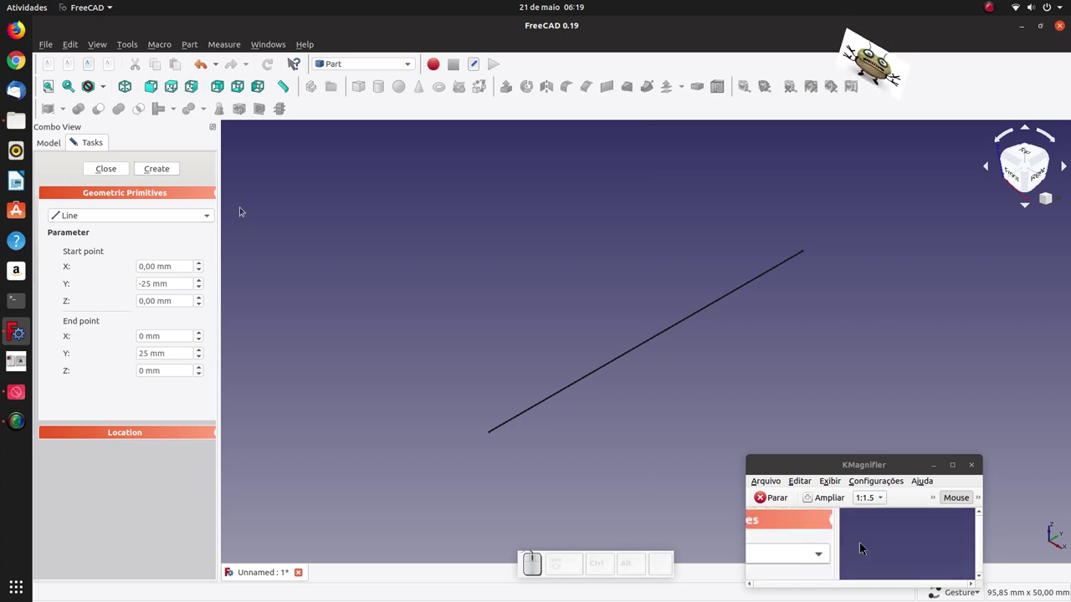
Create the second parallel line from (100, -50, 0) to (100, 50, 0)
scroll(down, 3)
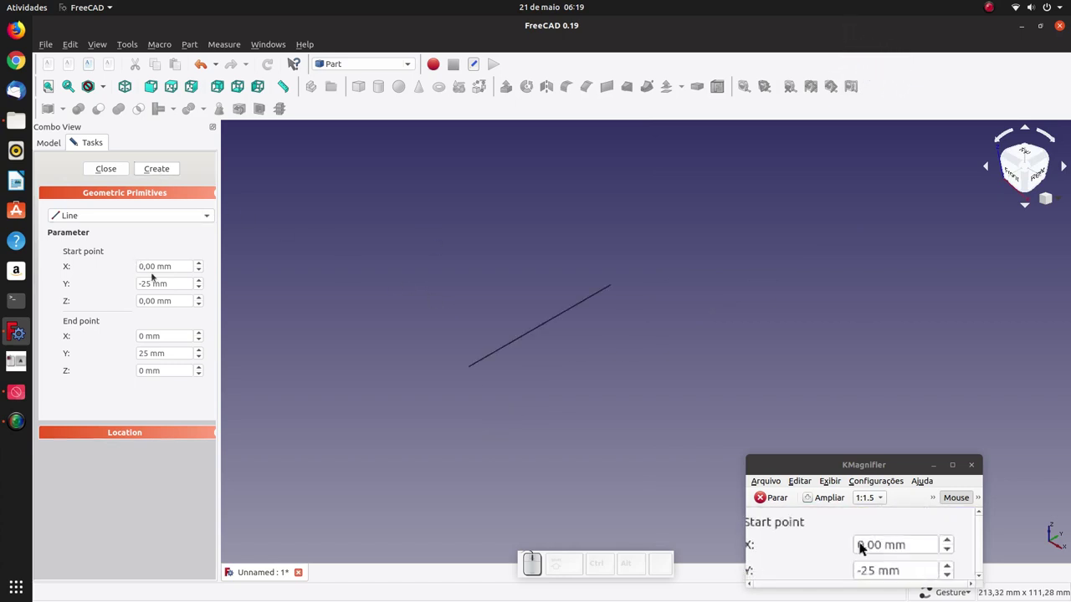
click(863, 542)
key(KP_1)
key(KP_0)
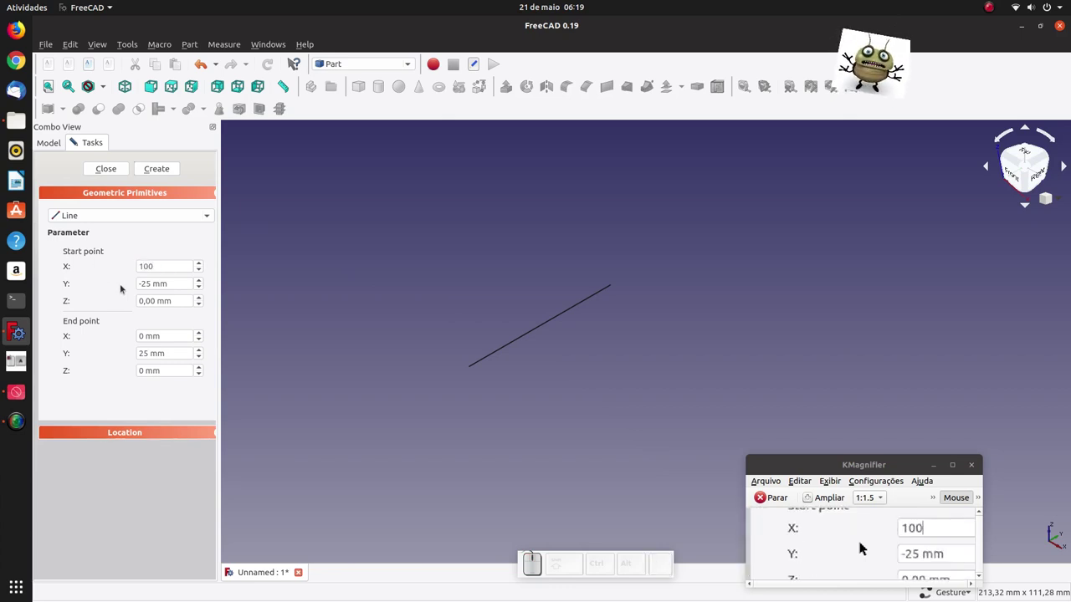
click(862, 542)
key(KP_Decimal)
key(KP_5)
key(KP_0)
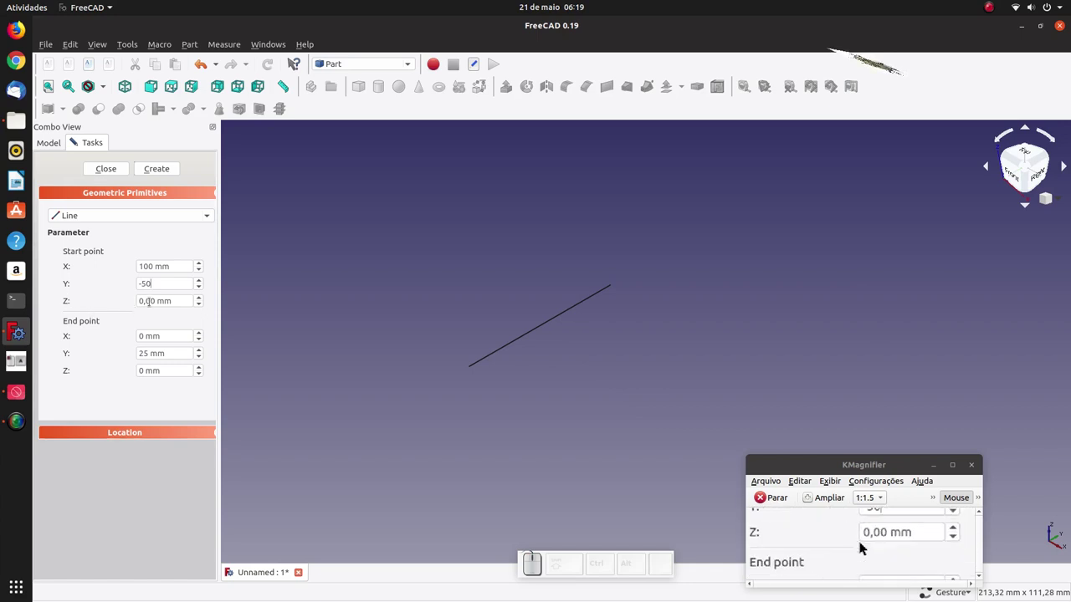
click(863, 542)
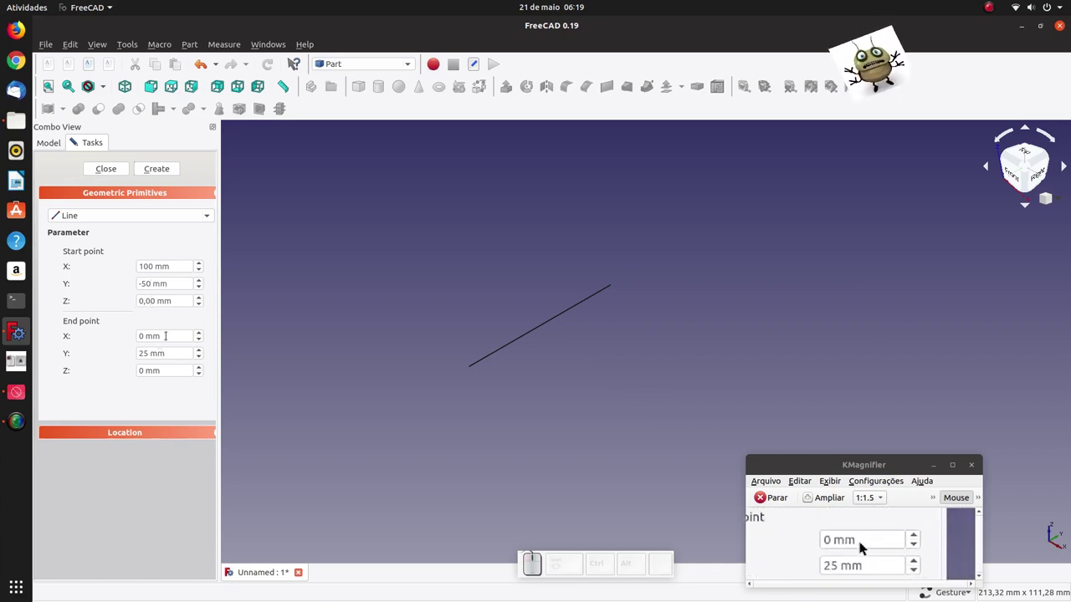
click(863, 542)
key(KP_1)
key(KP_0)
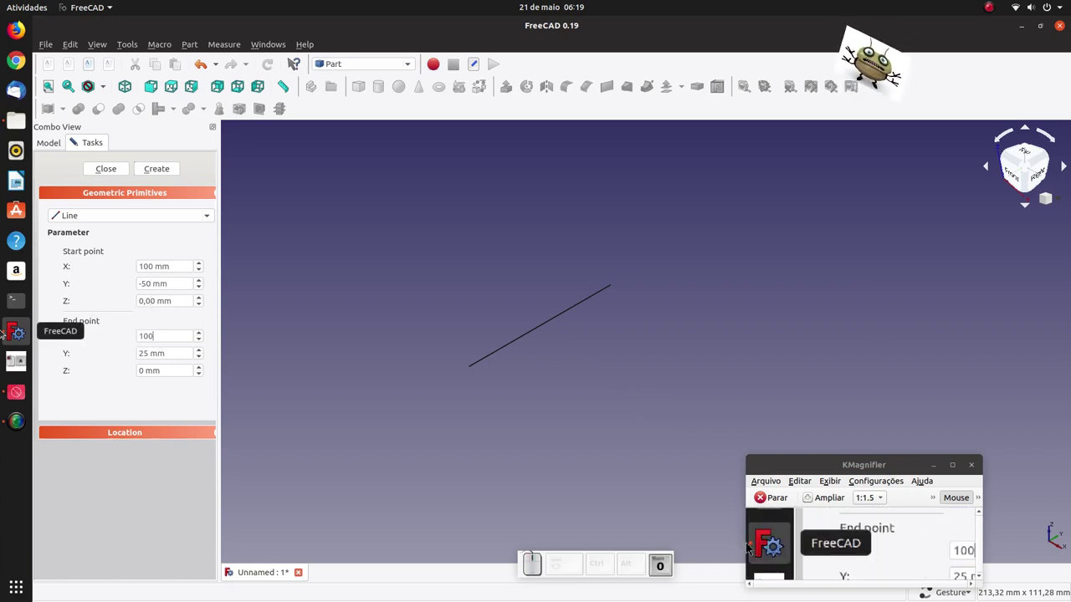
click(863, 542)
click(862, 542)
key(KP_5)
key(KP_0)
click(862, 542)
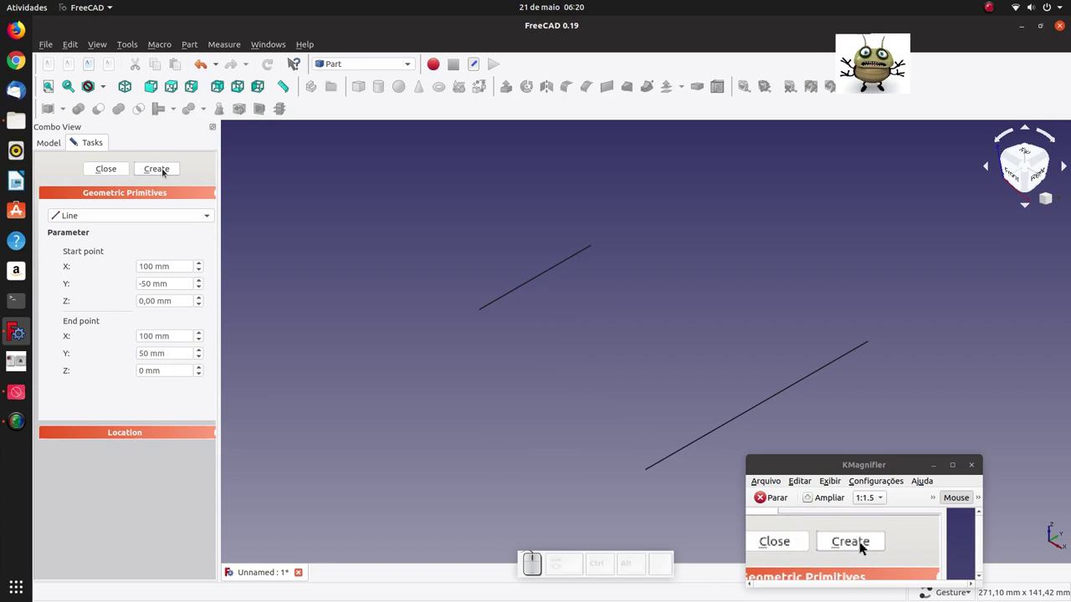
Enter the connecting line's start (0, -25, 0) and end (100, -50, 0)
click(863, 542)
key(KP_0)
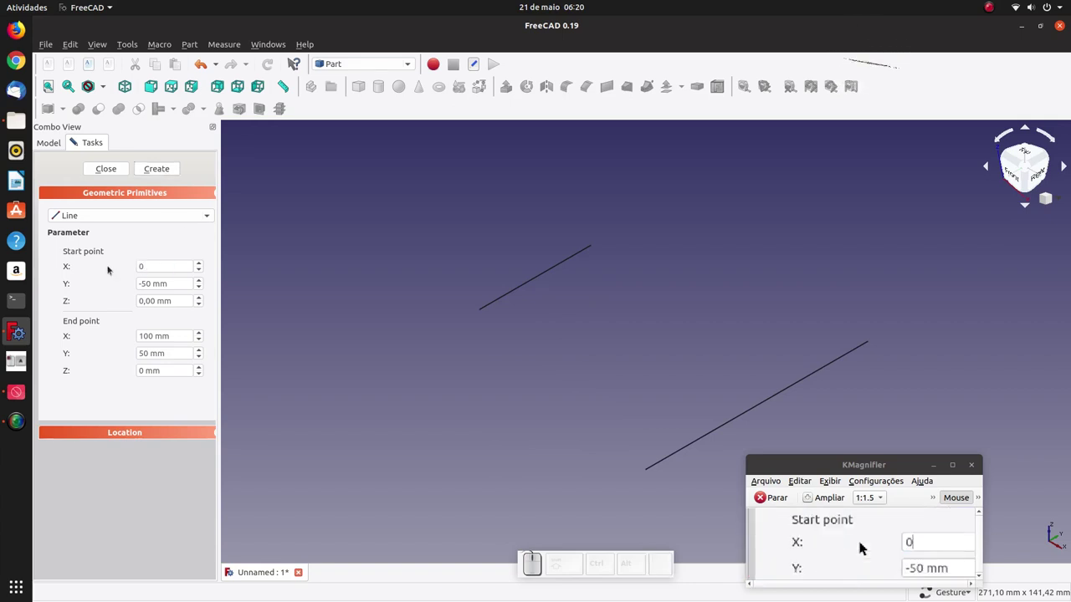
click(863, 542)
key(KP_Subtract)
key(KP_2)
key(KP_5)
click(862, 542)
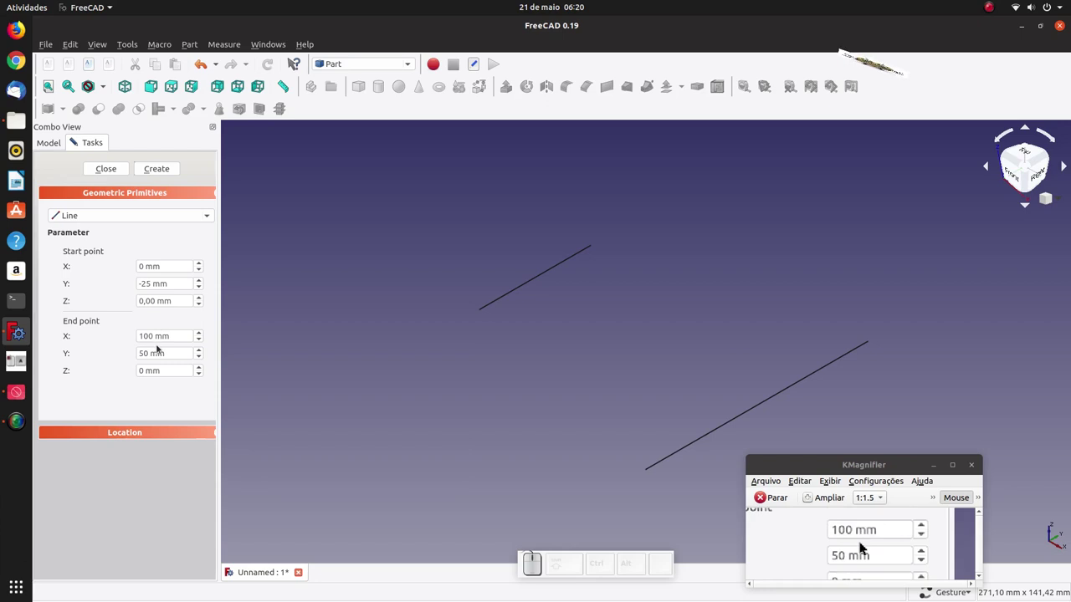
click(862, 542)
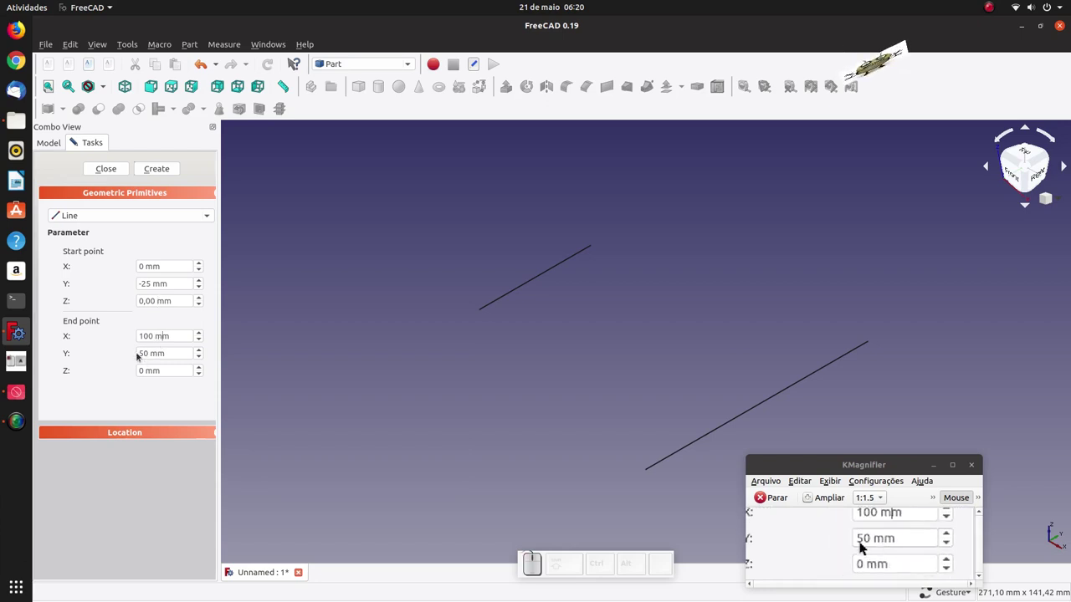
click(862, 542)
key(KP_Subtract)
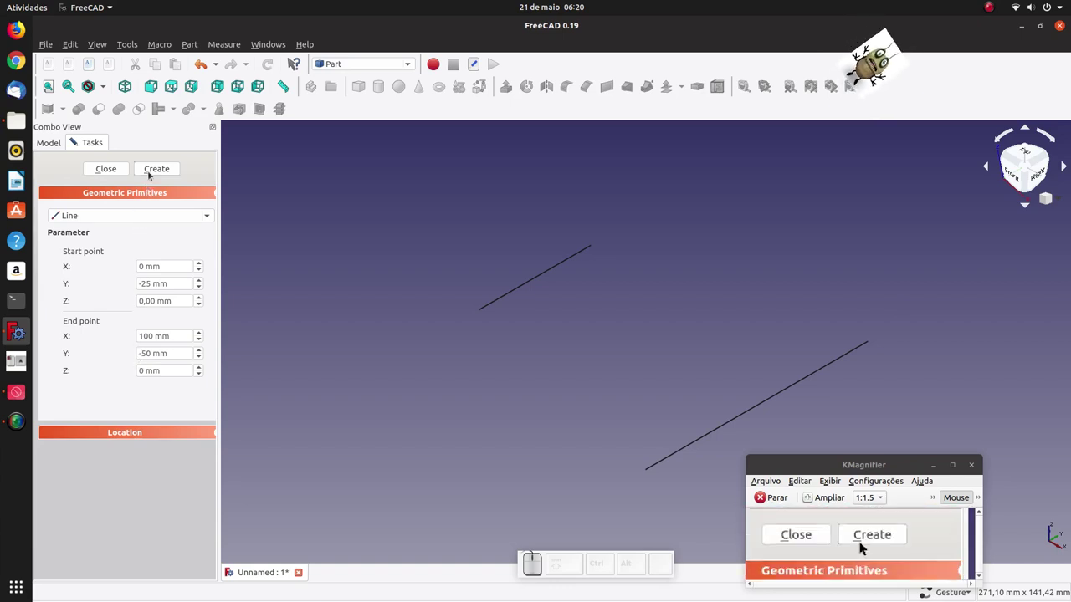
Create the lower connecting line and flip start Y to 25 for the next
click(862, 542)
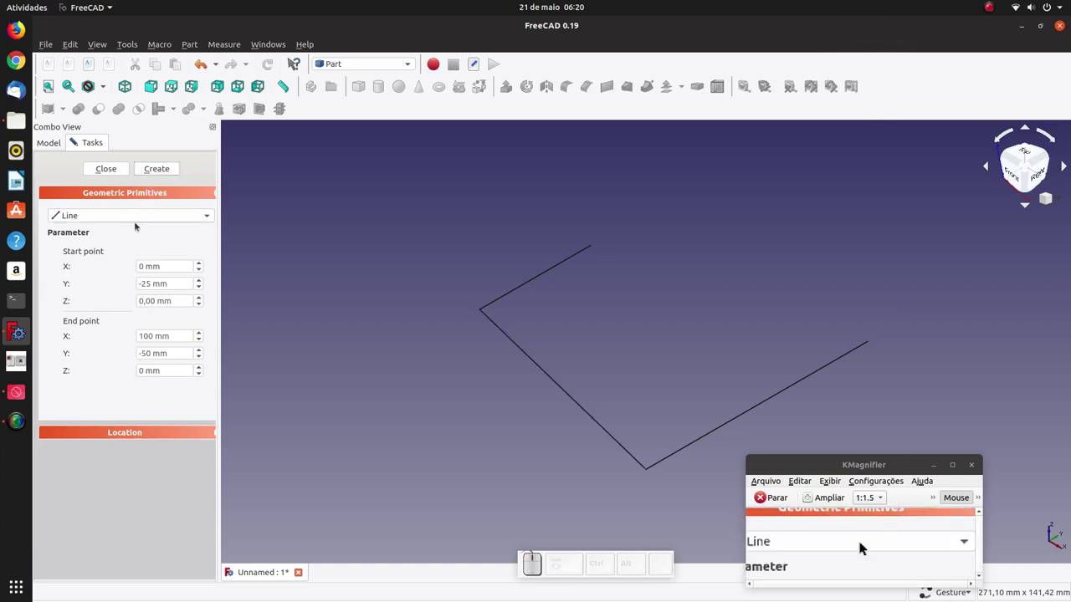
click(862, 542)
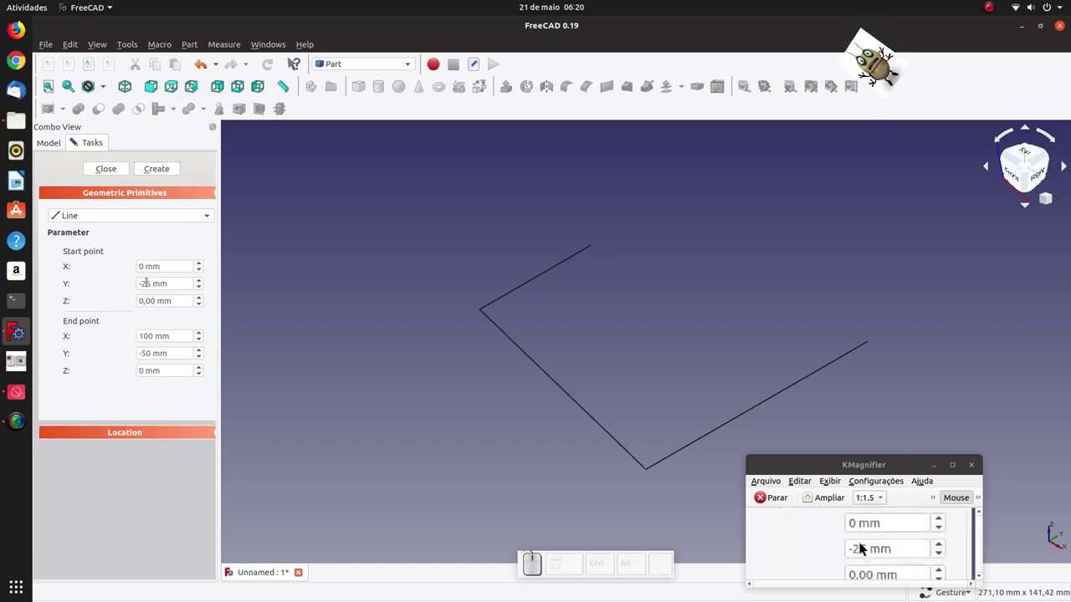
click(862, 542)
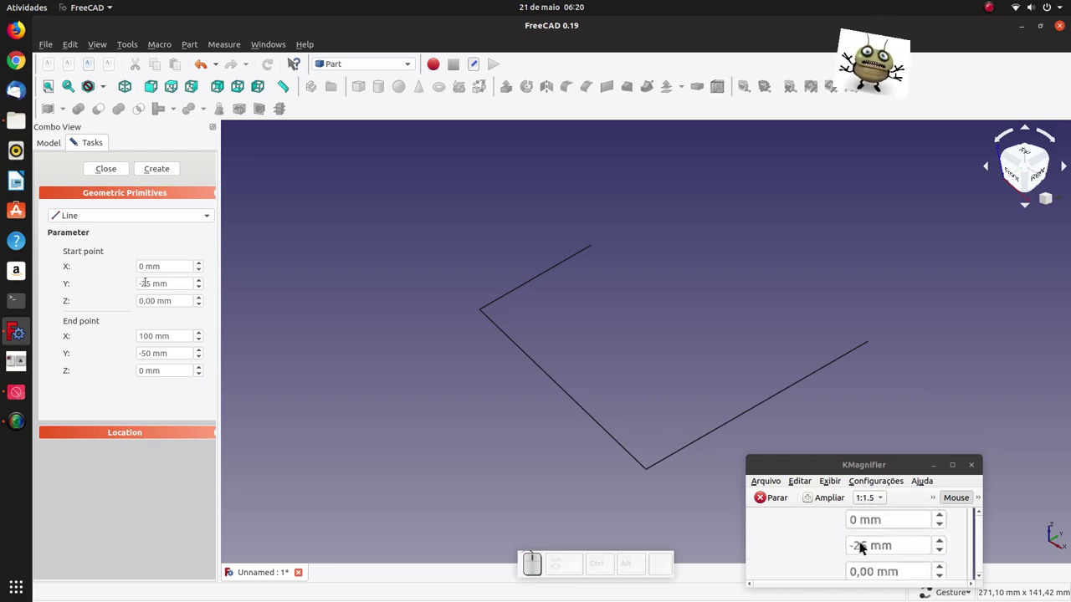
key(BackSpace)
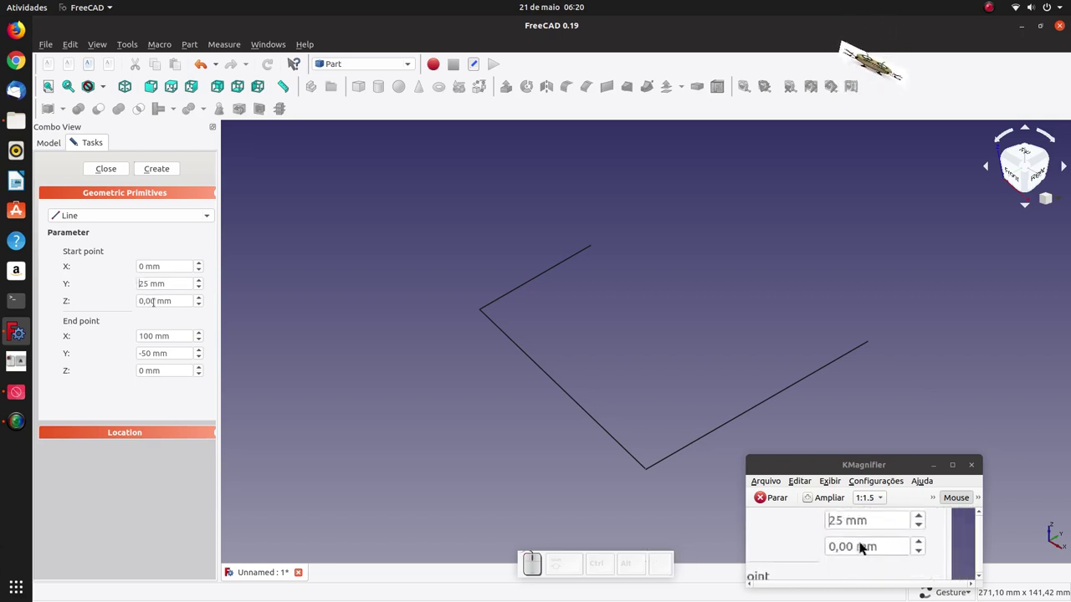
click(862, 542)
Set end Y to 50 and create the line from (0, 25, 0) to (100, 50, 0) closing the outline
click(862, 542)
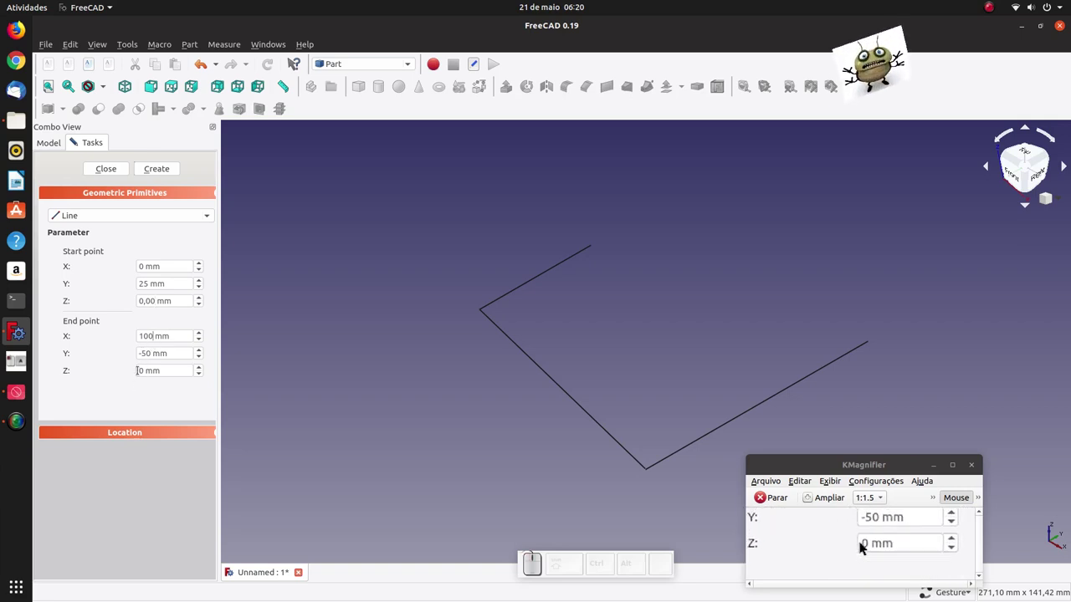
click(862, 542)
click(862, 542)
key(BackSpace)
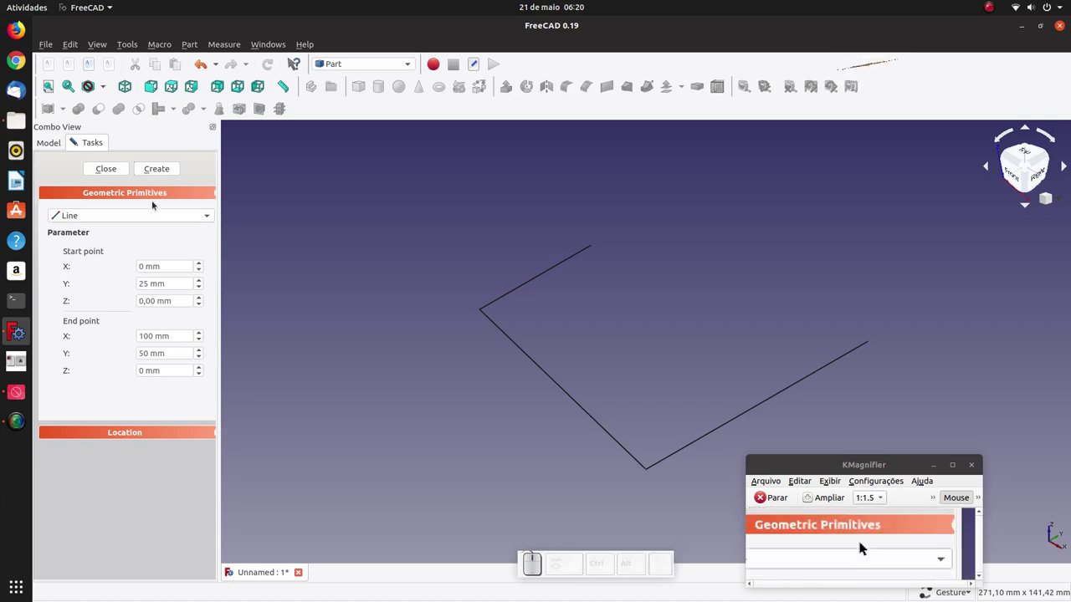
click(862, 542)
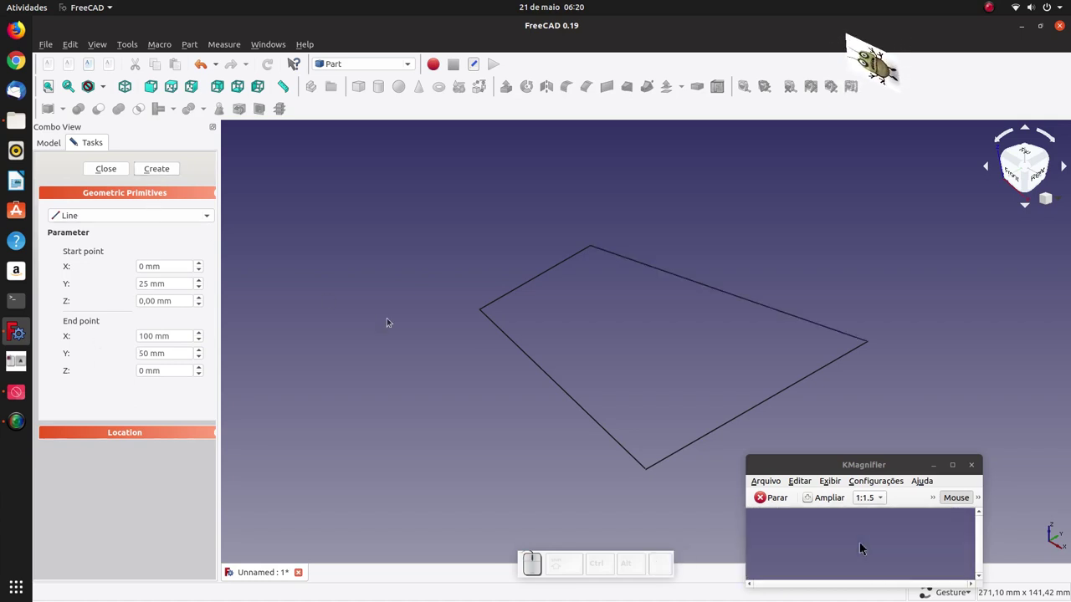
Create the first slanted edge from (100, -50, 0) to (100, -25, -100)
scroll(down, 3)
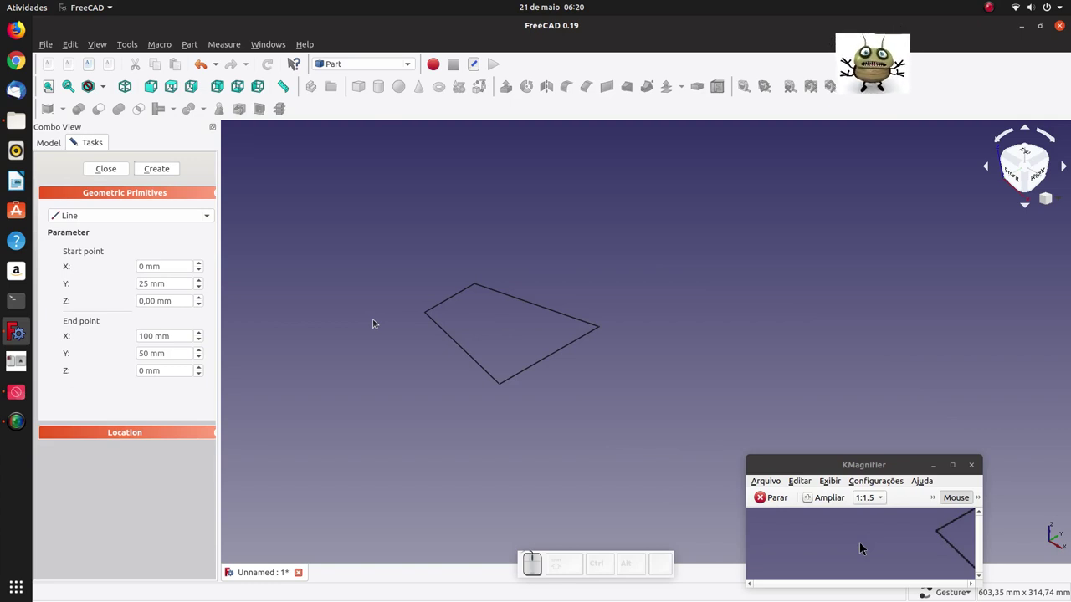
click(862, 542)
key(KP_1)
key(KP_0)
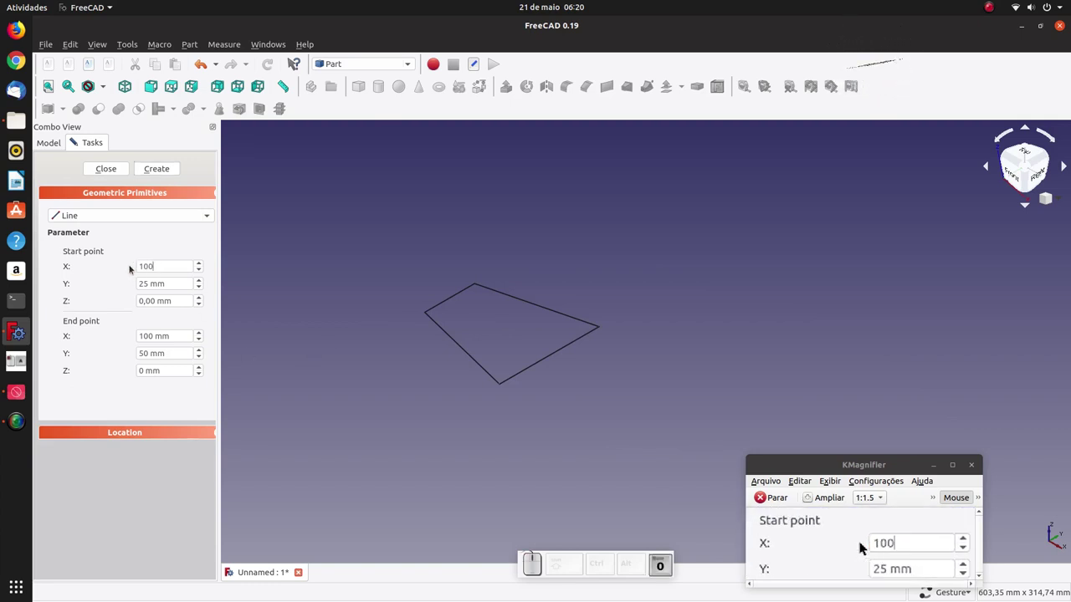
click(862, 542)
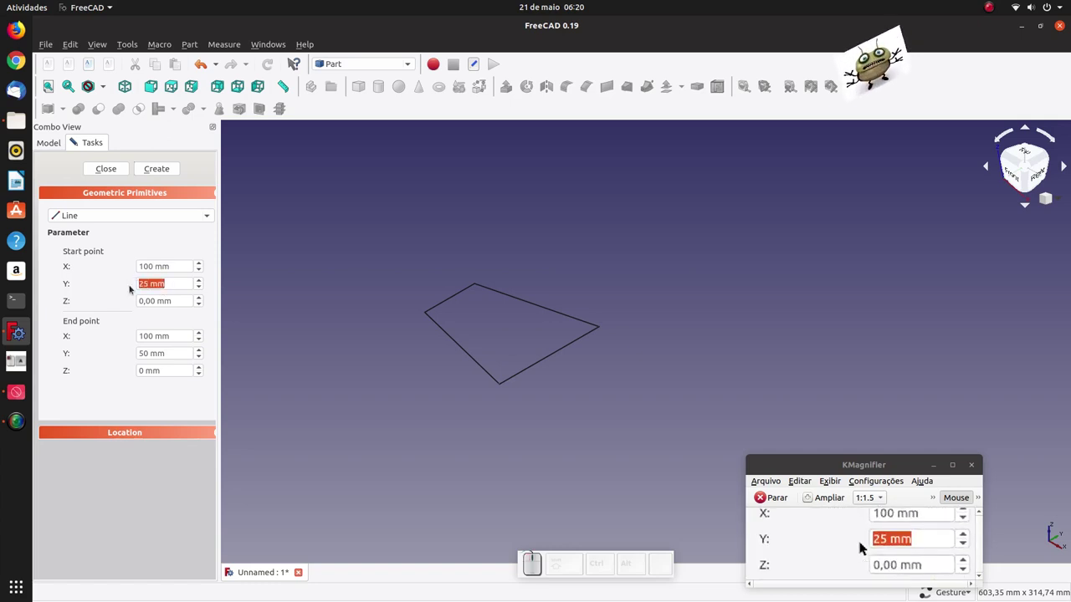
key(KP_Subtract)
key(KP_5)
key(KP_0)
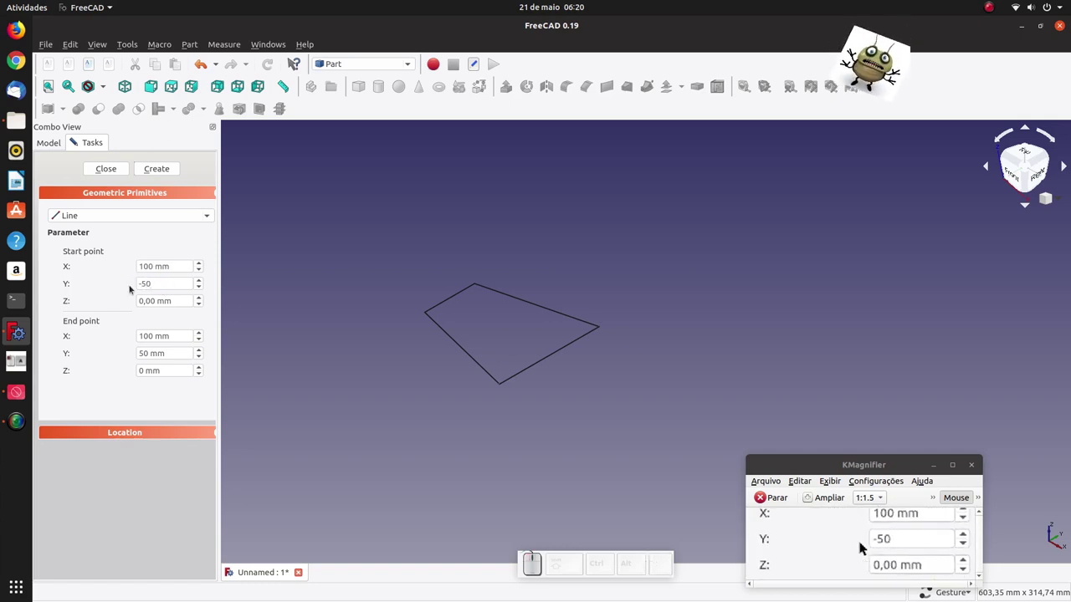
click(862, 542)
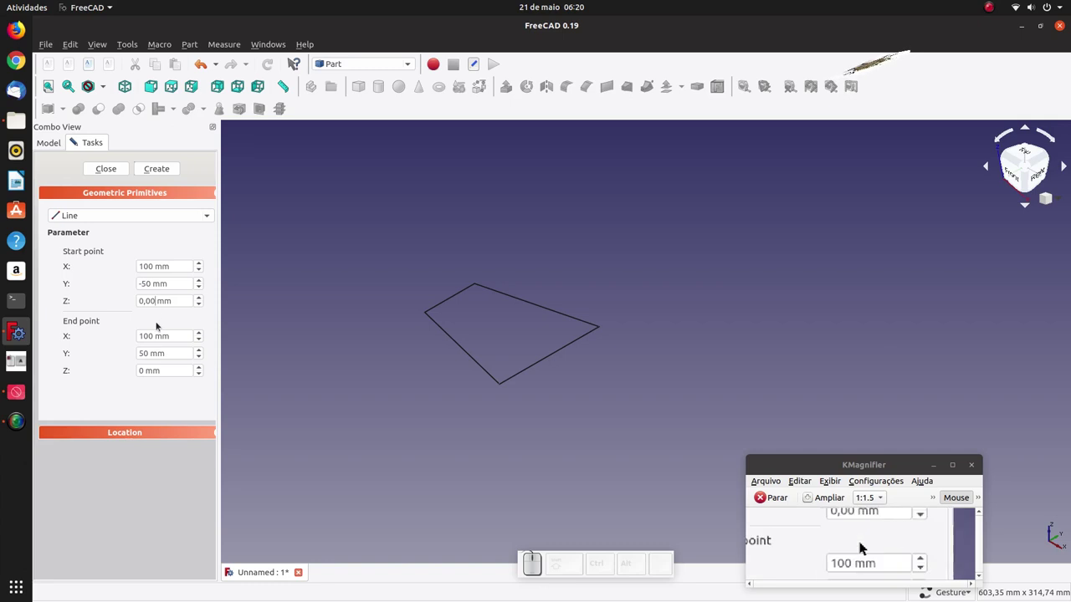
click(862, 542)
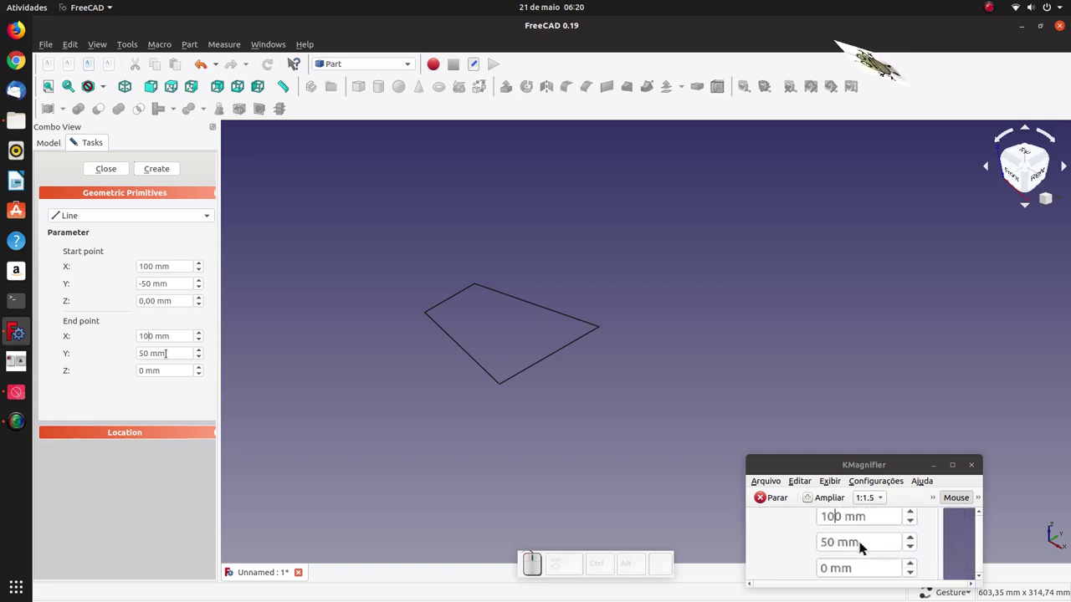
click(862, 542)
key(KP_Subtract)
key(KP_2)
key(KP_5)
click(862, 542)
key(KP_Subtract)
key(KP_1)
key(KP_0)
click(862, 542)
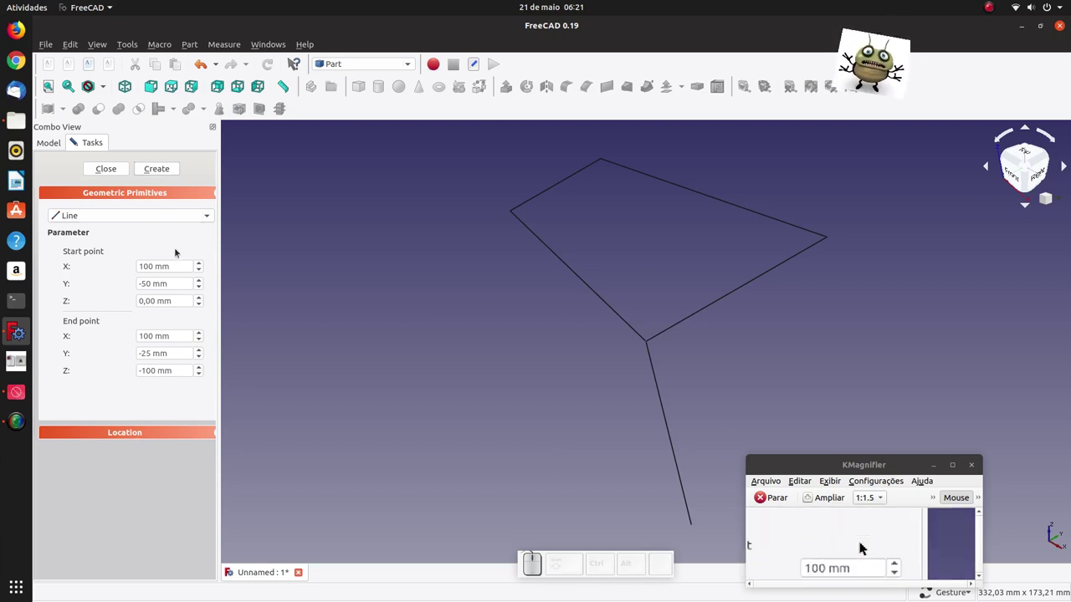
Create the mirrored slanted edge from (100, 50, 0) to (100, 25, -100)
click(862, 542)
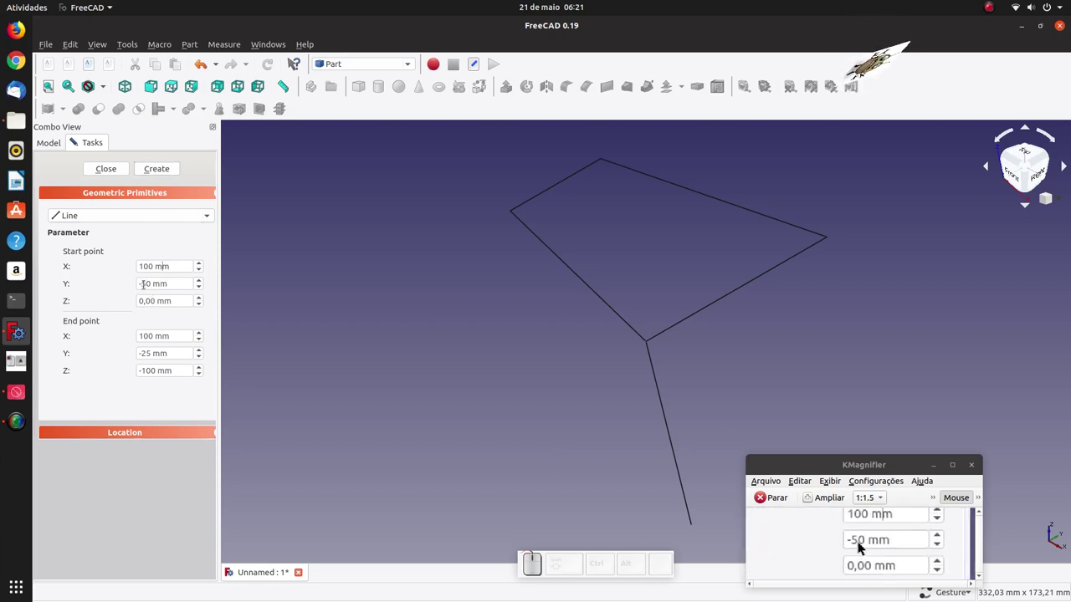
click(863, 542)
click(862, 542)
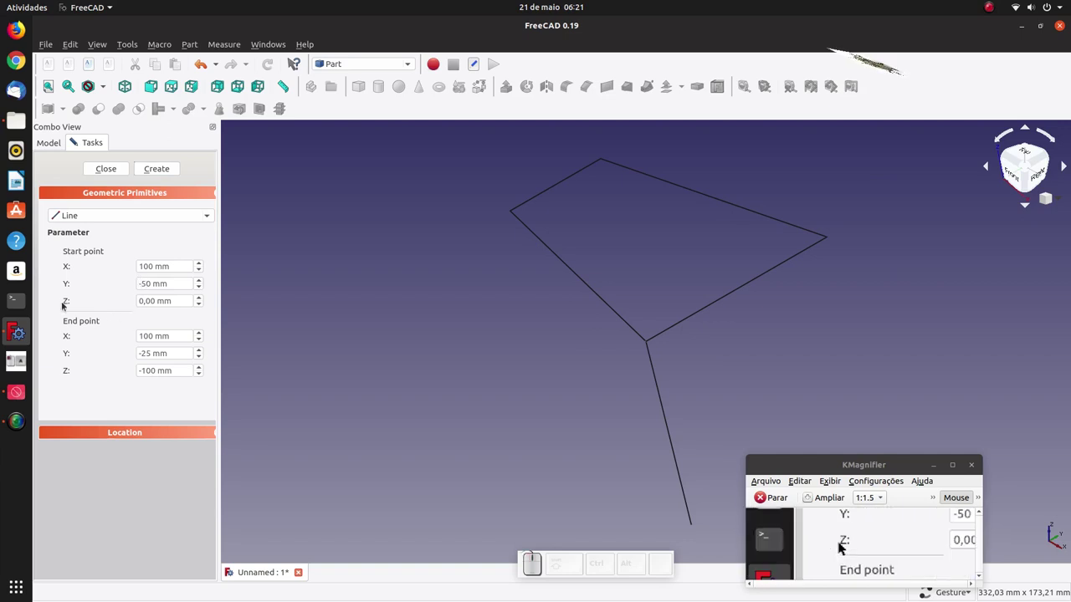
key(BackSpace)
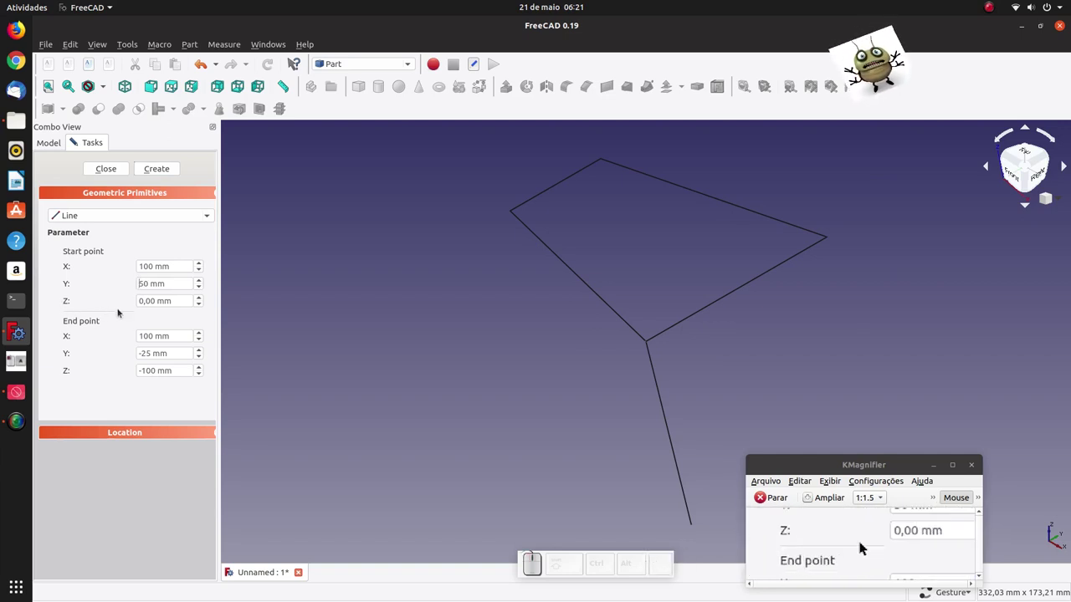
click(862, 542)
click(862, 542)
click(862, 542)
key(BackSpace)
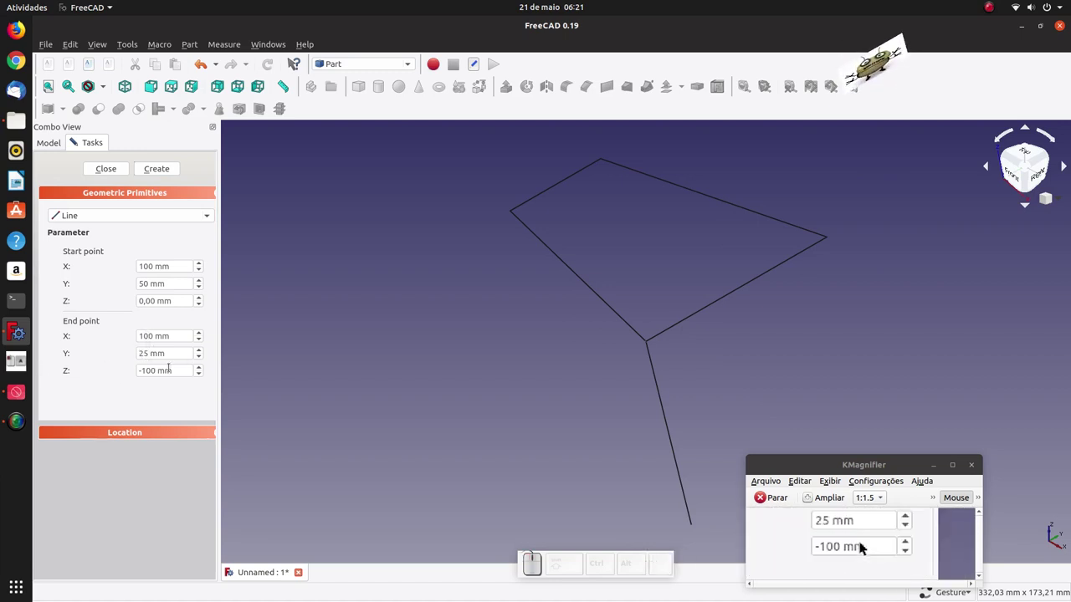
click(862, 542)
scroll(down, 3)
Create the bottom edge from (100, 25, -100) to (100, -25, -100)
scroll(up, 3)
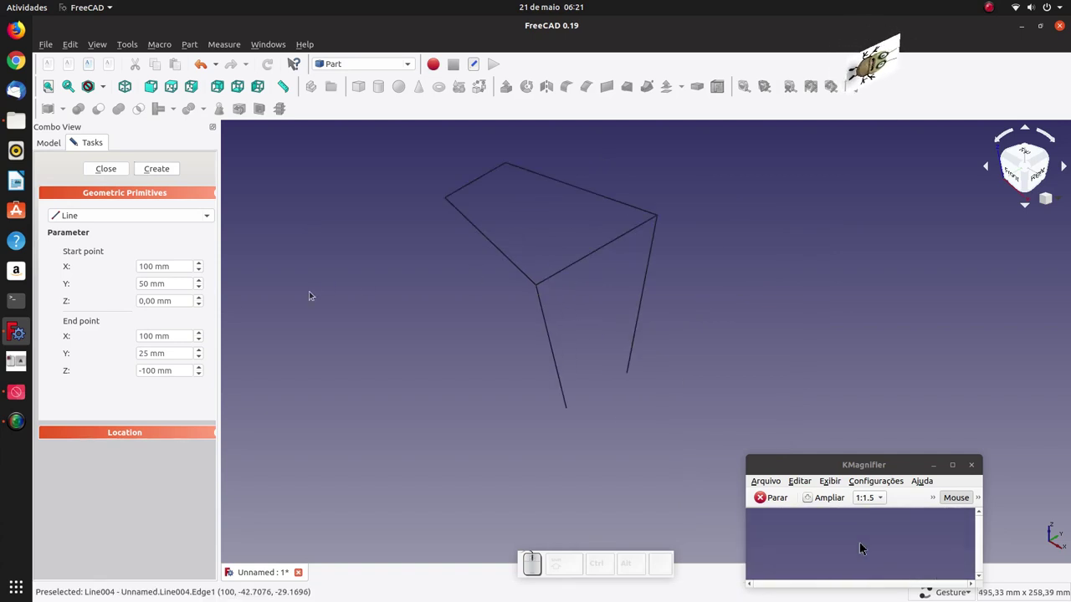
click(862, 542)
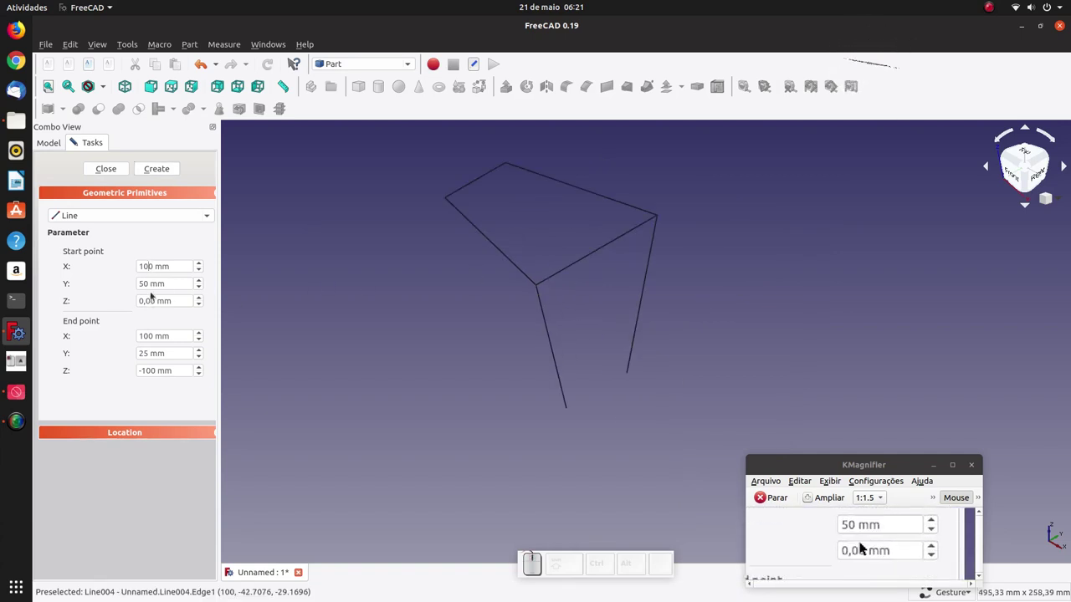
click(862, 542)
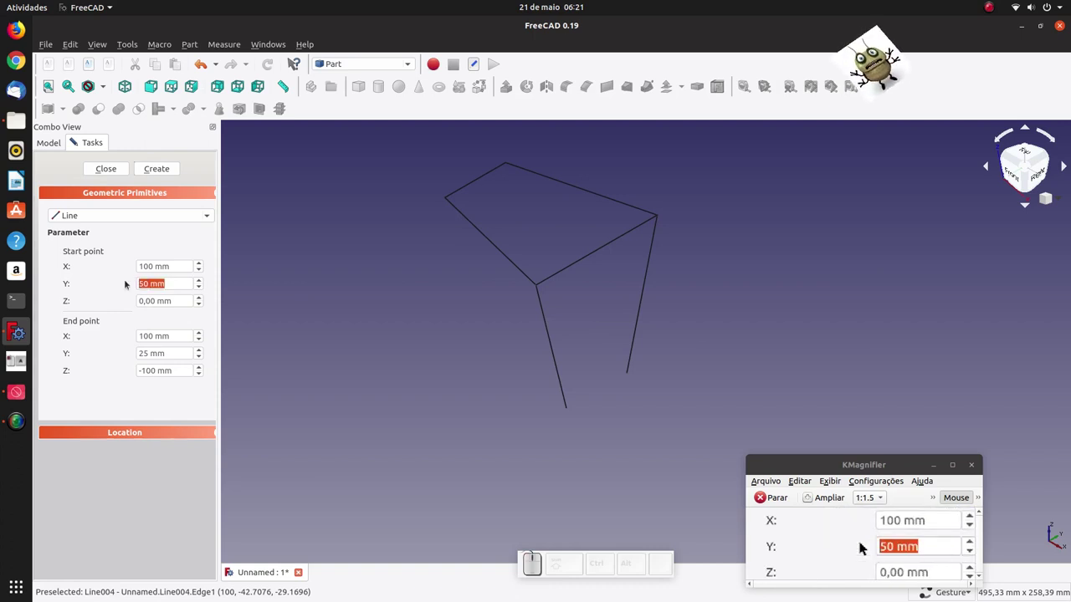
key(KP_2)
key(KP_5)
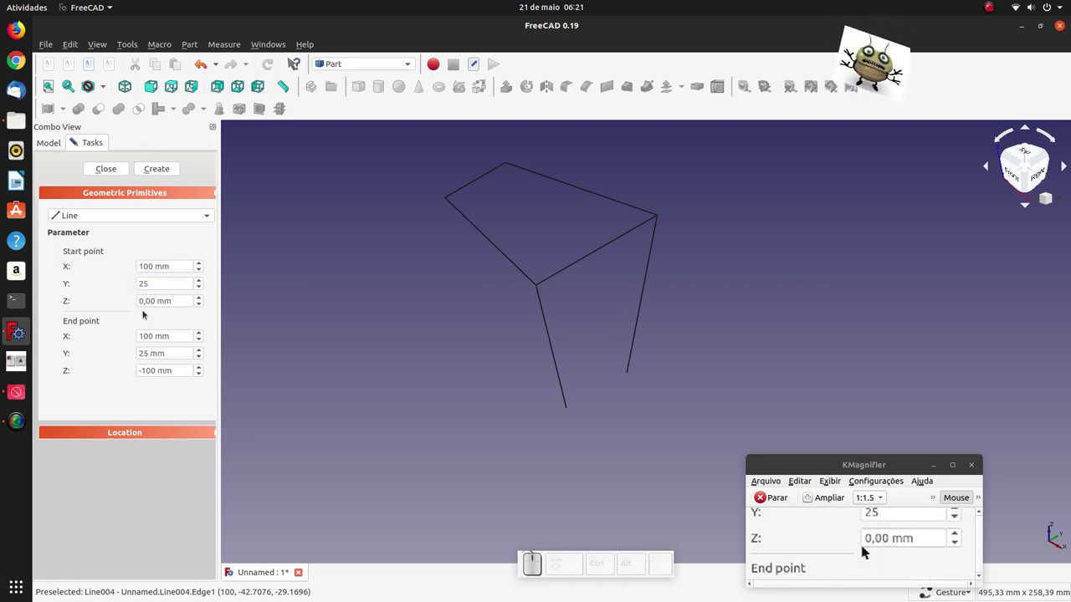
click(862, 542)
key(KP_Subtract)
key(KP_1)
key(KP_0)
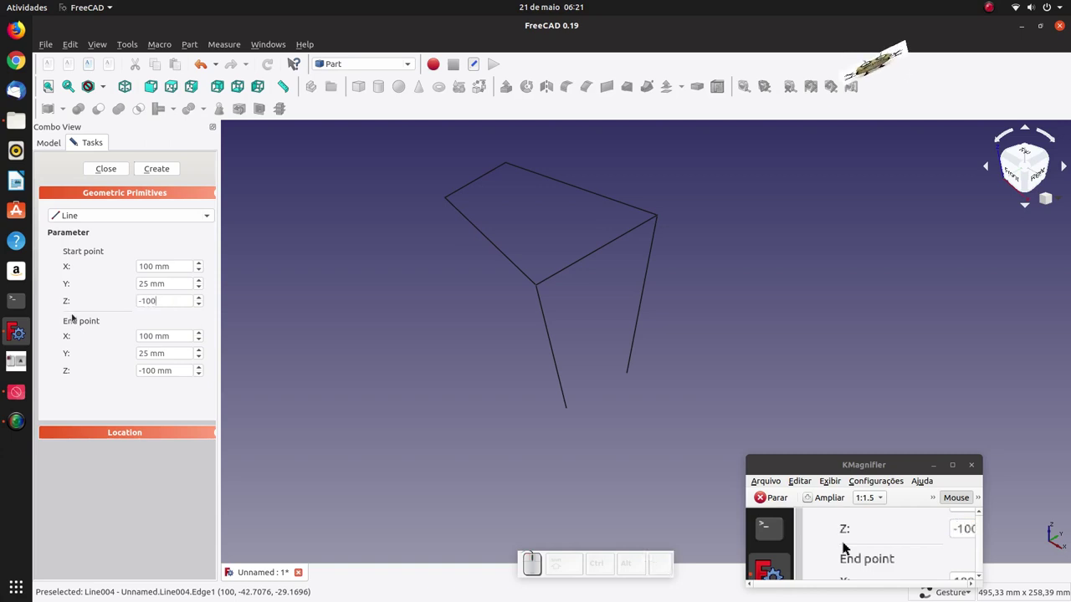
click(862, 542)
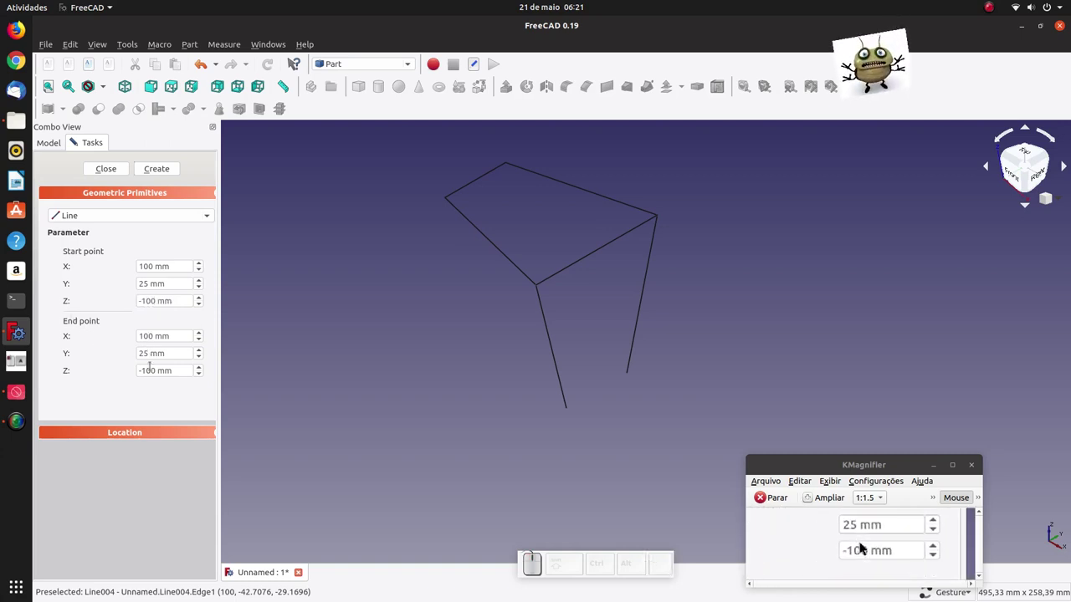
click(862, 542)
key(KP_Subtract)
click(863, 542)
click(862, 542)
Create the left slanted edge starting from (0, -25, 0)
scroll(down, 3)
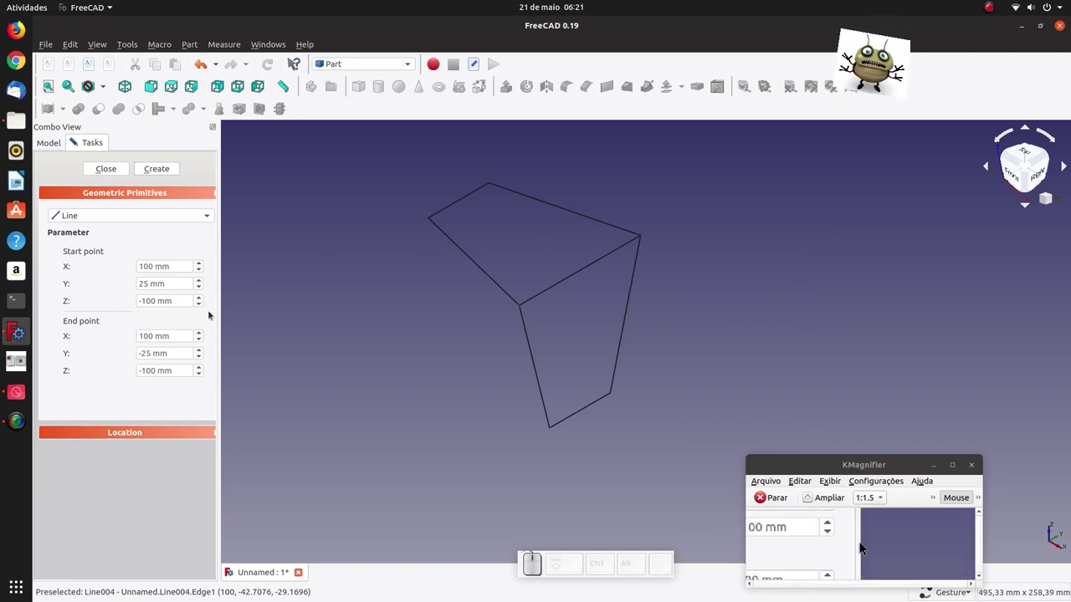
drag(862, 542, 814, 542)
key(KP_0)
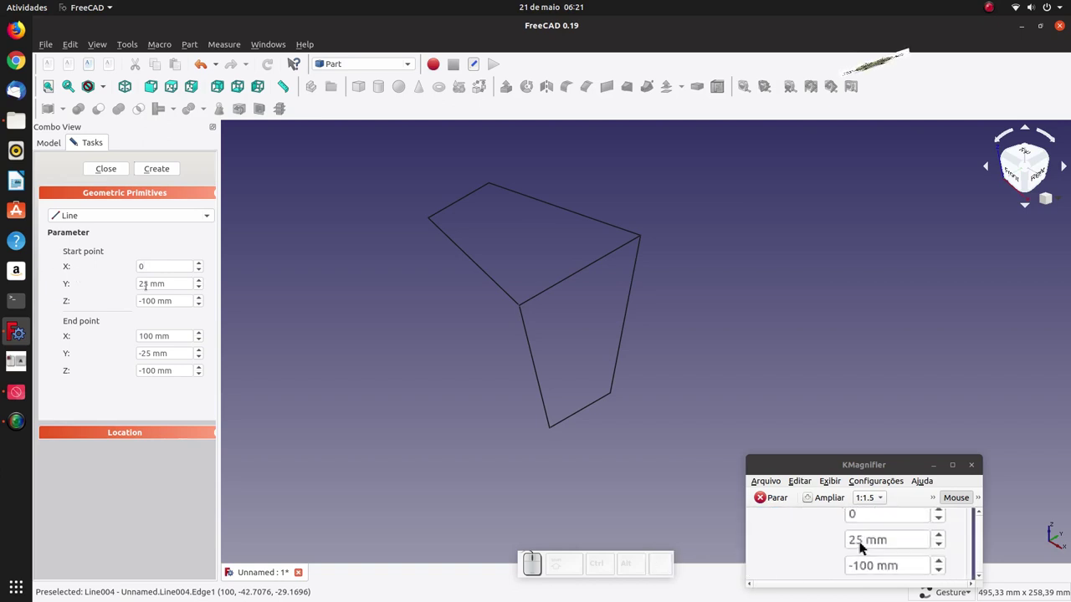
click(862, 542)
key(KP_Subtract)
click(862, 542)
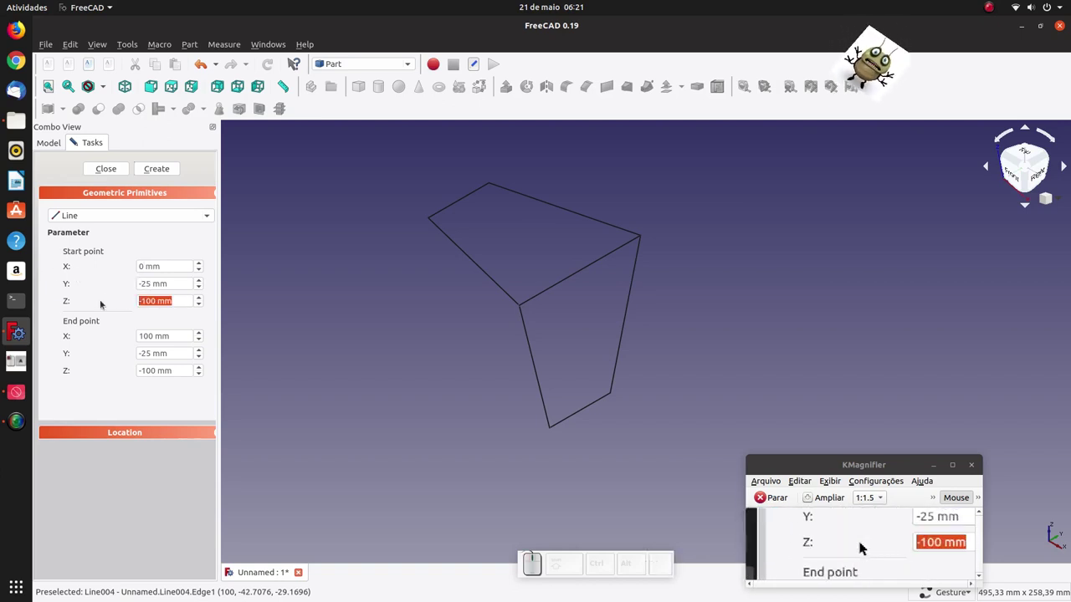
key(KP_0)
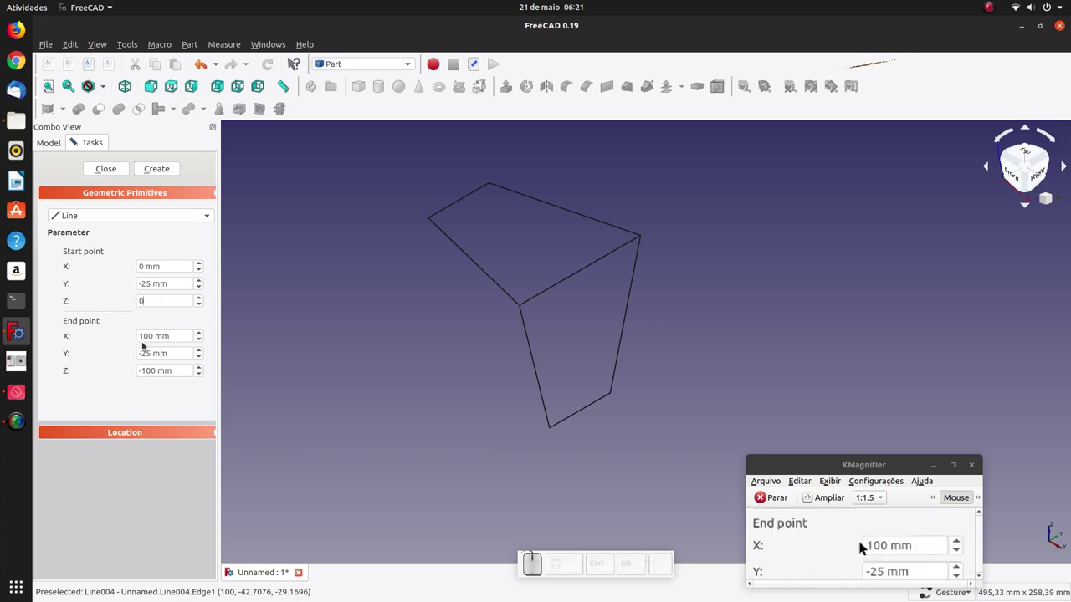
click(862, 542)
click(862, 542)
click(863, 542)
Create the remaining slanted edge with start and end Y flipped to 25
scroll(down, 3)
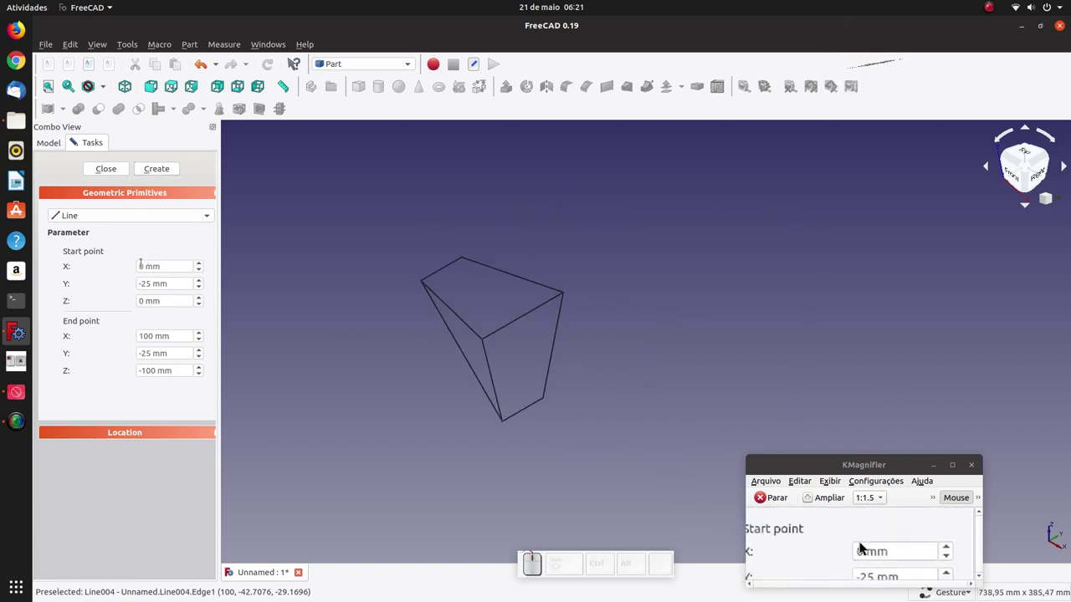
click(862, 542)
key(BackSpace)
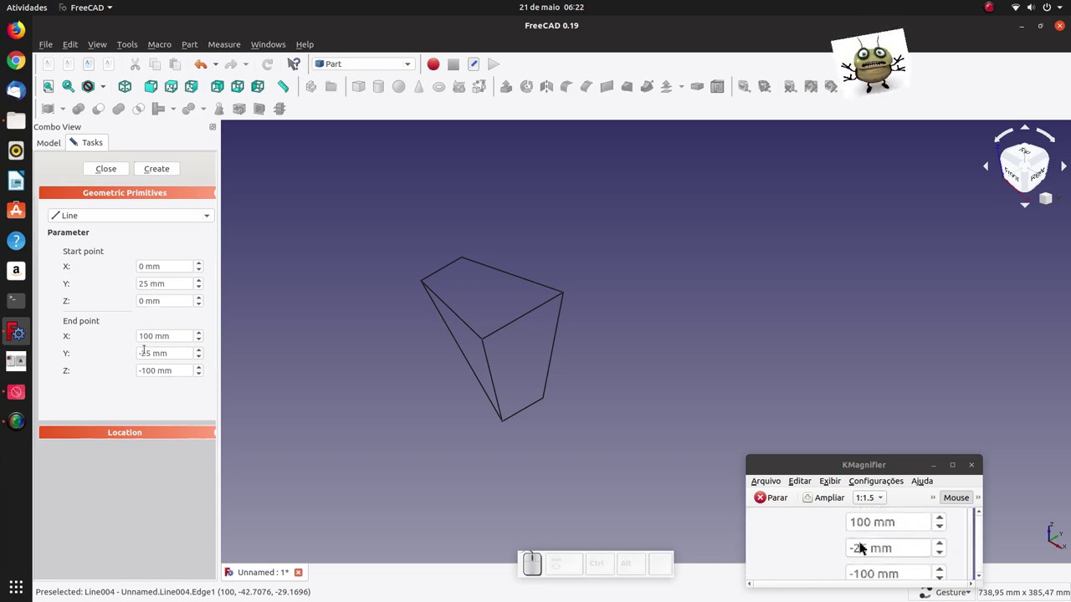
click(862, 542)
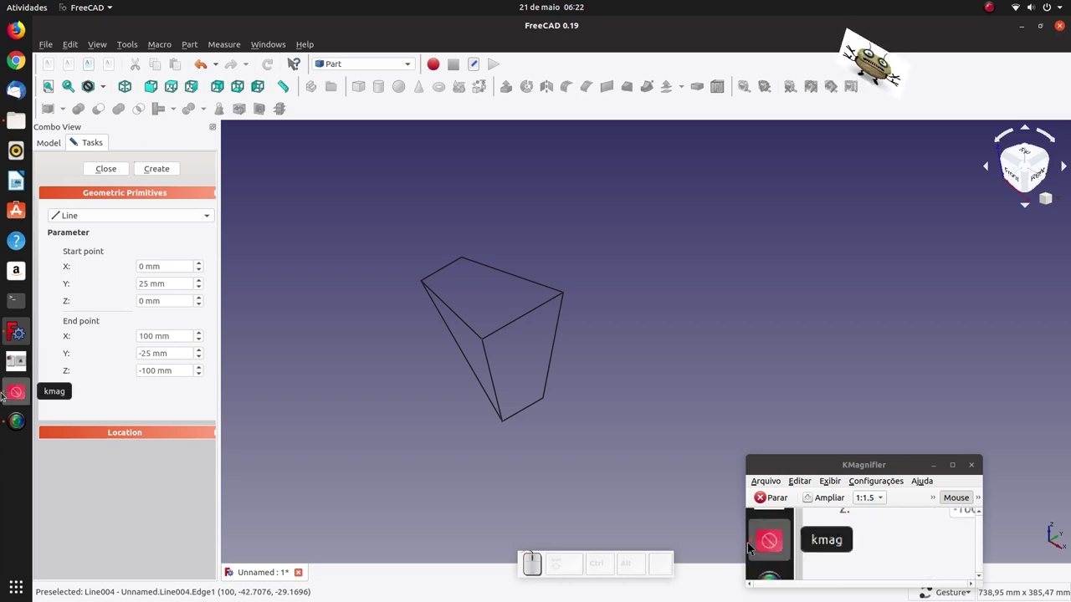
key(BackSpace)
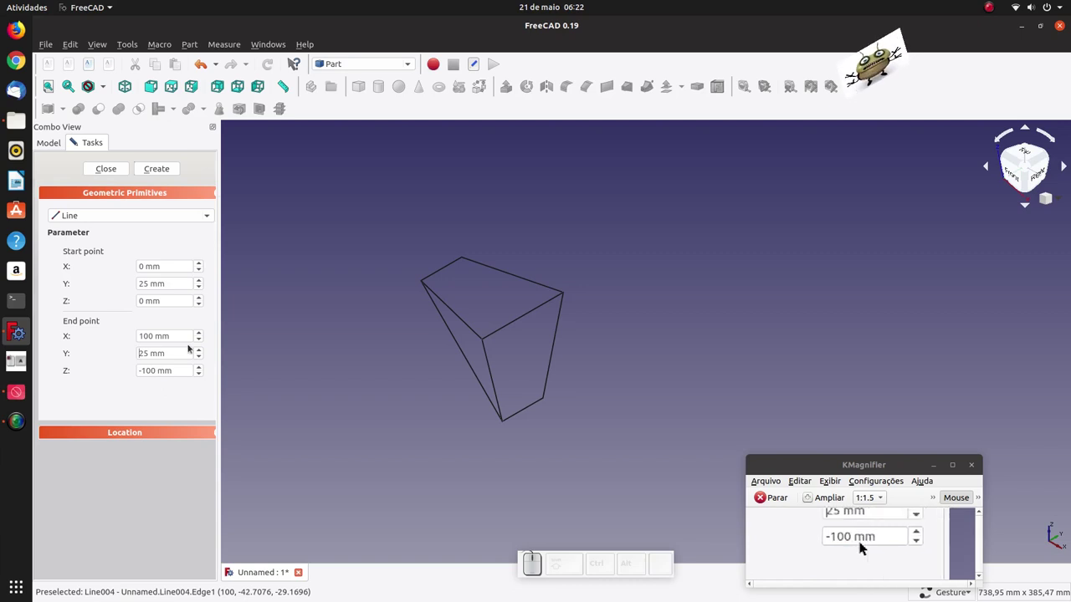
click(862, 542)
Close the primitives dialog and return to the isometric view of the nine-line wireframe
scroll(down, 3)
click(863, 542)
click(862, 542)
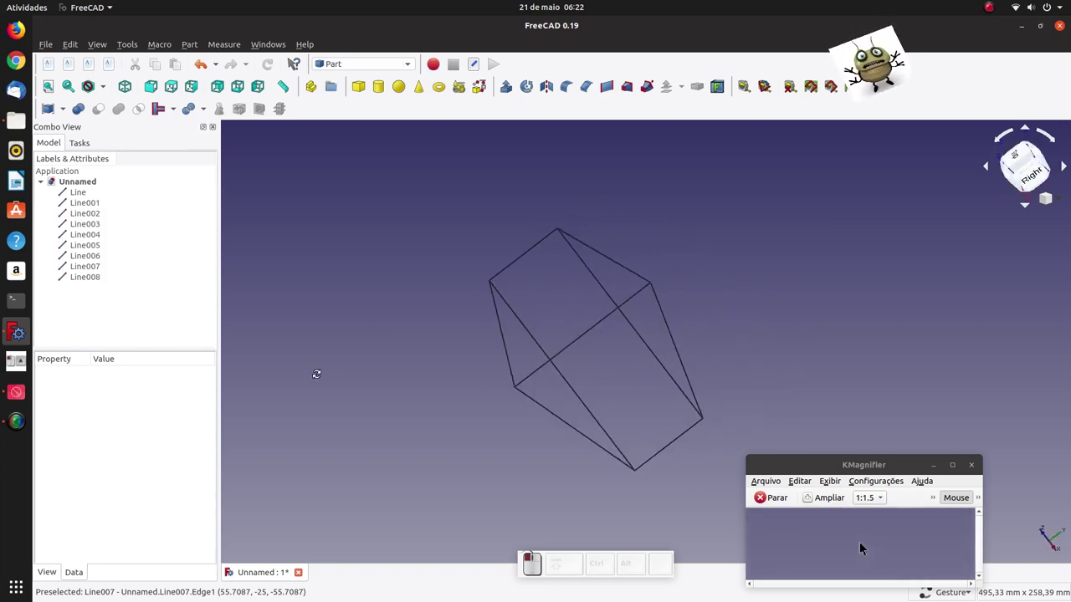
key(0)
scroll(down, 3)
scroll(up, 3)
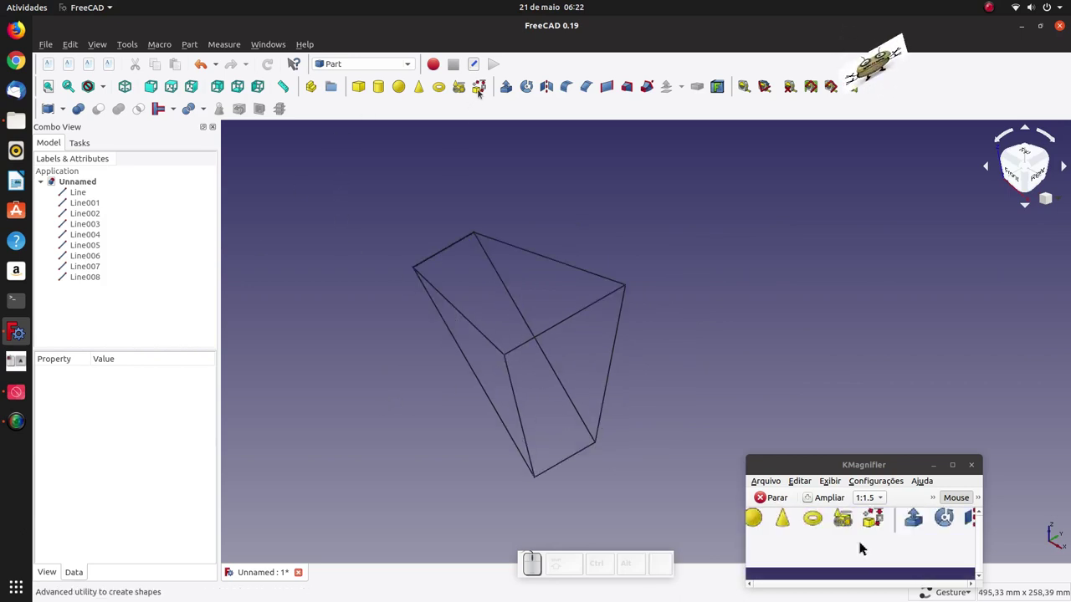
Build the first closed wire from the selected edges of one frame side using Wire from edges
click(863, 542)
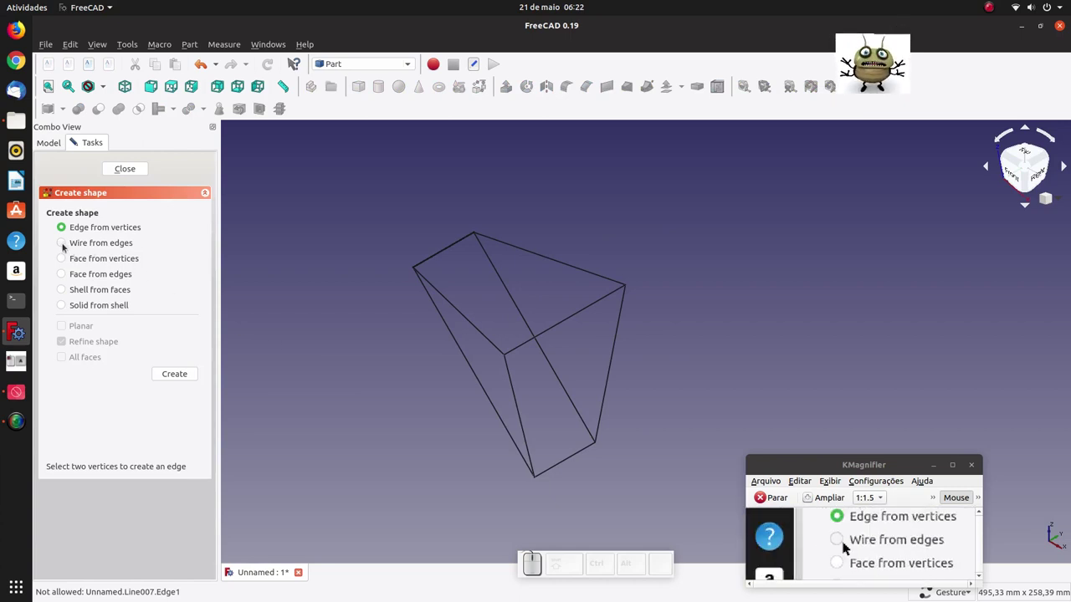
click(839, 542)
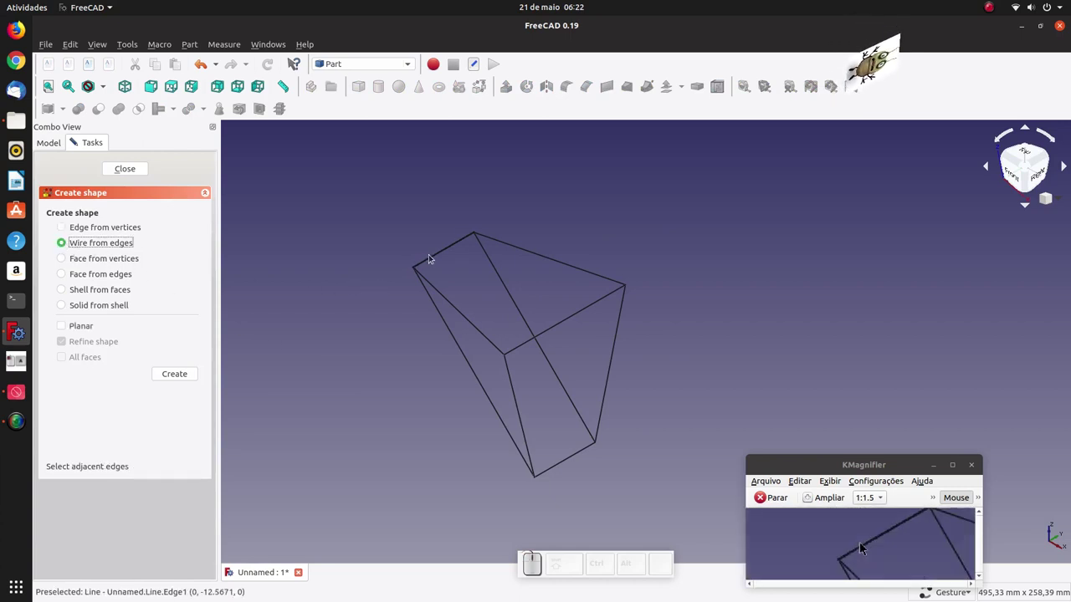
click(862, 542)
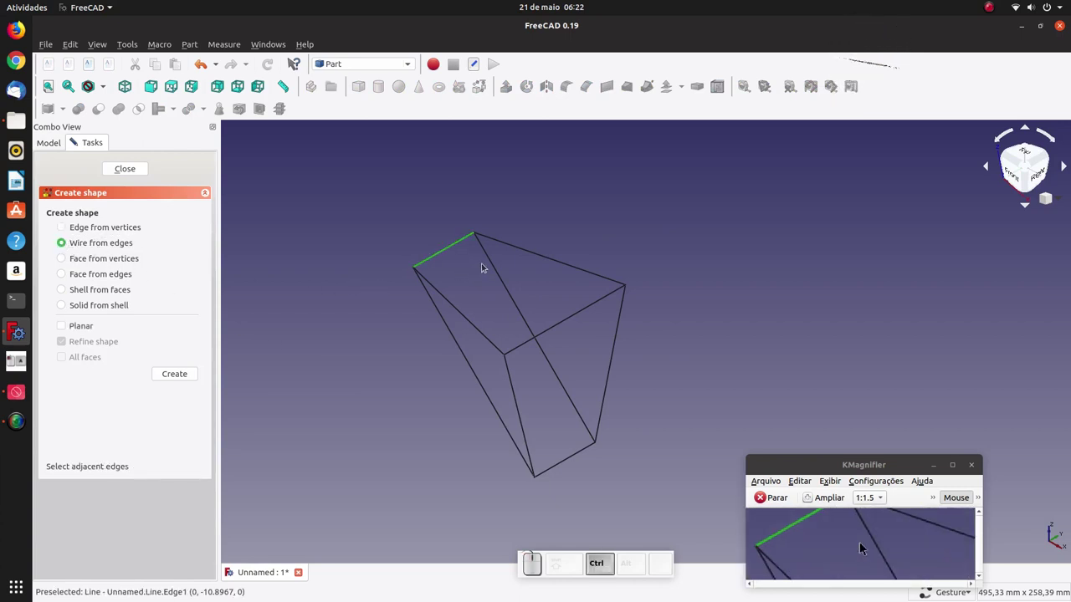
click(862, 542)
click(862, 542)
click(863, 542)
click(862, 542)
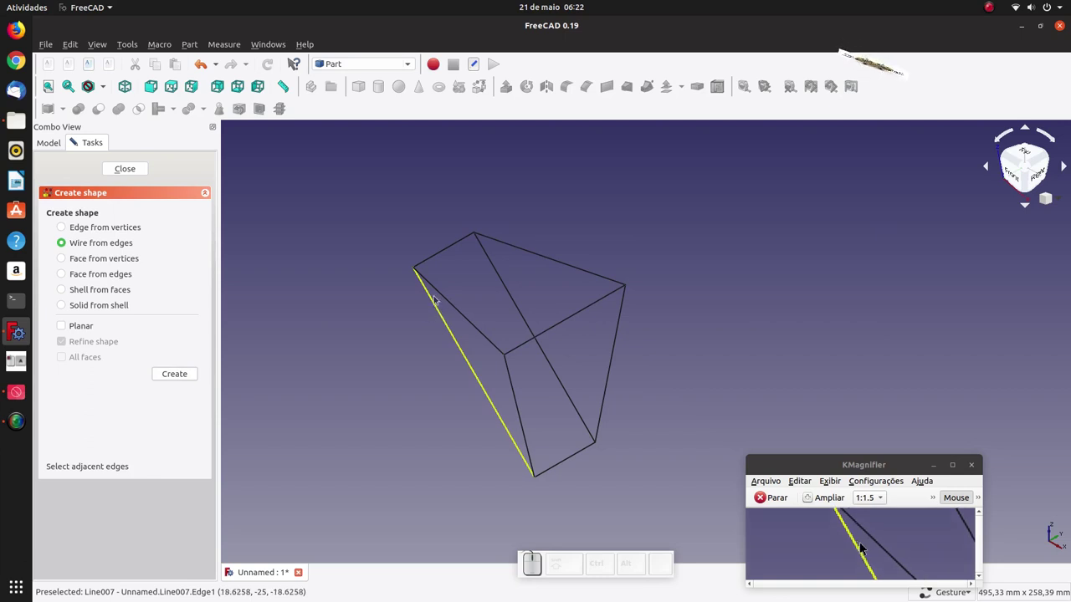
click(862, 542)
click(863, 542)
click(863, 542)
click(862, 542)
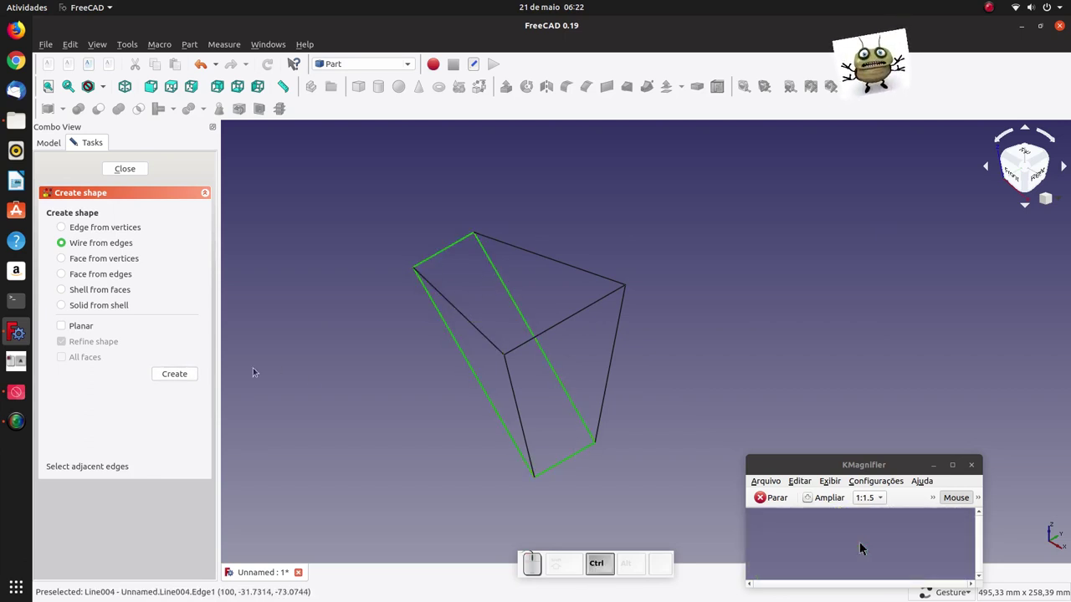
click(862, 542)
click(863, 542)
click(863, 542)
click(862, 542)
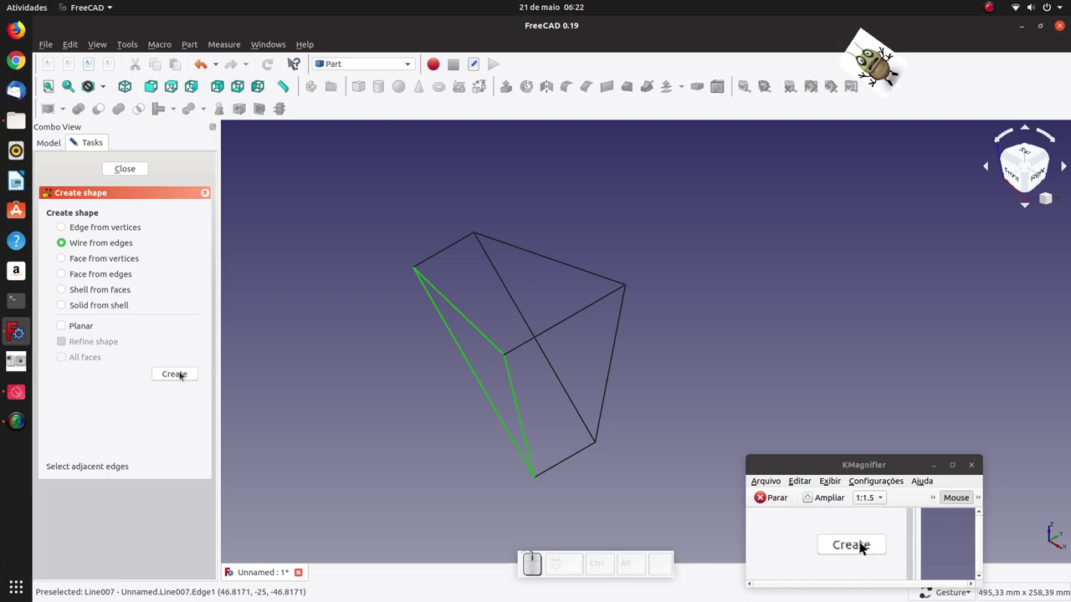
Build wires for the remaining sides of the frame, giving Wire through Wire004, and finish
click(862, 542)
click(862, 542)
click(862, 541)
click(863, 542)
click(862, 542)
click(862, 542)
click(863, 542)
click(862, 542)
click(862, 542)
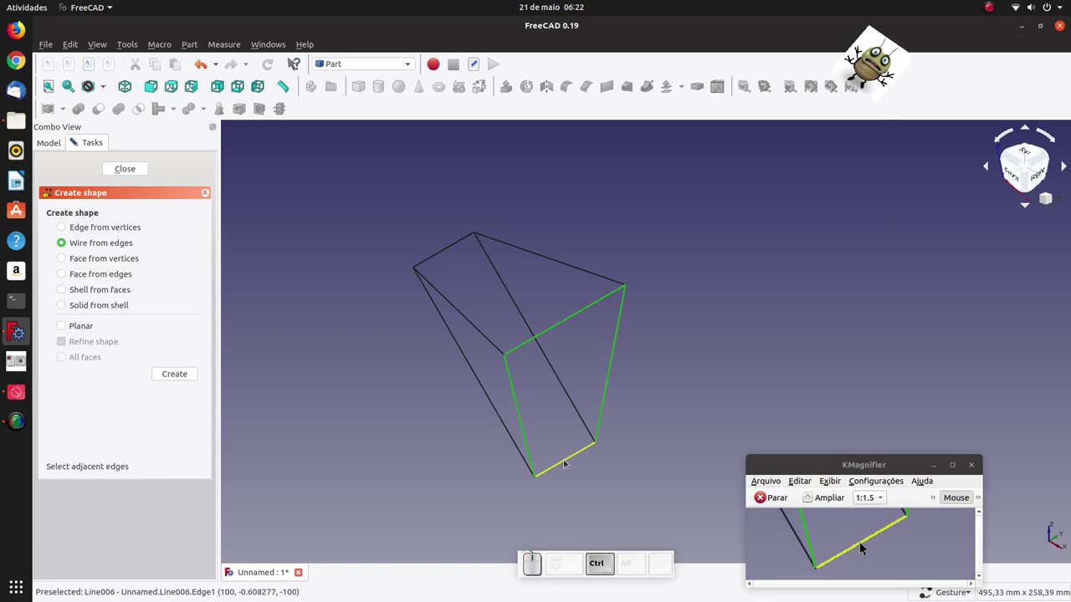
click(862, 542)
click(863, 542)
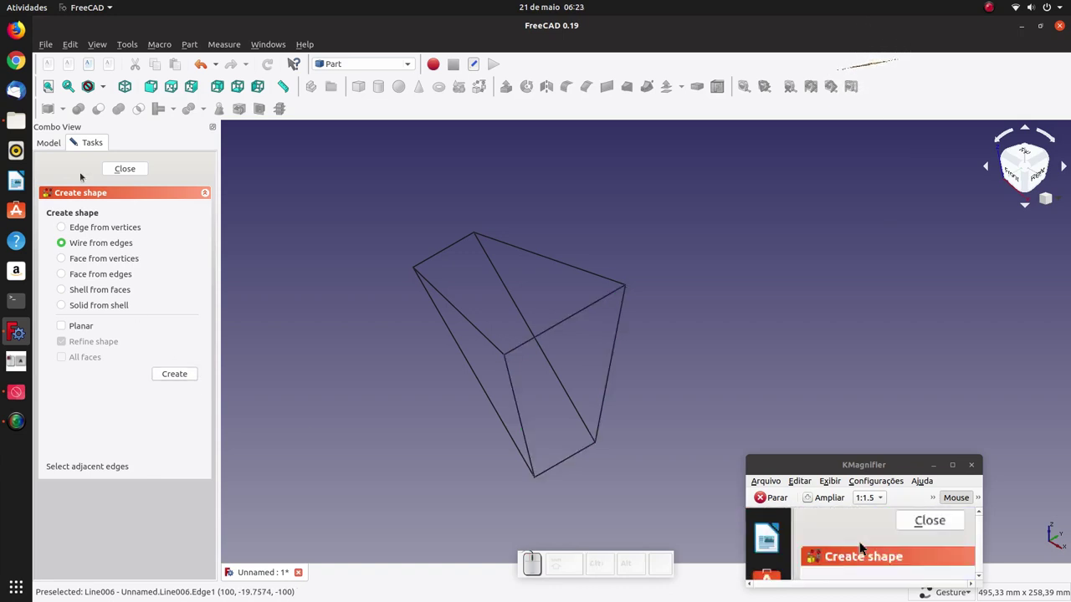
click(825, 542)
Hide the original lines Line through Line008 in the model tree
click(862, 542)
key(space)
click(863, 542)
key(space)
click(862, 542)
key(space)
click(862, 542)
key(space)
click(862, 542)
key(space)
click(862, 542)
key(space)
click(862, 542)
key(space)
click(863, 542)
key(space)
click(862, 542)
key(space)
click(862, 542)
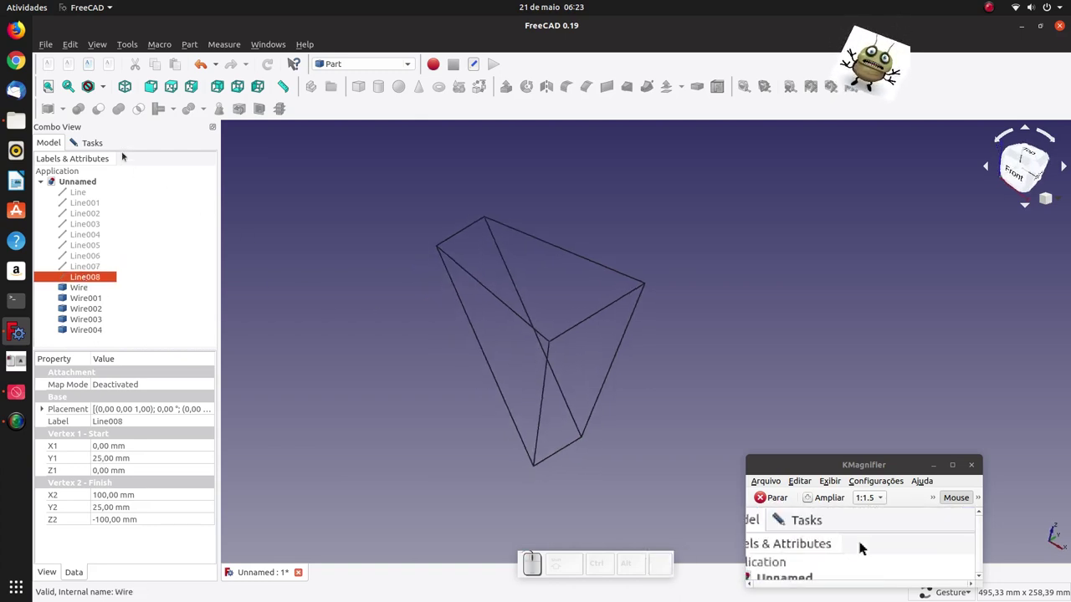
Make faces from the top and right-side wires using Face from edges
click(863, 542)
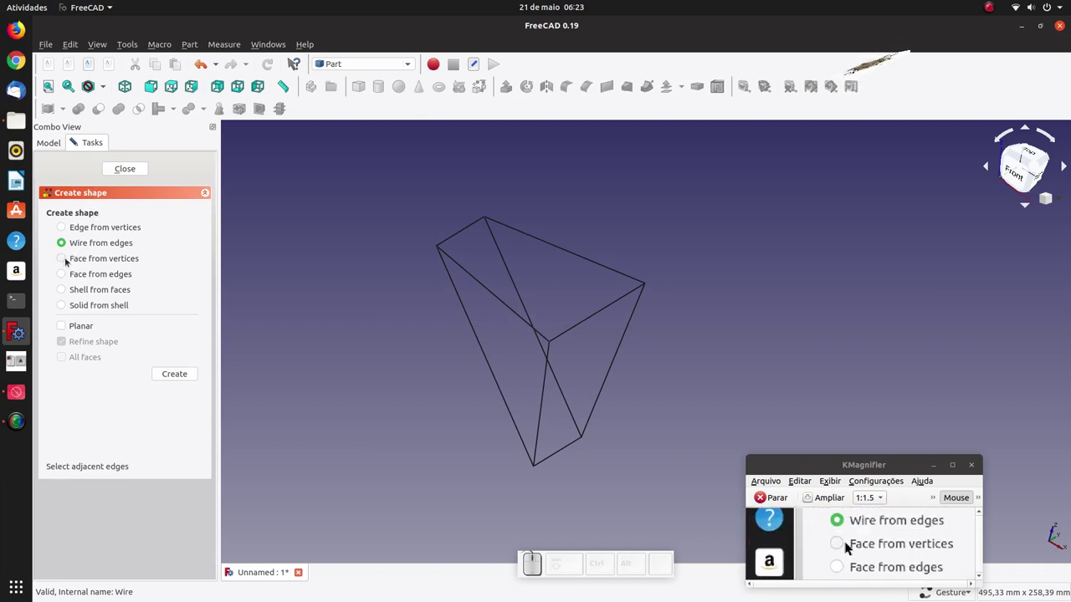
click(843, 542)
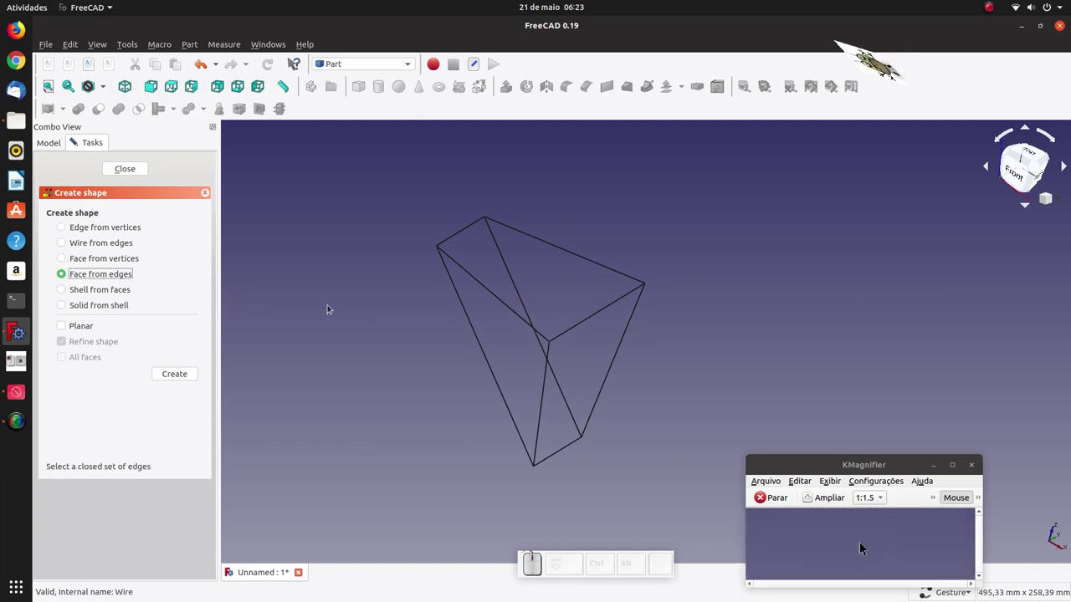
click(862, 542)
click(862, 542)
click(862, 542)
click(863, 542)
click(863, 542)
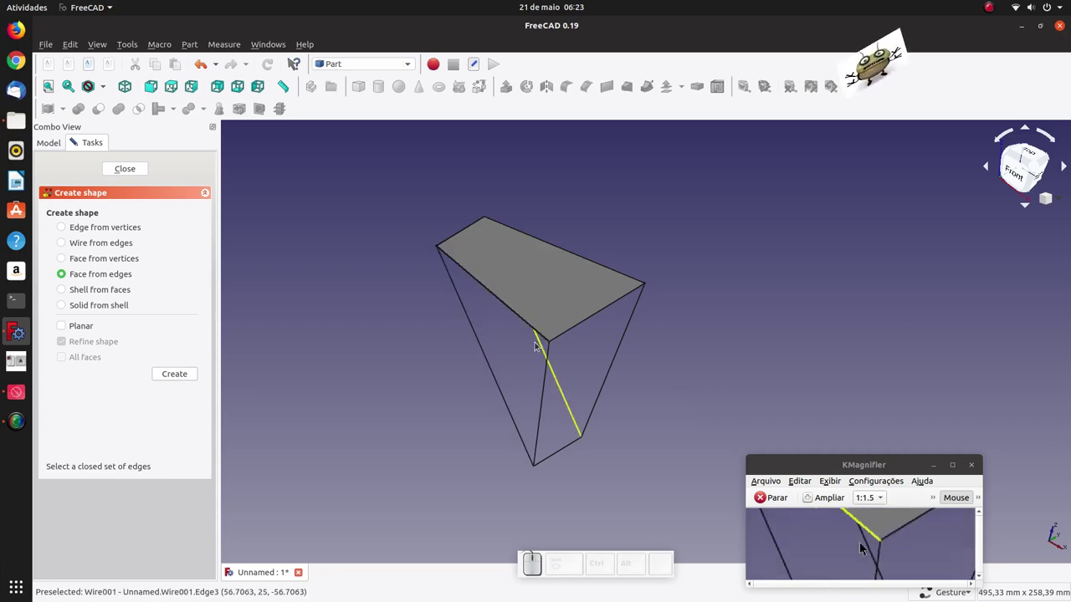
click(862, 542)
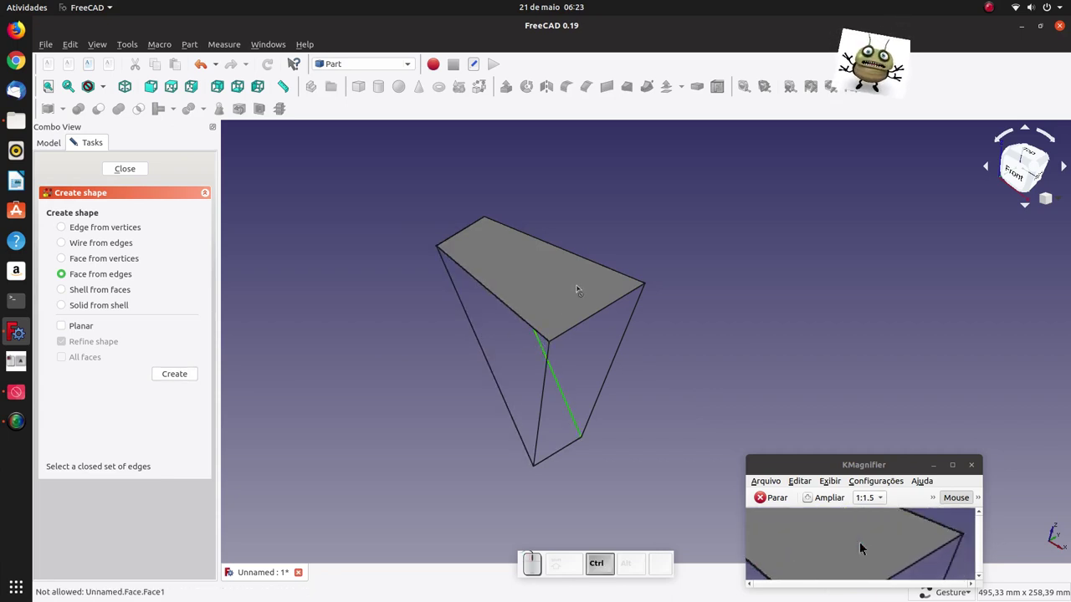
click(862, 542)
click(863, 542)
click(862, 542)
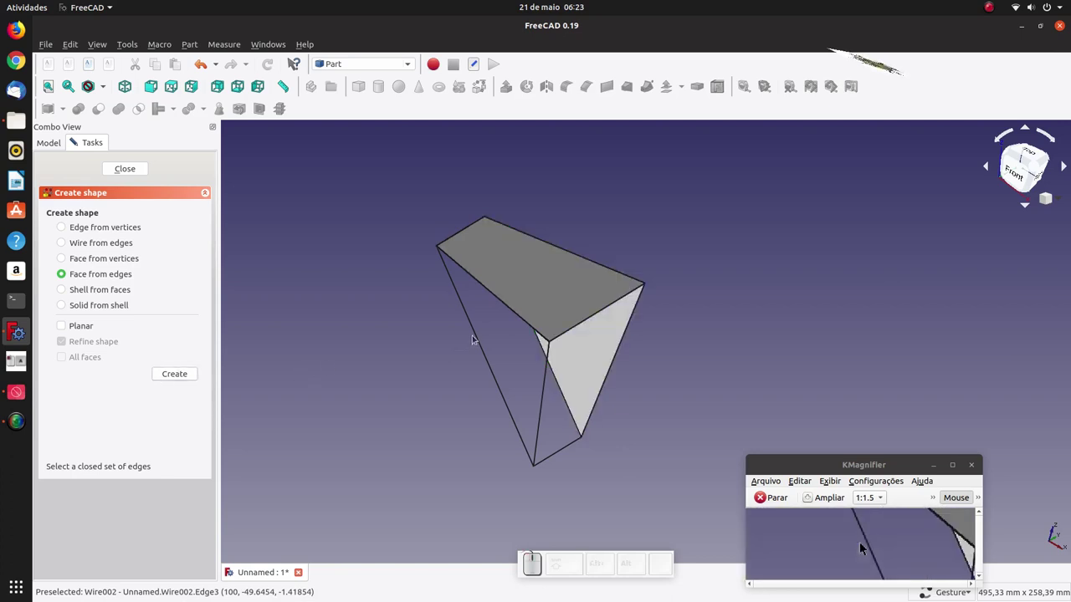
Make faces from the left and remaining wires, giving Face through Face004, and finish
click(862, 542)
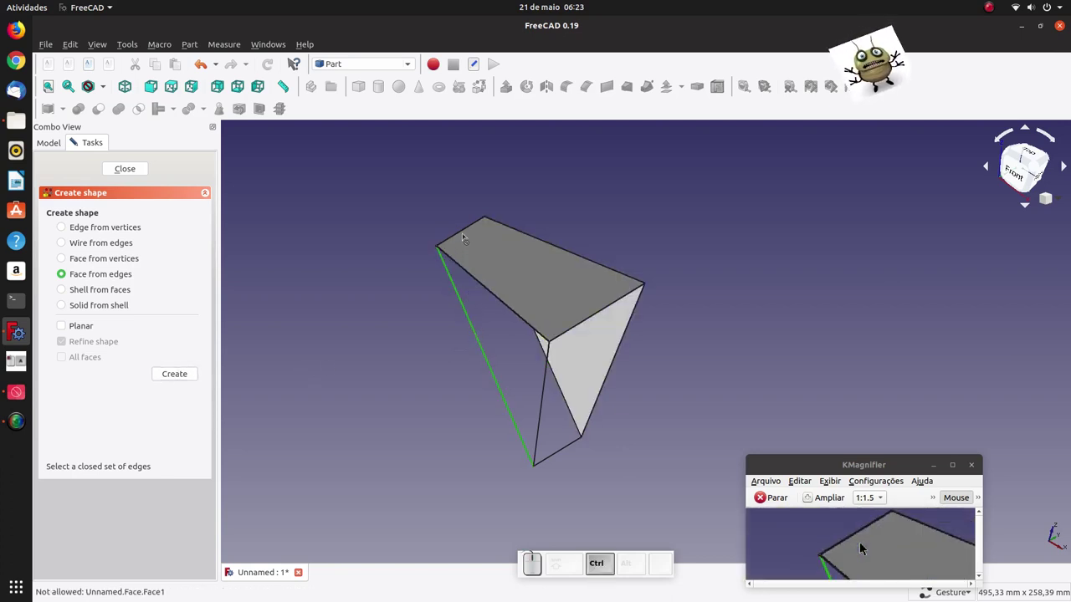
click(863, 542)
click(862, 542)
click(862, 542)
click(863, 542)
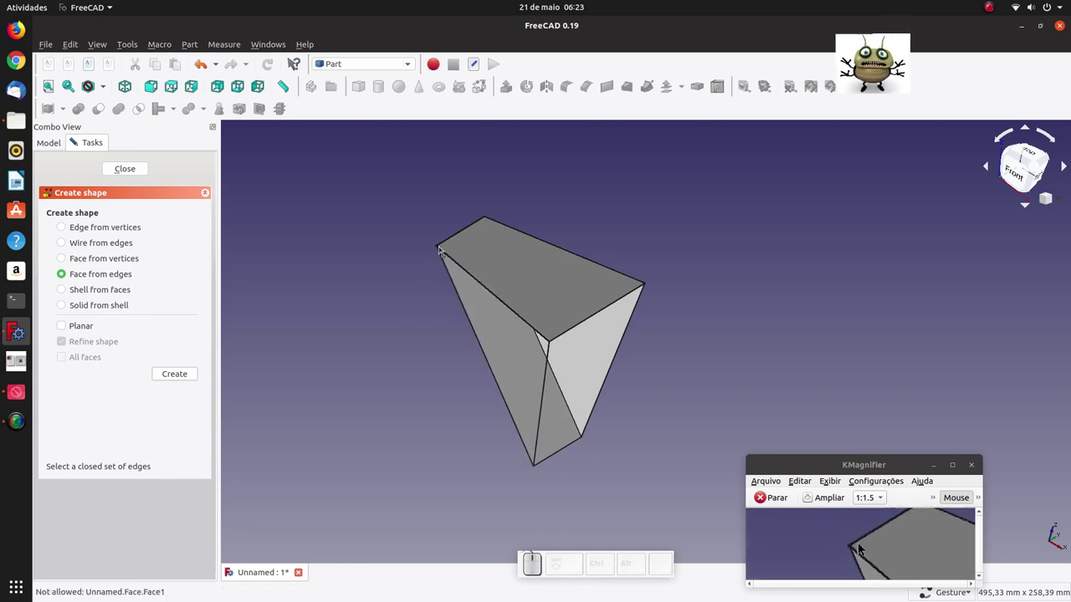
click(863, 542)
click(863, 542)
click(863, 542)
click(863, 542)
click(862, 542)
click(862, 542)
click(862, 542)
click(863, 542)
click(862, 542)
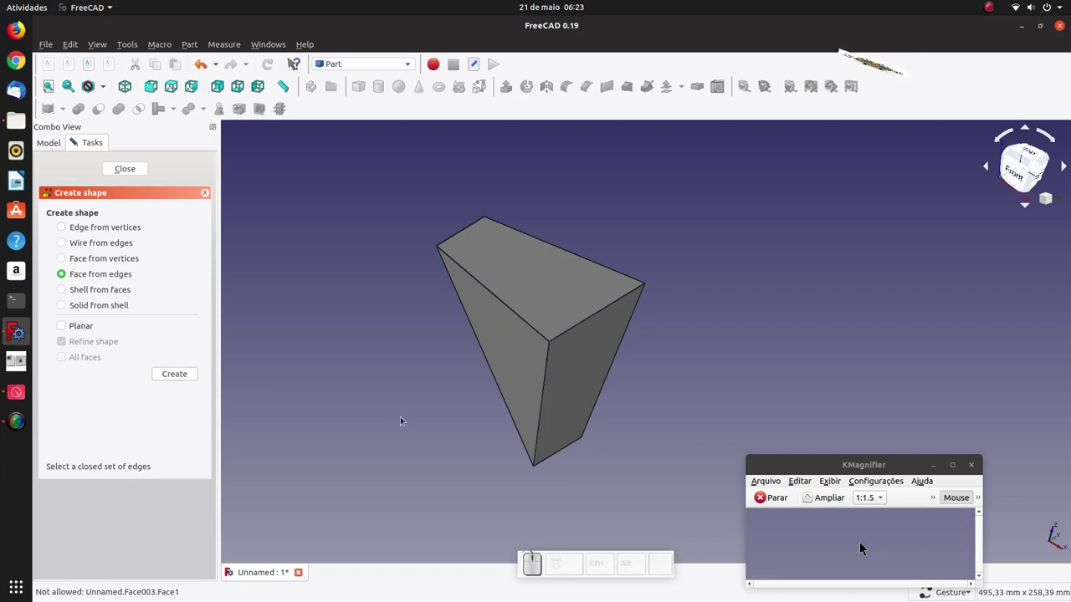
click(862, 542)
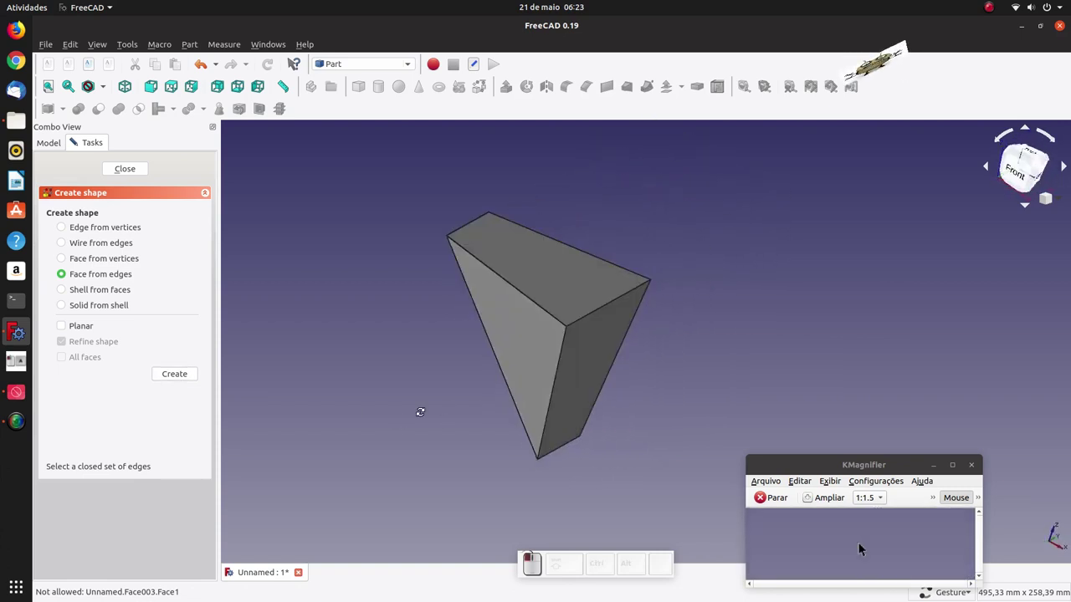
click(823, 542)
Hide the wires Wire through Wire004 in the model tree
click(862, 542)
key(space)
click(862, 542)
key(space)
click(862, 542)
key(space)
click(862, 542)
key(space)
click(863, 542)
key(space)
scroll(down, 3)
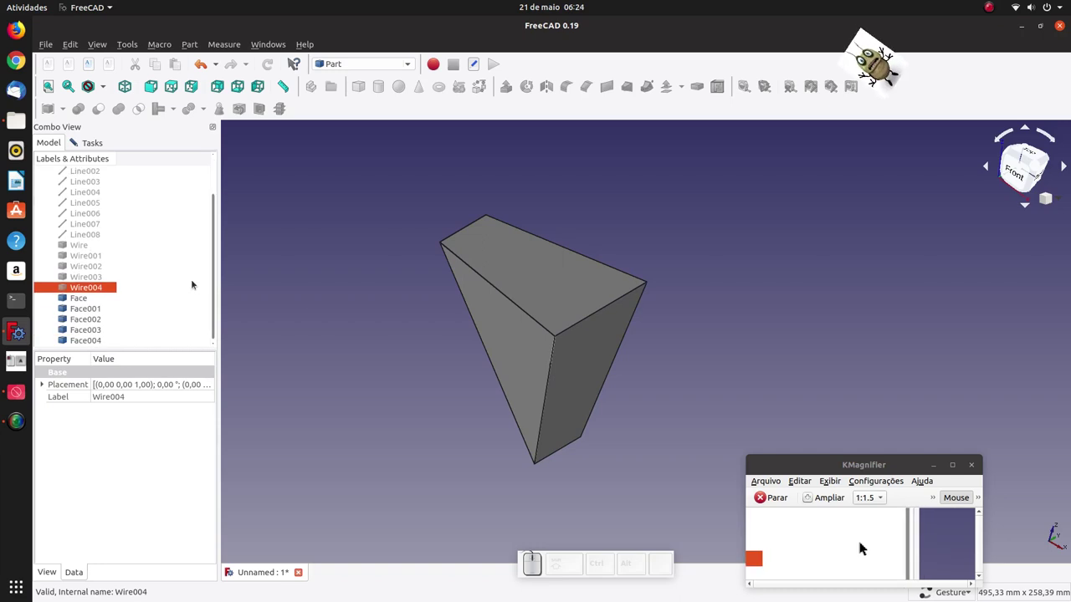
Build a Shell from all five faces of the tapered shape using Shell from faces
click(862, 542)
click(839, 542)
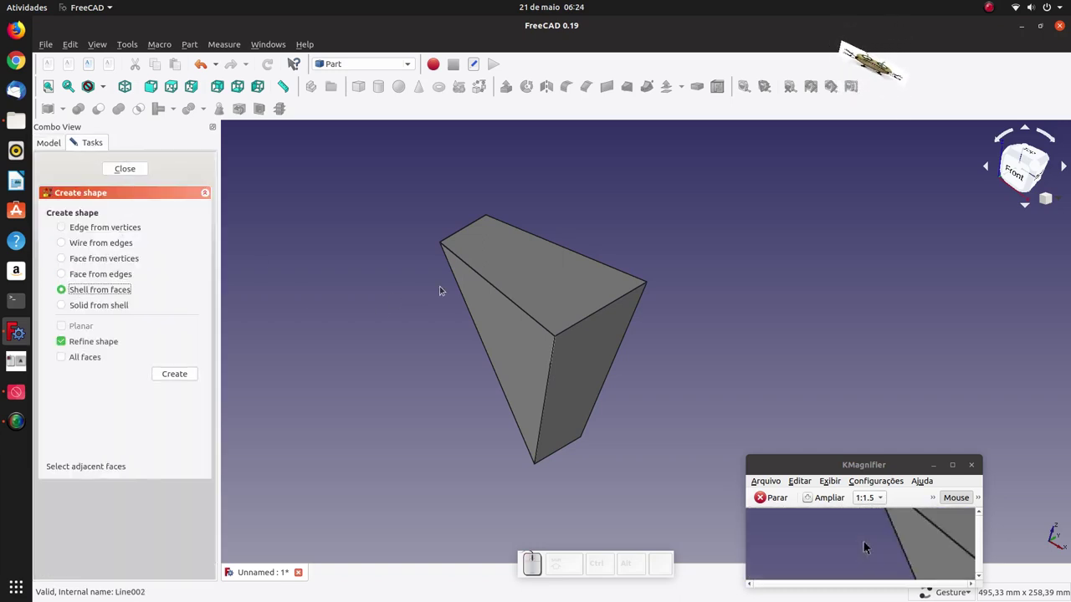
click(863, 542)
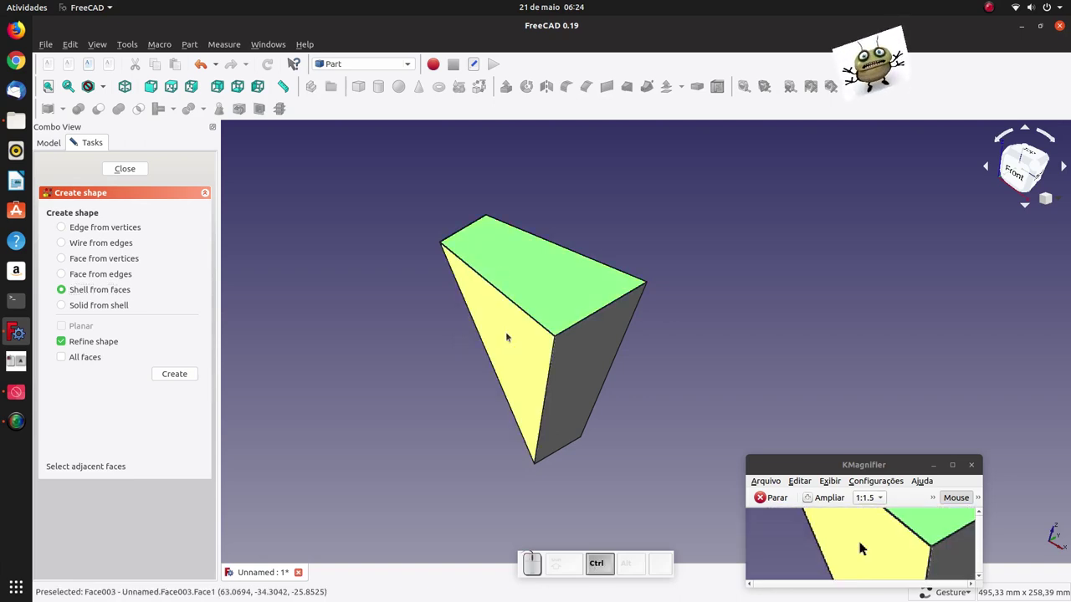
click(862, 542)
click(863, 542)
click(862, 542)
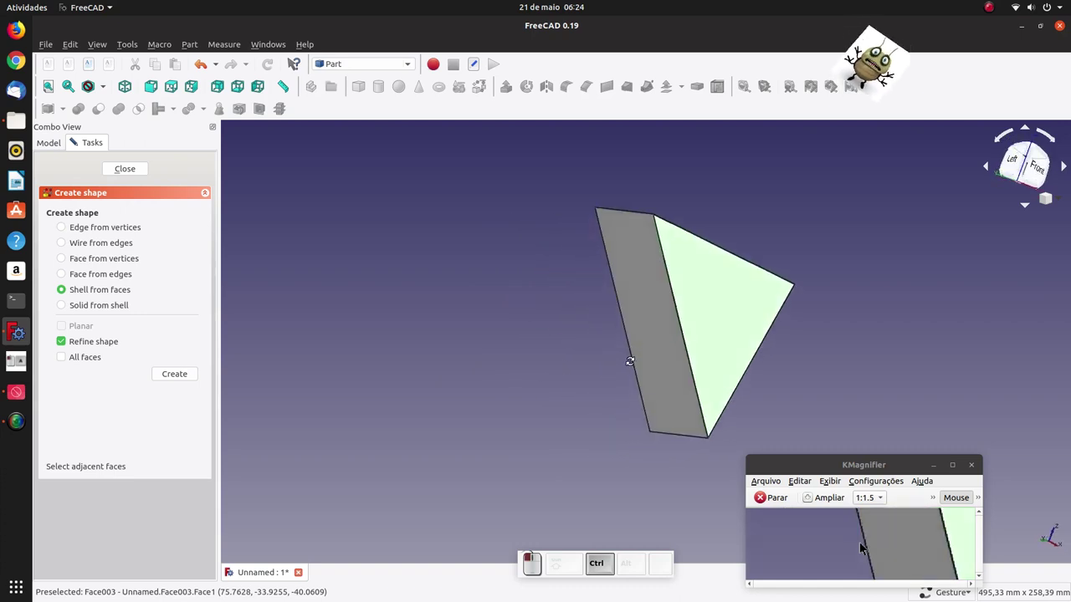
click(862, 542)
click(862, 542)
click(862, 542)
click(862, 542)
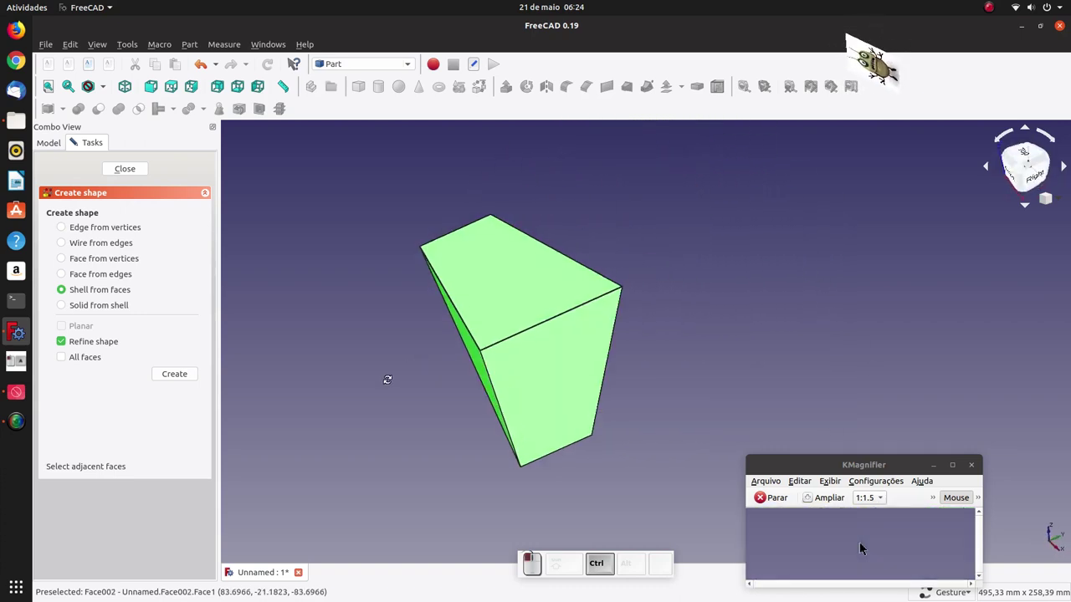
click(862, 542)
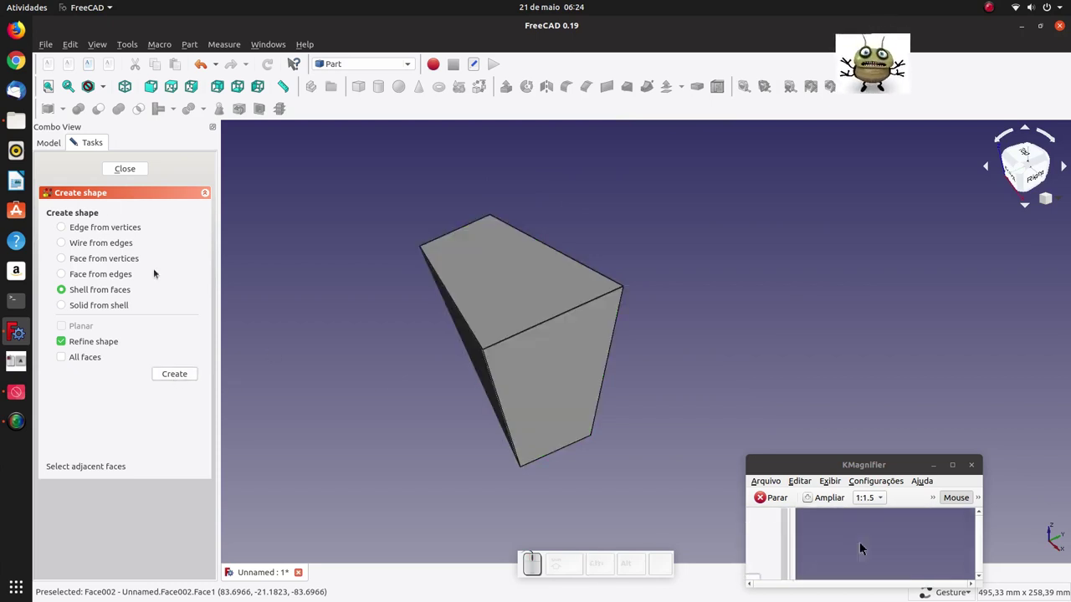
click(817, 542)
Hide Face through Face004 and reopen the shape builder with Solid from shell chosen
click(862, 542)
key(space)
click(862, 542)
key(space)
click(863, 542)
key(space)
click(863, 542)
key(space)
click(862, 542)
click(863, 542)
key(space)
scroll(down, 3)
scroll(up, 3)
click(862, 542)
click(862, 542)
click(839, 542)
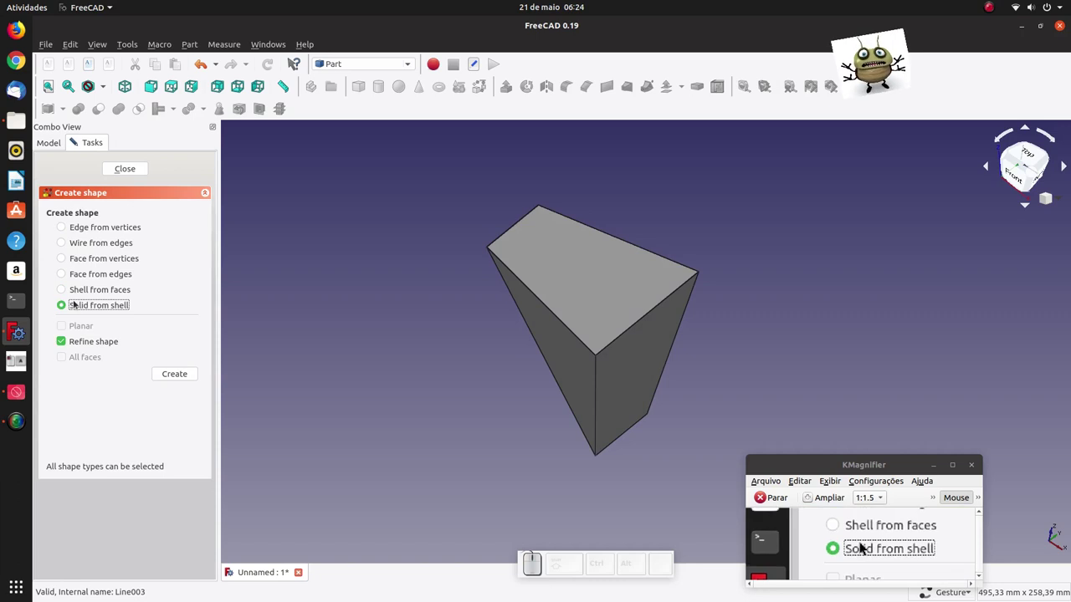
Create a Solid from the Shell of the tapered shape and finish
click(862, 542)
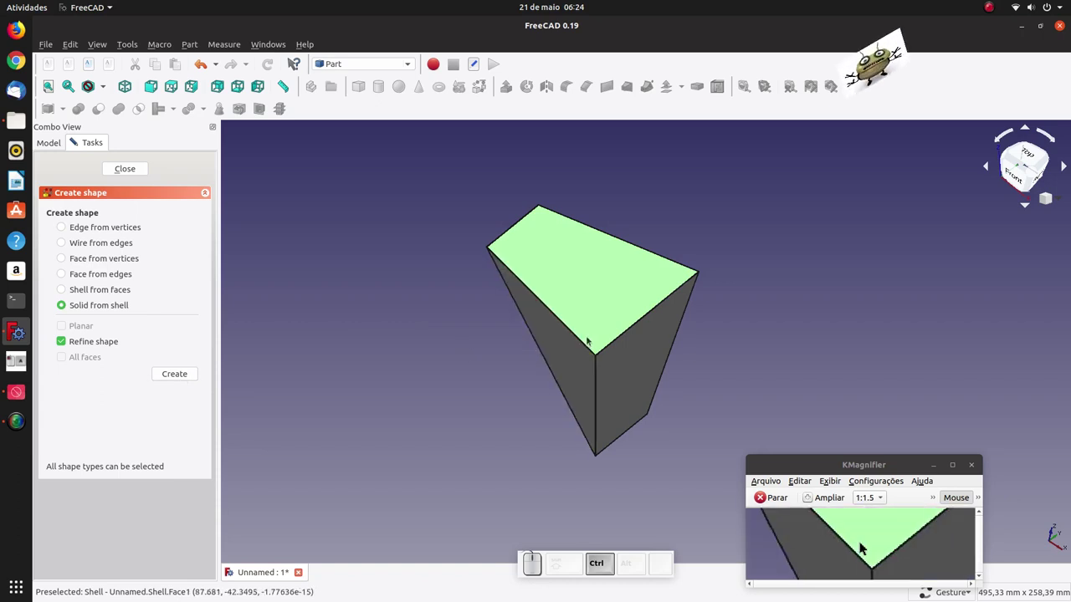
click(863, 542)
click(862, 542)
click(862, 542)
double_click(862, 542)
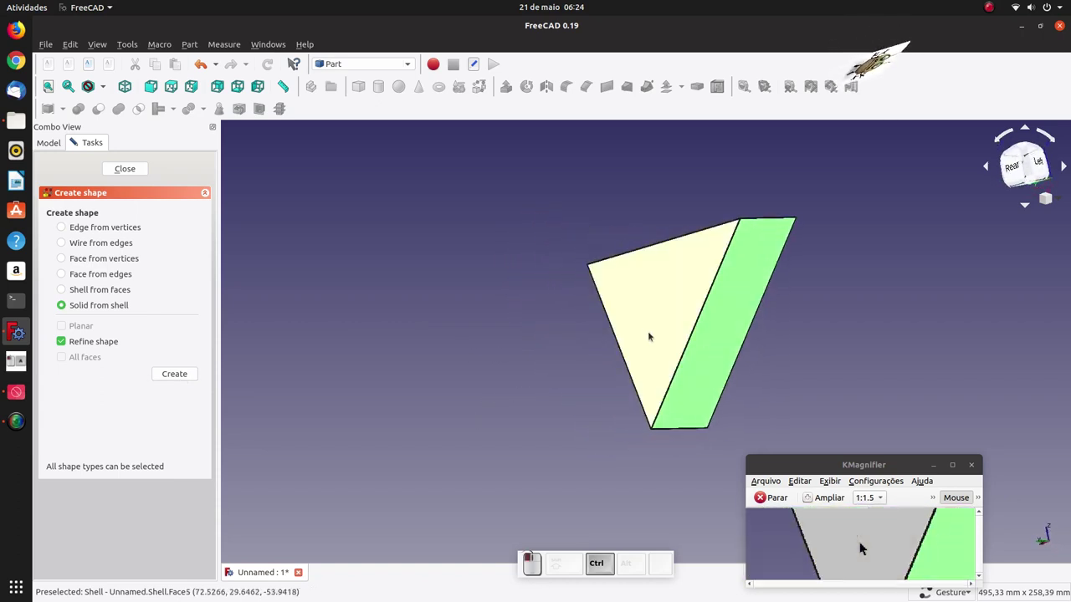
click(862, 542)
click(862, 542)
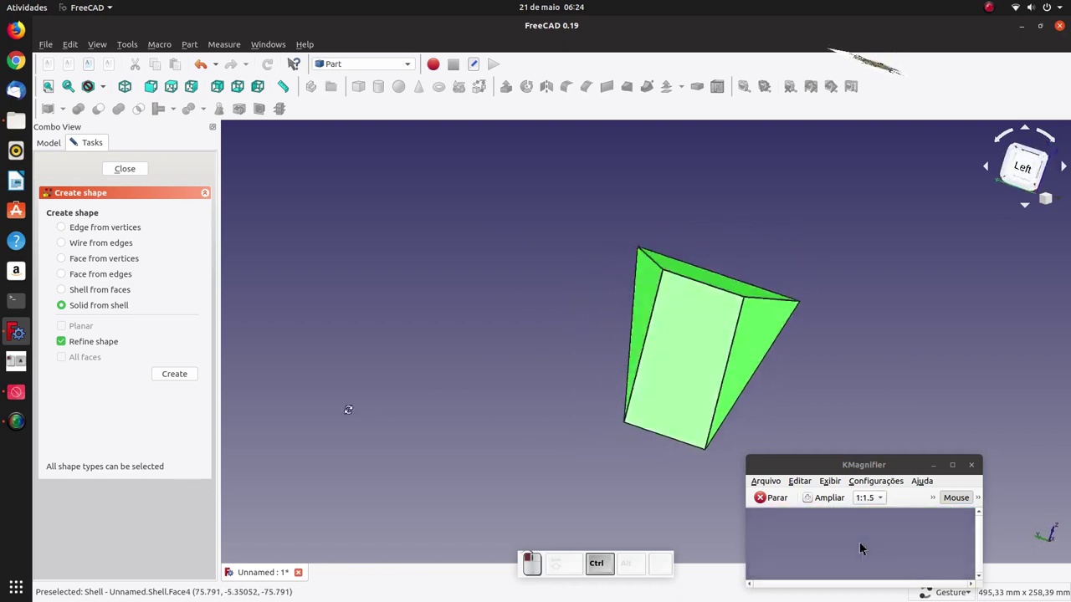
click(862, 542)
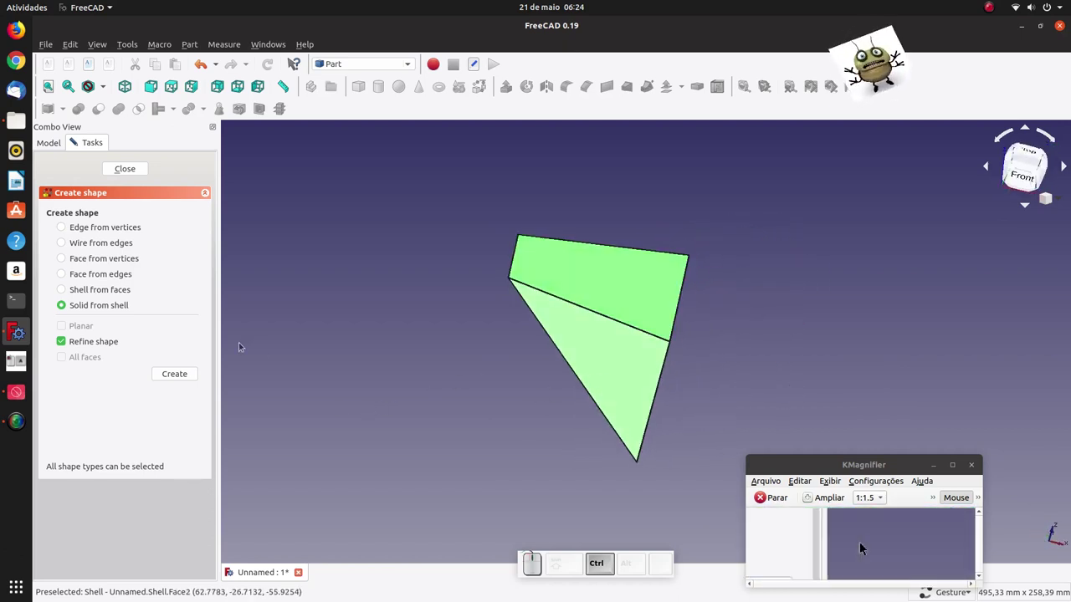
click(863, 542)
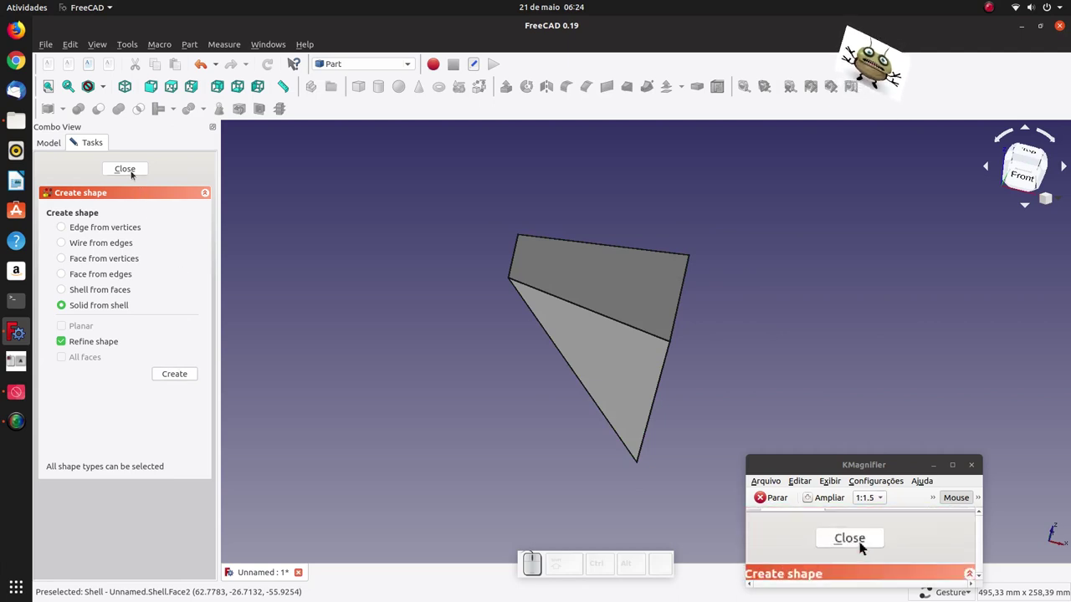
click(862, 542)
Hide the Shell so only the tapered Solid remains visible
scroll(down, 3)
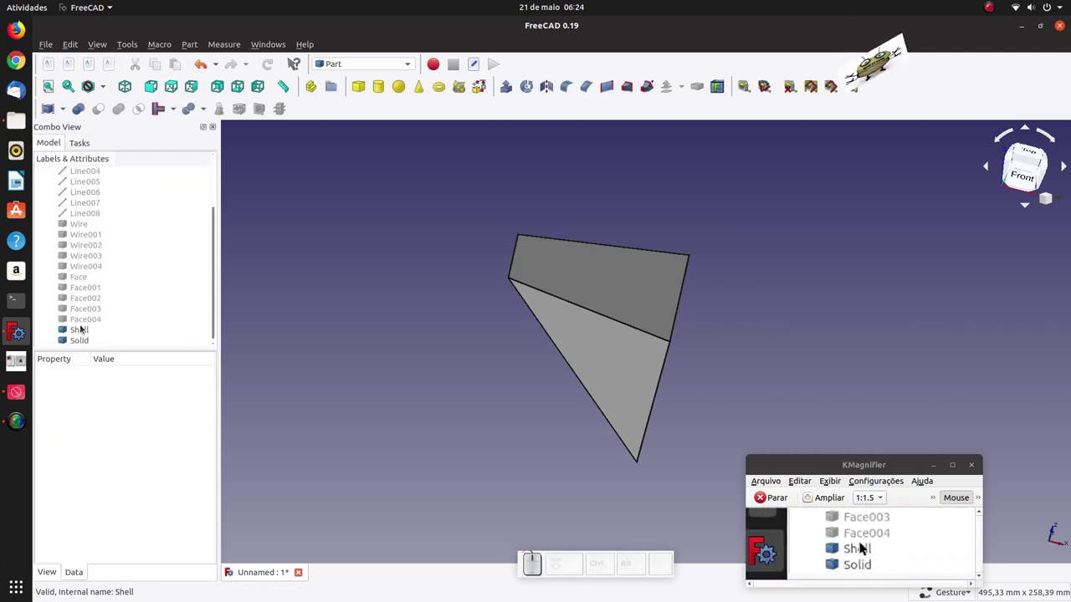
click(862, 542)
key(space)
click(862, 541)
click(862, 542)
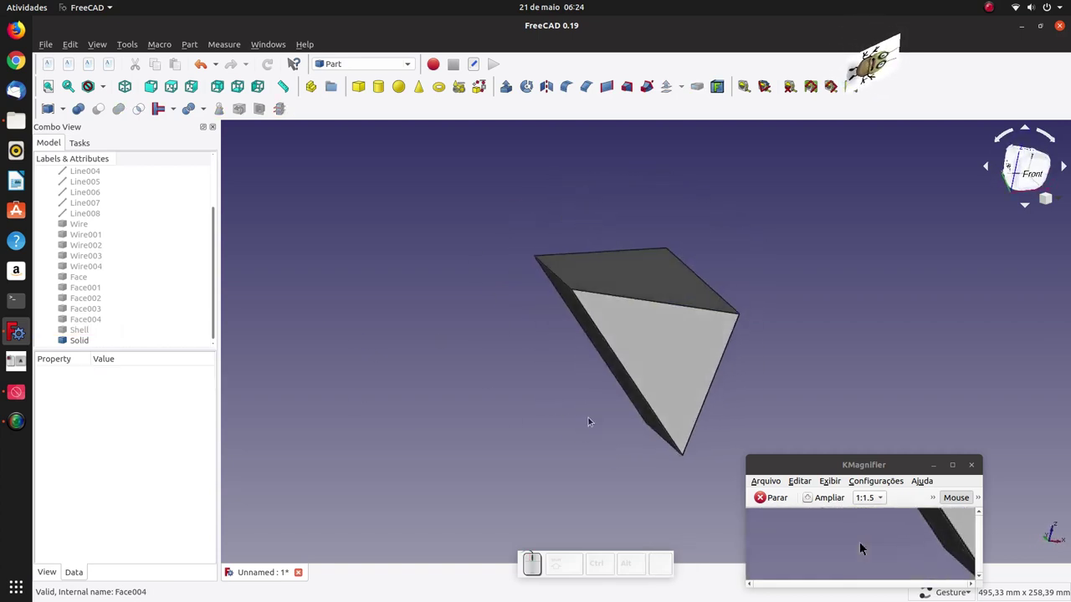
key(0)
scroll(down, 3)
scroll(up, 3)
scroll(down, 3)
scroll(up, 3)
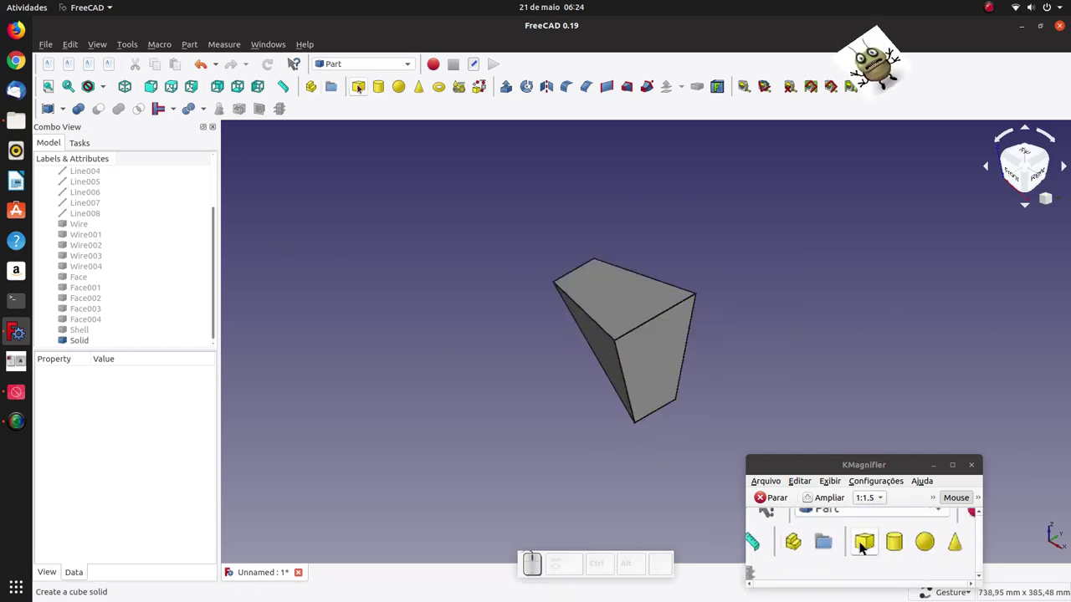
Add a new Part box (Cube) to the model and select it for editing
click(862, 542)
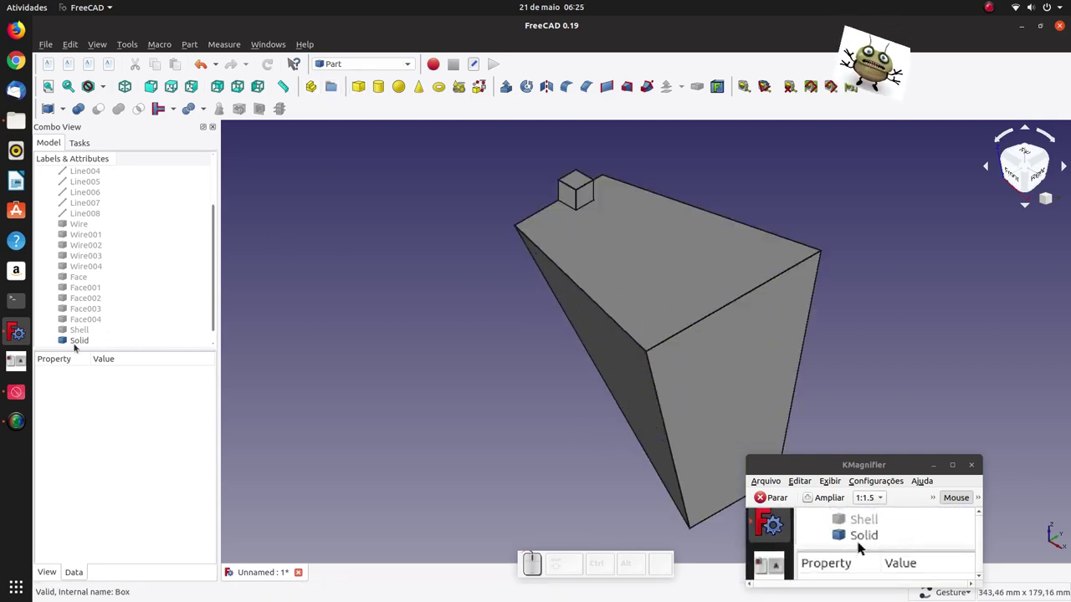
scroll(down, 3)
click(863, 542)
middle_click(862, 542)
Resize the Cube to 100 × 100 × 100 mm so it rests on the tapered solid
click(862, 542)
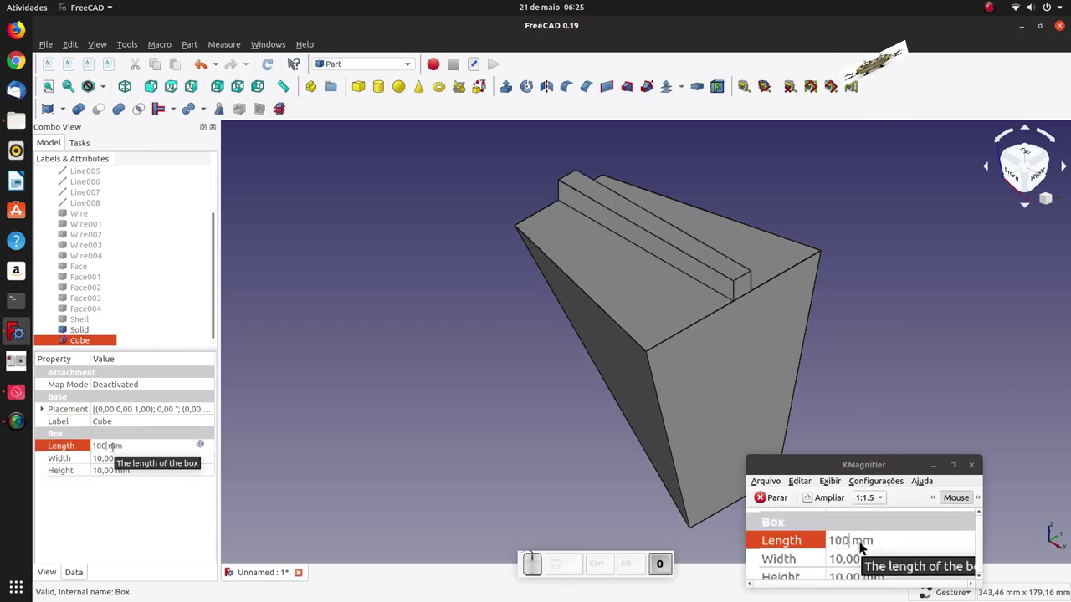
click(863, 542)
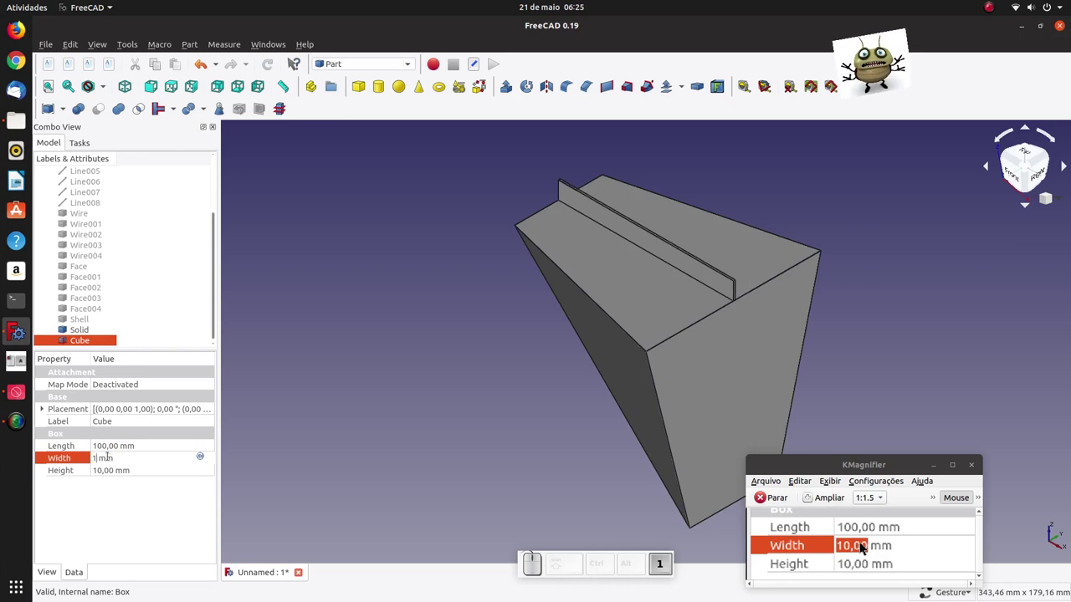
click(862, 542)
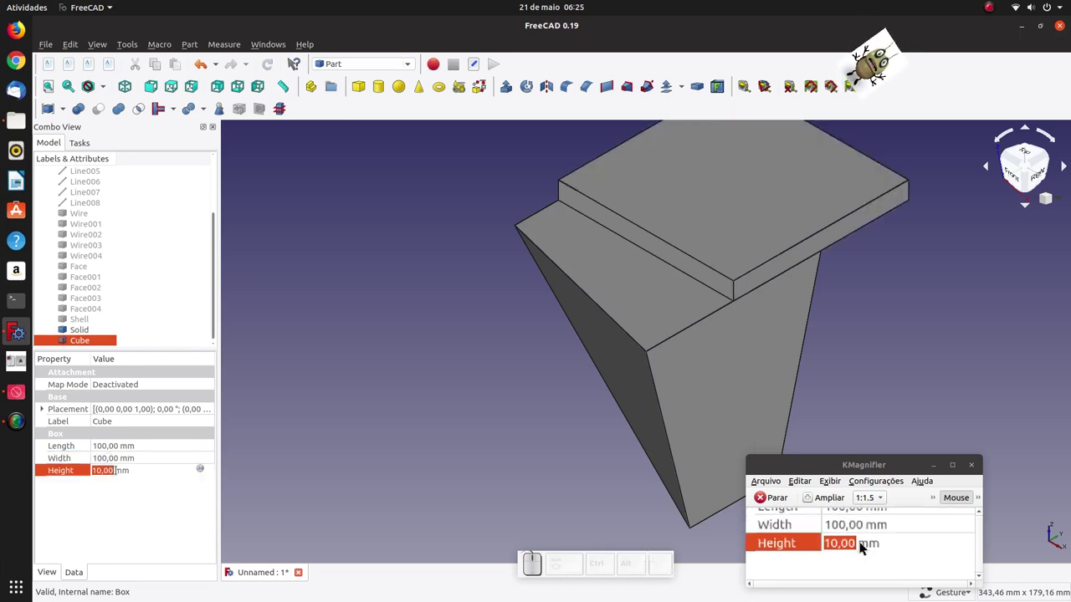
key(1)
key(0)
click(862, 542)
scroll(down, 3)
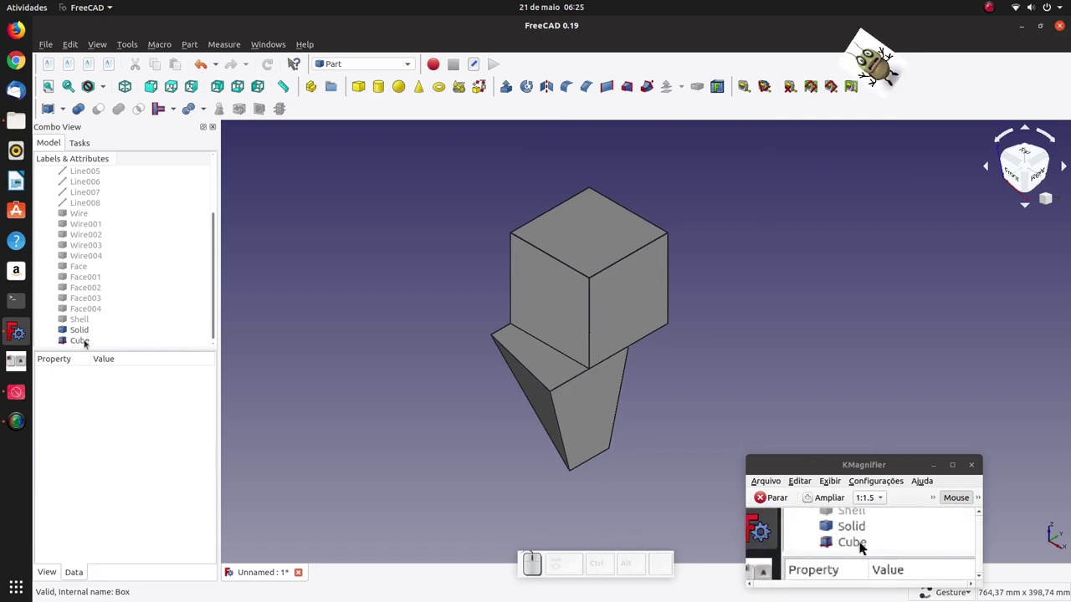
Start transforming the cube with a 50 mm translation increment
click(862, 542)
click(863, 542)
key(1)
key(0)
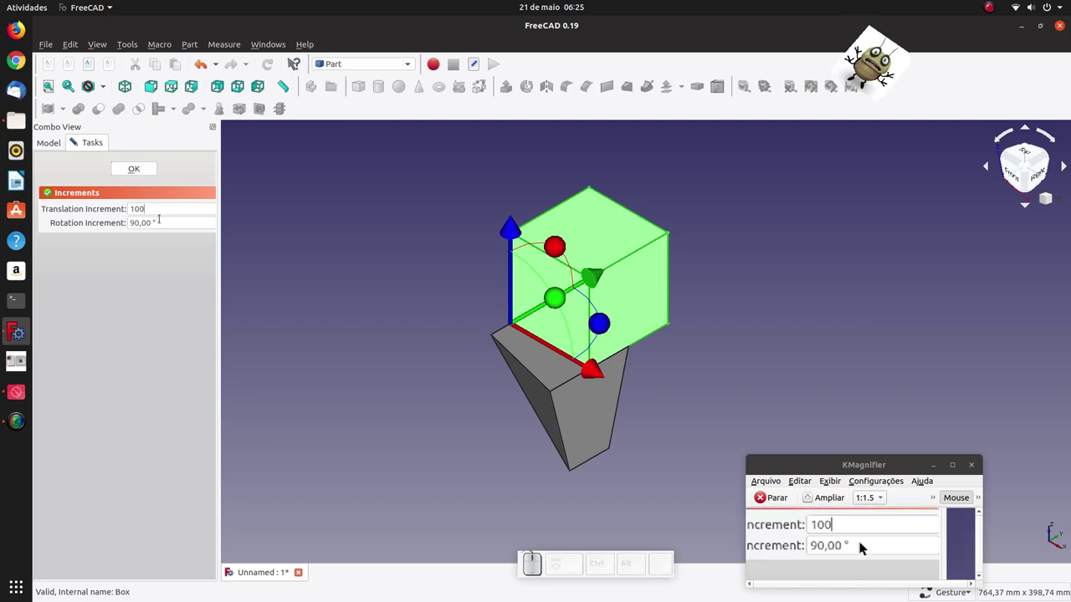
click(862, 542)
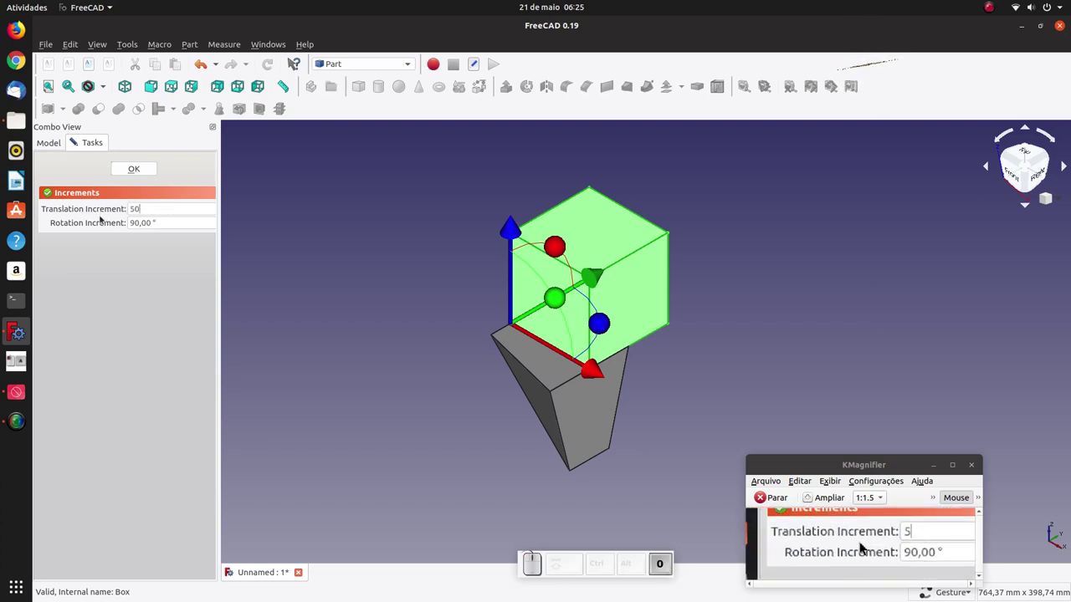
drag(862, 542, 863, 542)
click(863, 542)
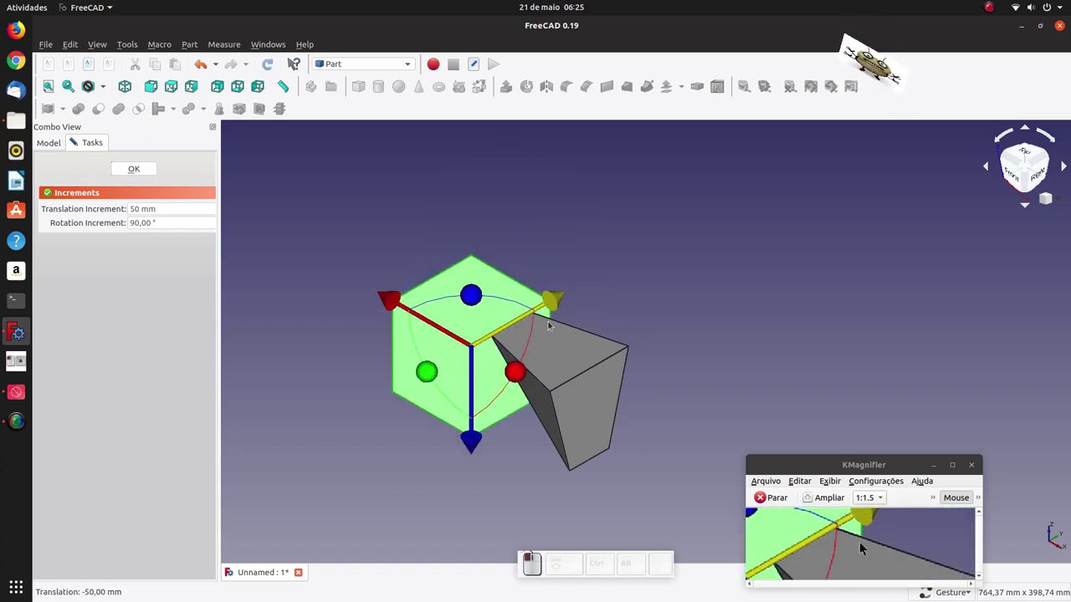
Move the cube 50 mm beside the tapered solid, then add a second box, Cube001
click(862, 542)
drag(433, 221, 862, 542)
key(0)
scroll(down, 3)
scroll(up, 3)
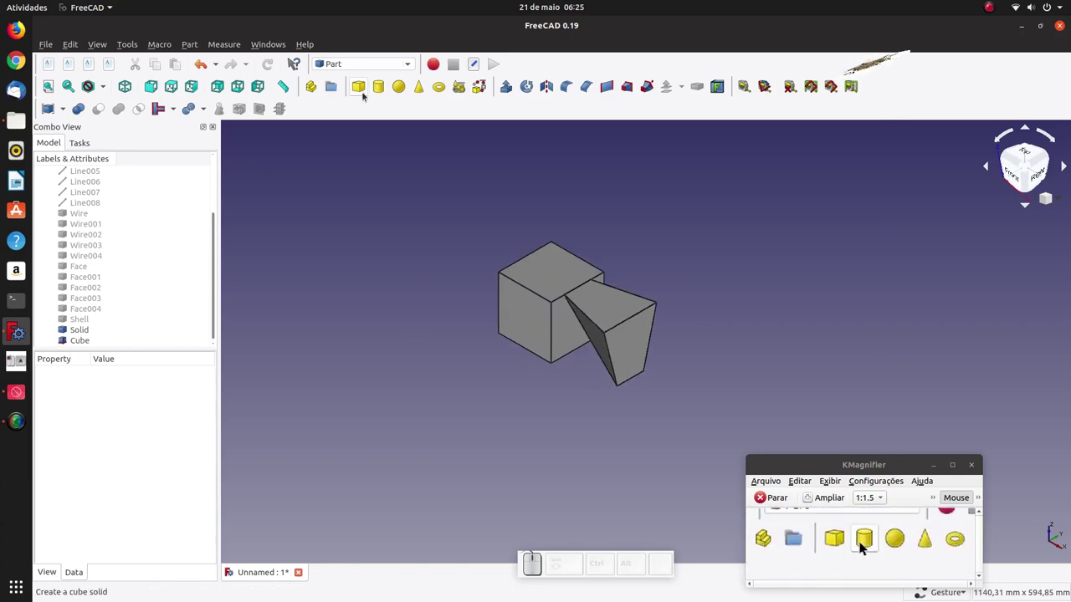
click(862, 542)
scroll(down, 3)
Resize Cube001 to 200 × 200 × 300 mm, forming a tall block beside the others
click(862, 542)
click(862, 542)
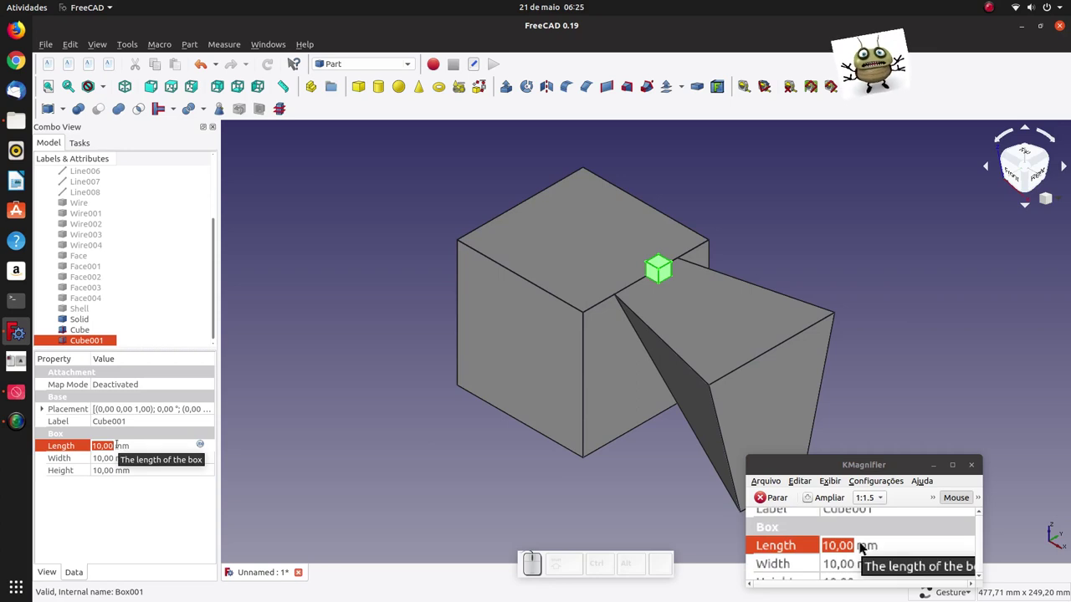
click(862, 542)
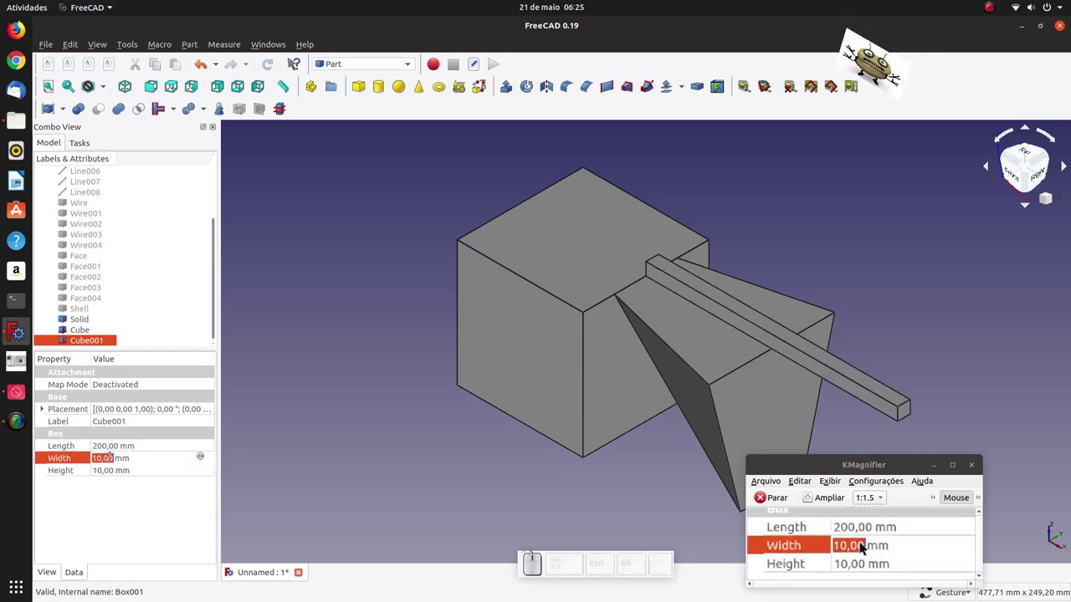
click(862, 542)
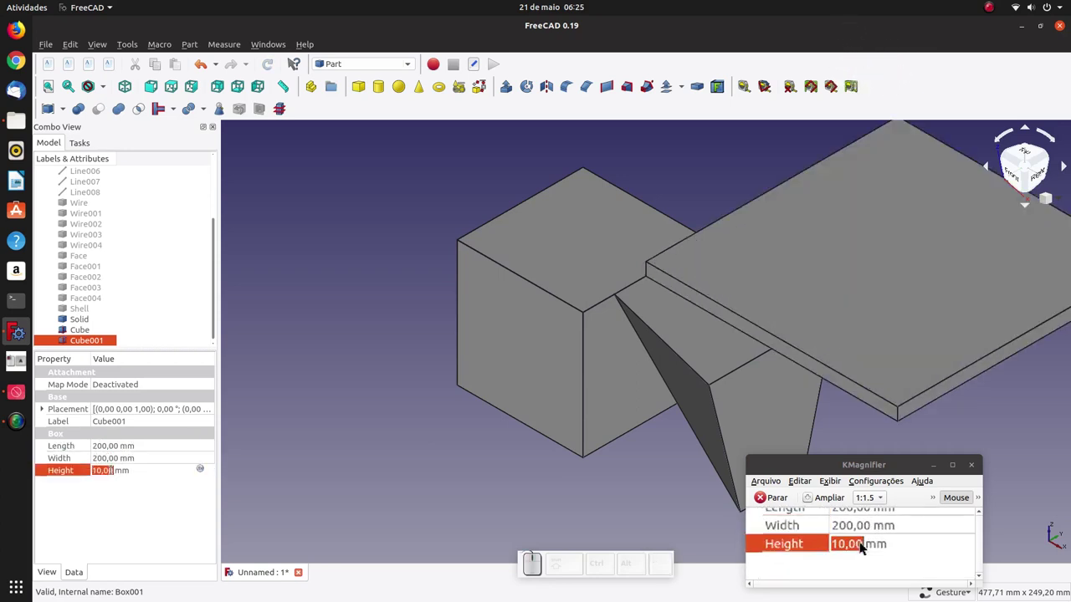
key(3)
key(0)
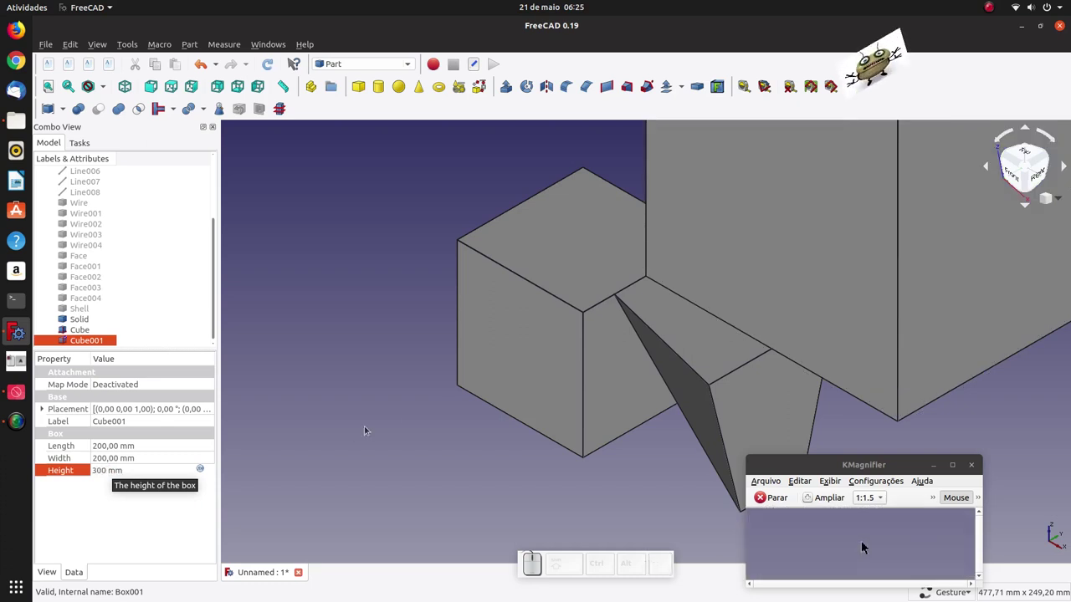
scroll(down, 3)
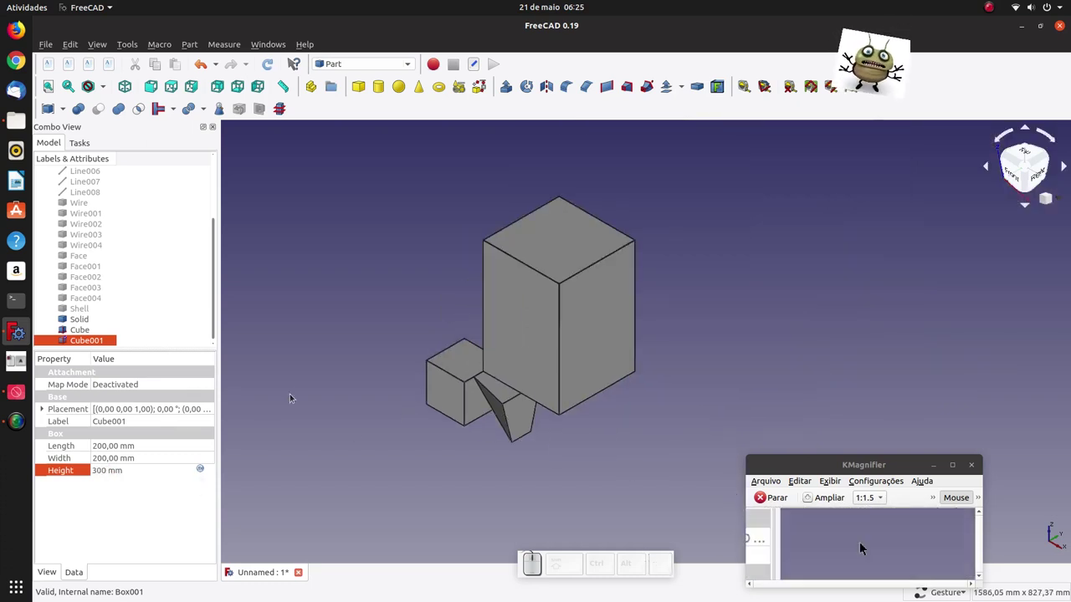
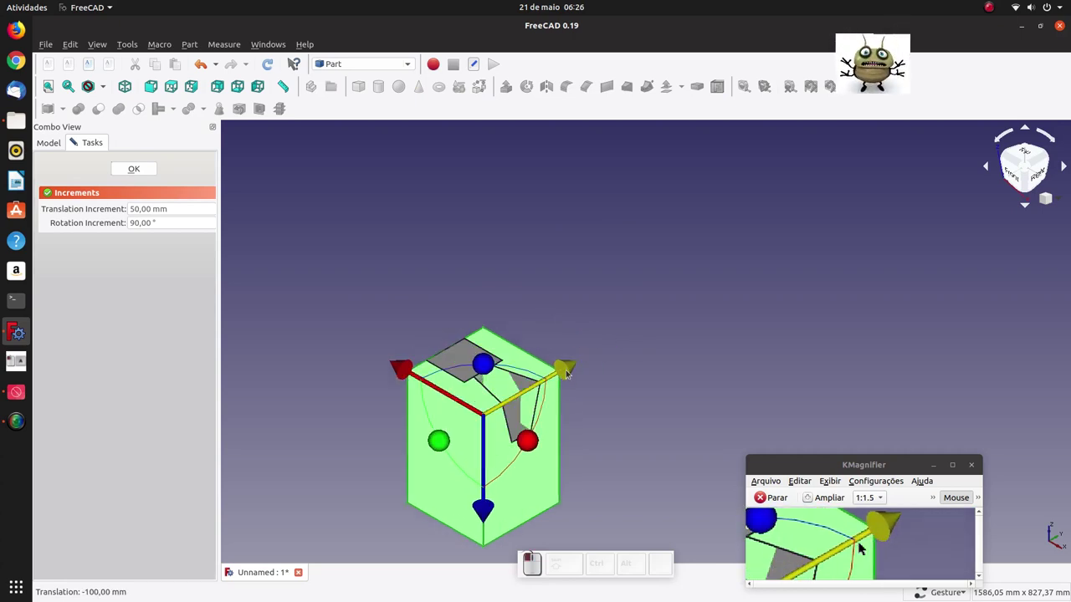
Finish placing the tall box over the pieces and pick two of its top edges
double_click(863, 542)
scroll(down, 3)
scroll(up, 3)
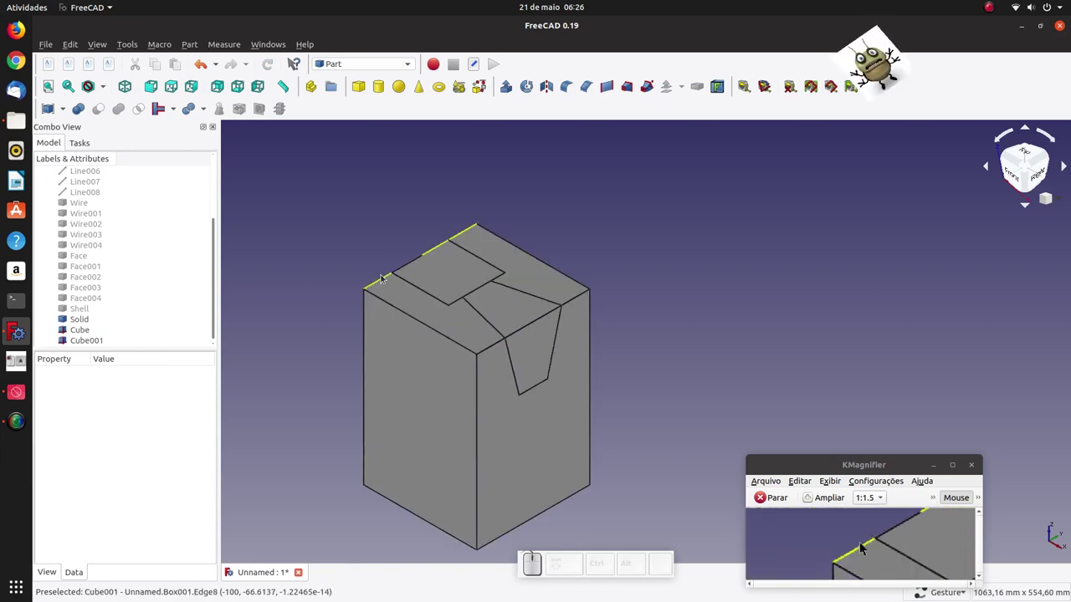
click(862, 542)
click(862, 542)
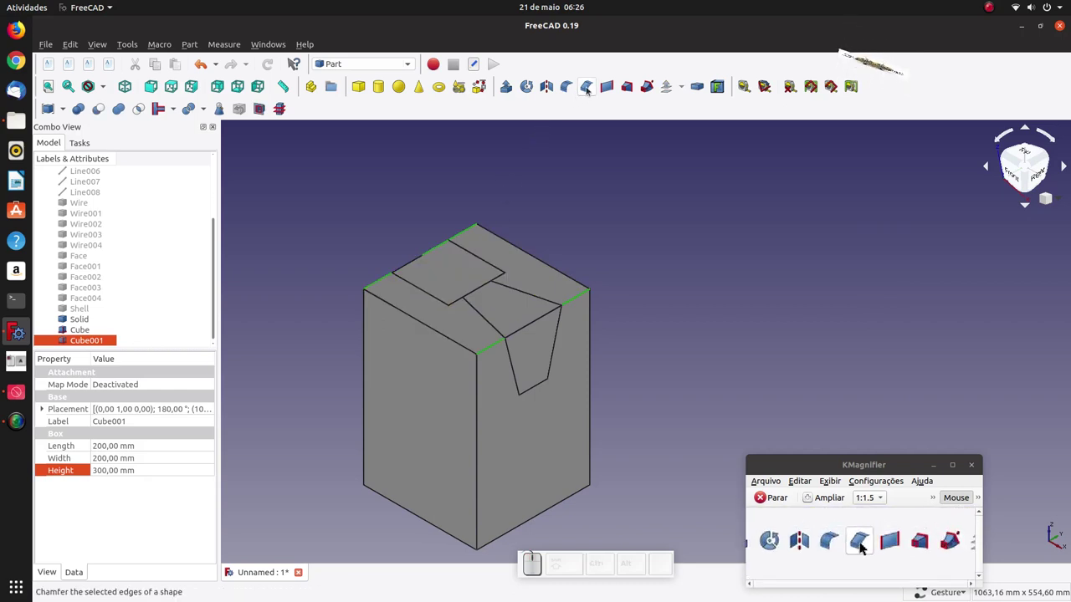
Chamfer the two picked top edges of Cube001 by 99.99 mm
click(862, 542)
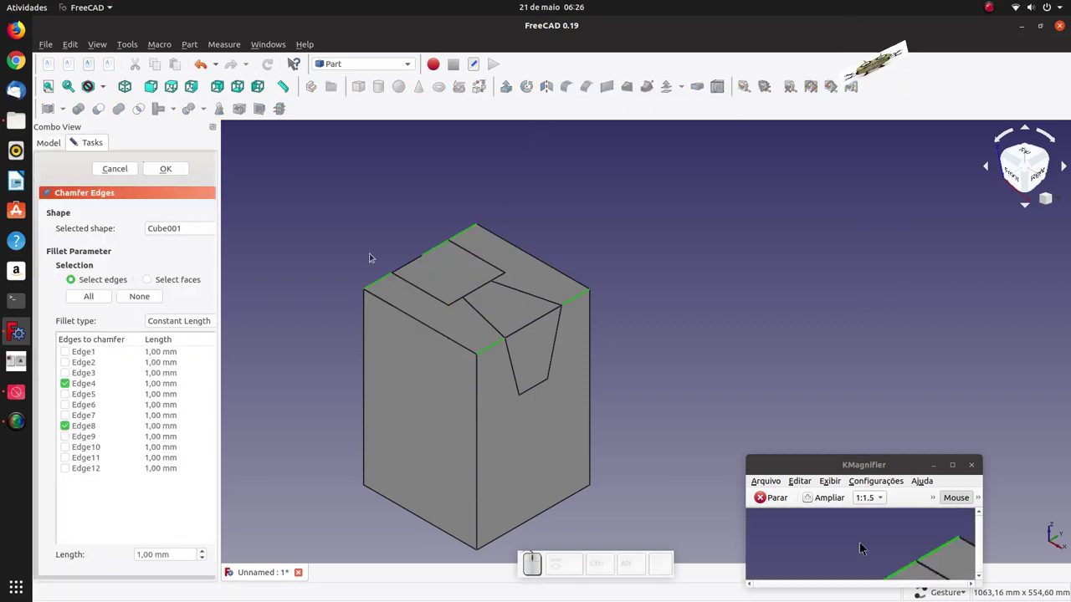
click(863, 542)
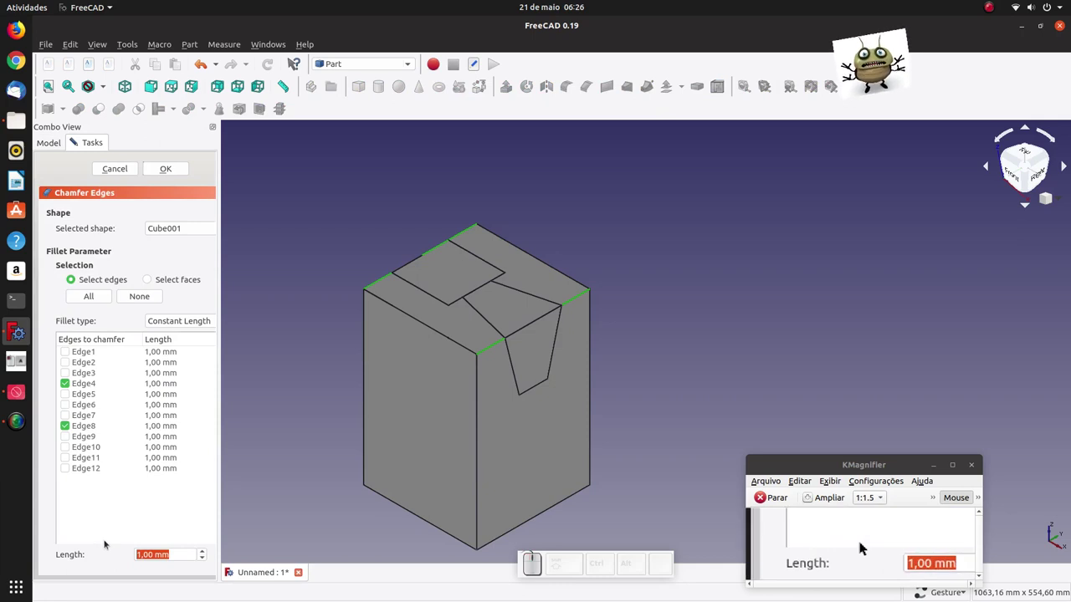
key(9)
key(.)
key(9)
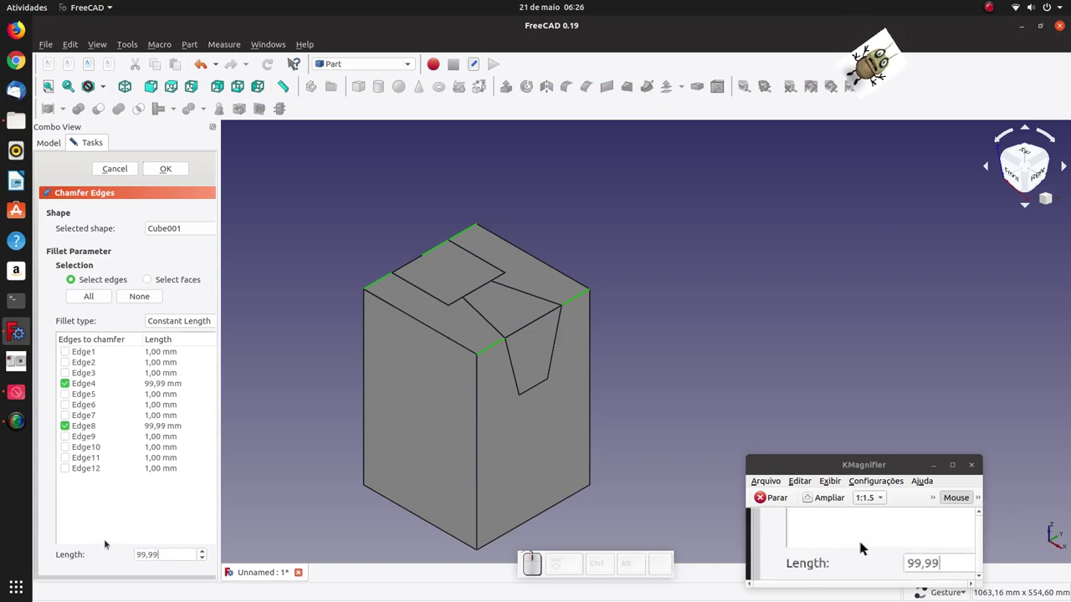
click(862, 542)
click(862, 542)
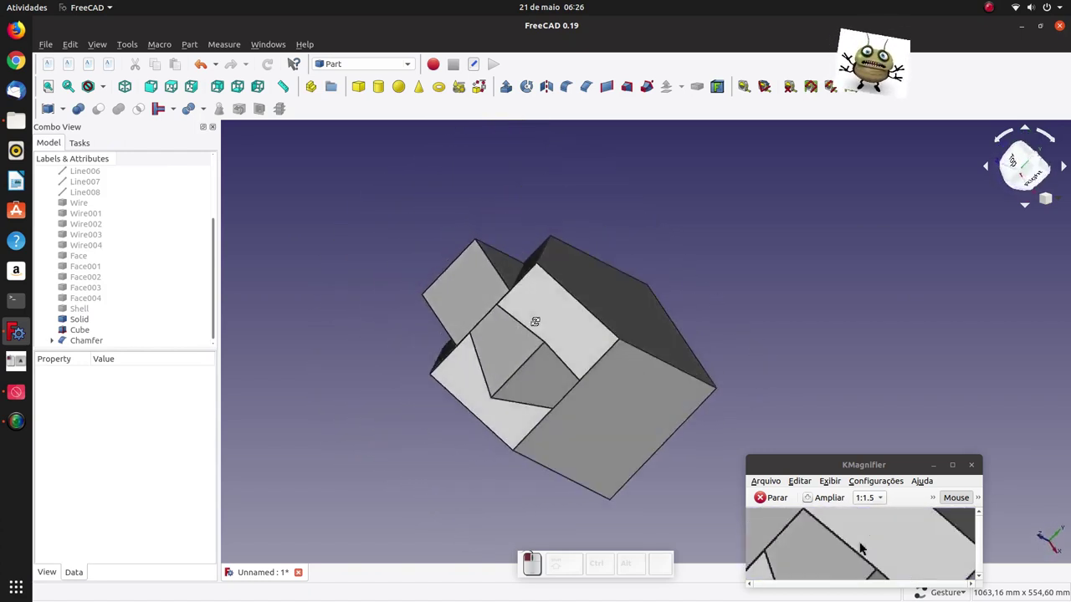
Union the Chamfer, Cube and tapered Solid into a single Fusion shape
key(0)
scroll(down, 3)
scroll(up, 3)
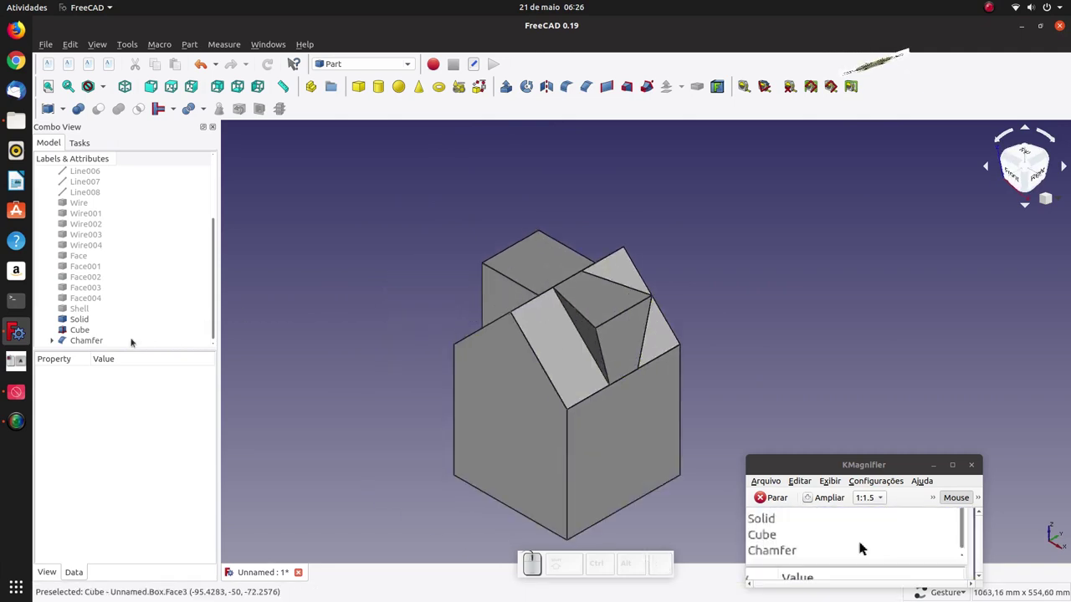
click(863, 542)
click(858, 541)
click(861, 542)
click(863, 542)
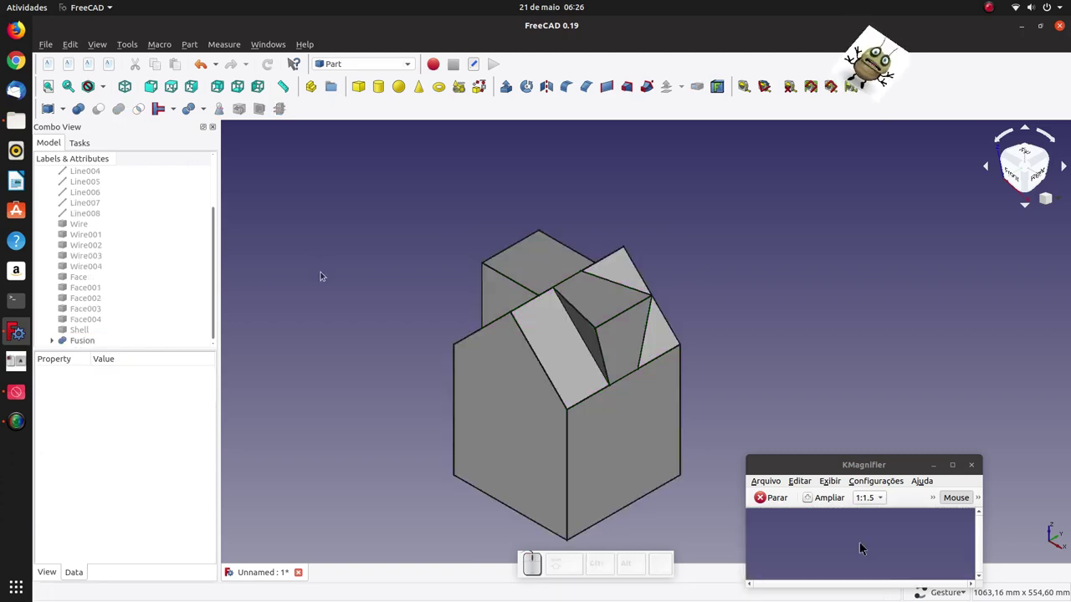
click(862, 542)
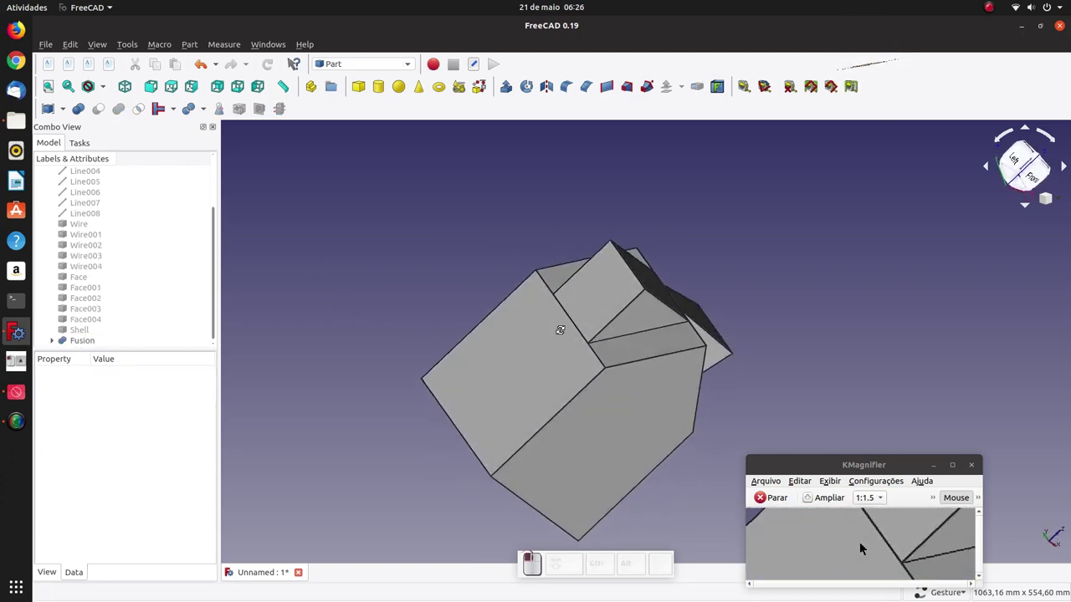
Refine the Fusion into Fusion001 and inspect it from front and isometric views
click(862, 542)
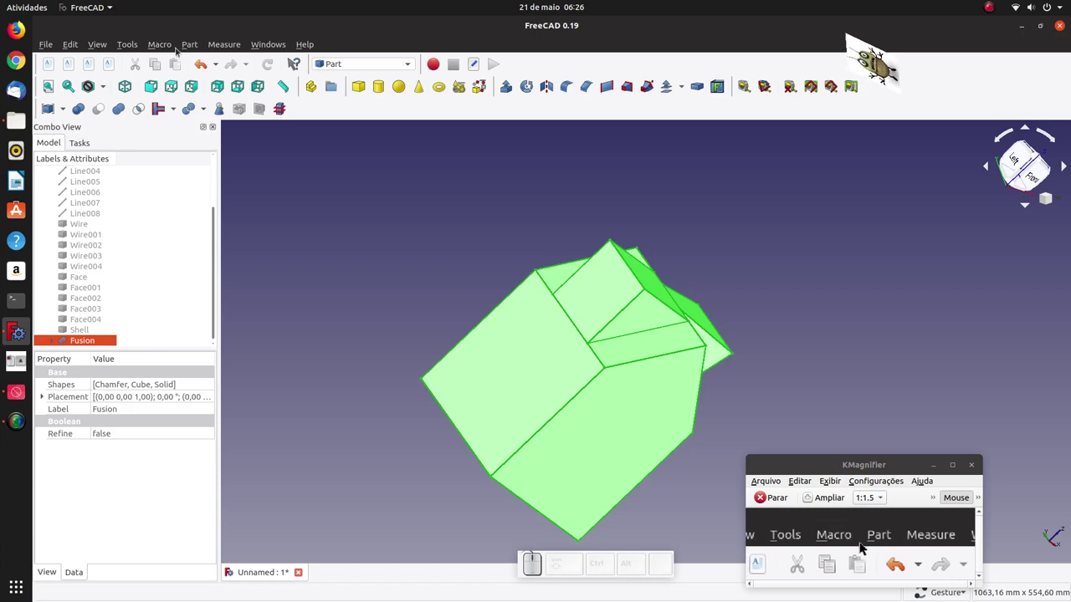
click(863, 542)
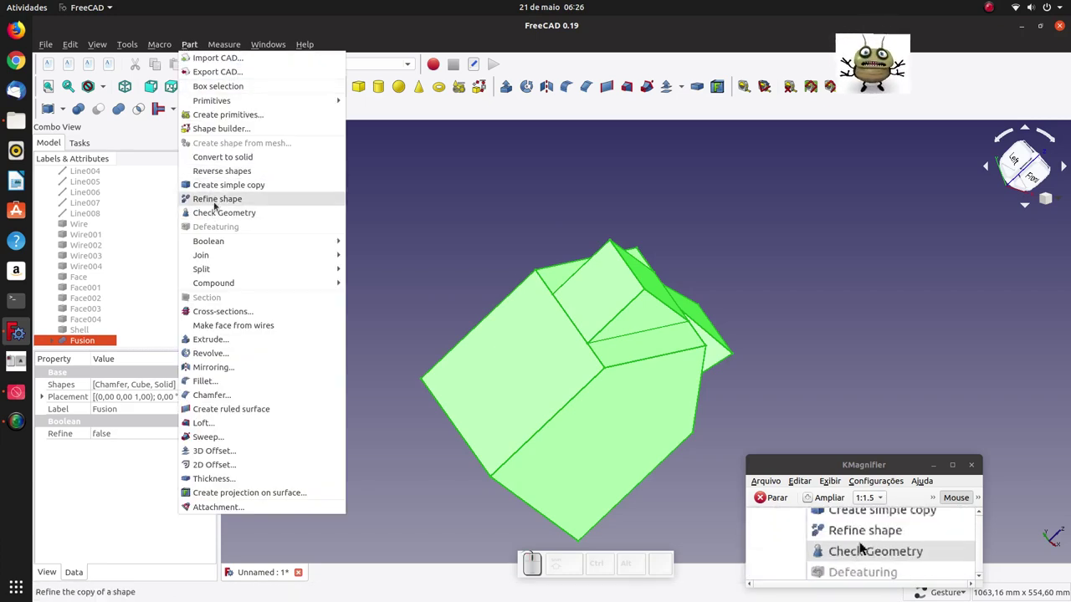
click(862, 542)
click(863, 542)
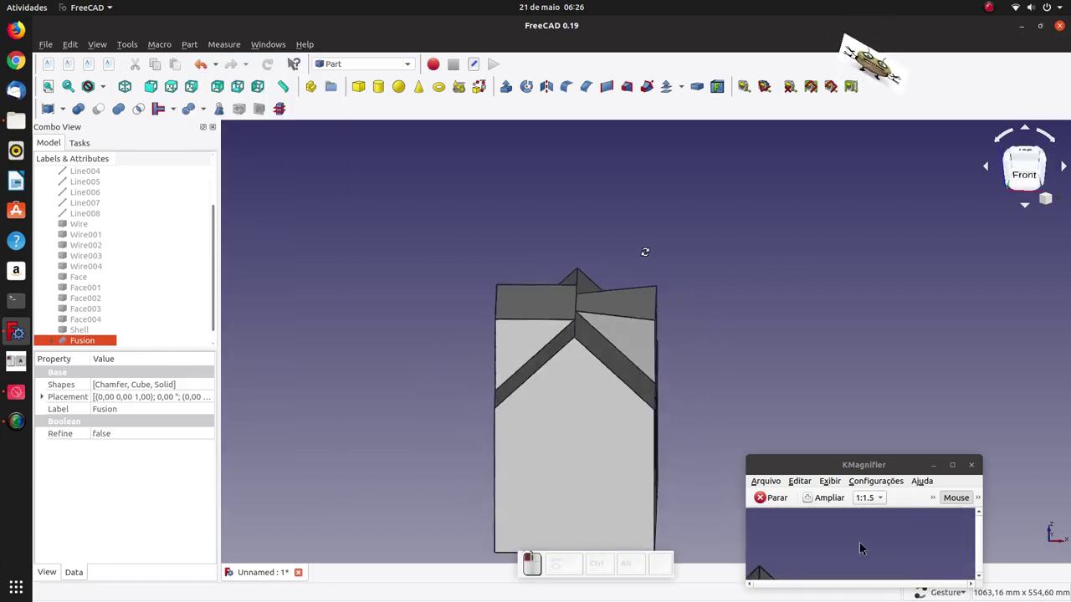
middle_click(862, 542)
key(0)
scroll(down, 3)
click(862, 542)
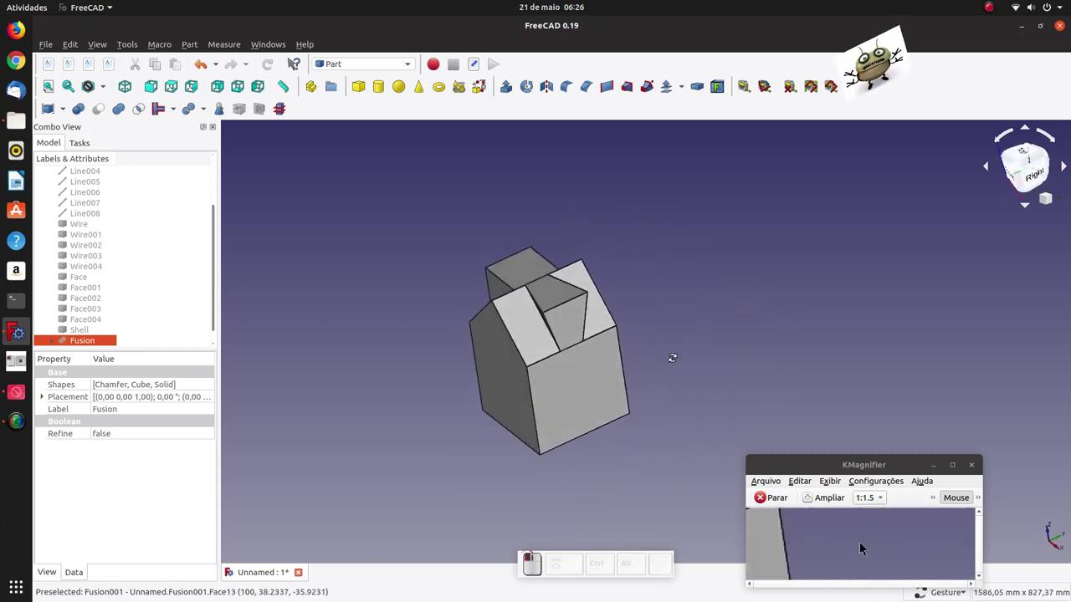
key(0)
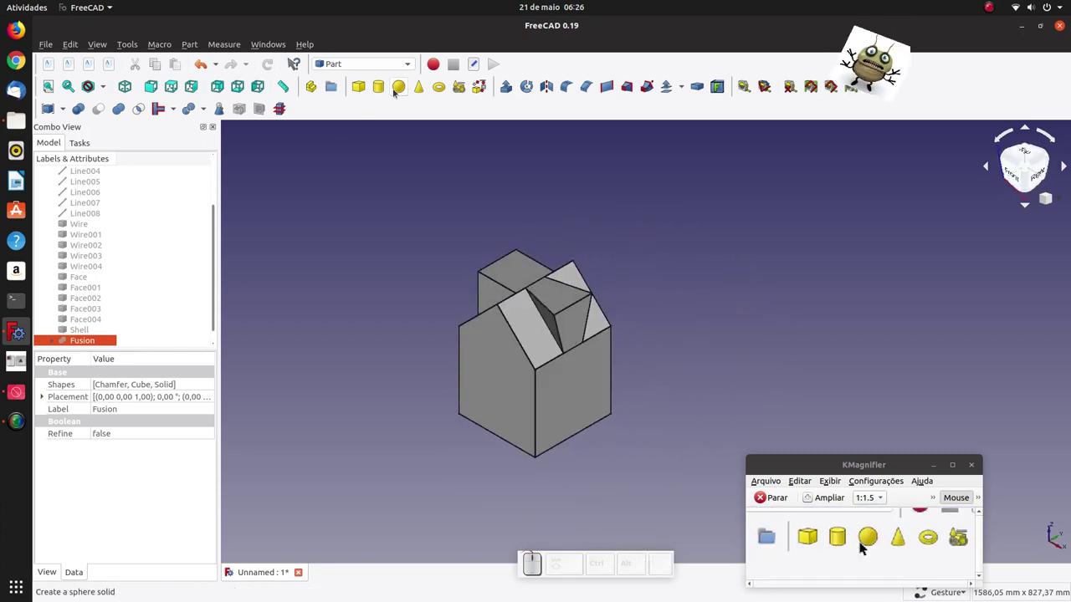
Add a third box, Cube002, and set its length and width to 200 mm
click(863, 542)
scroll(down, 3)
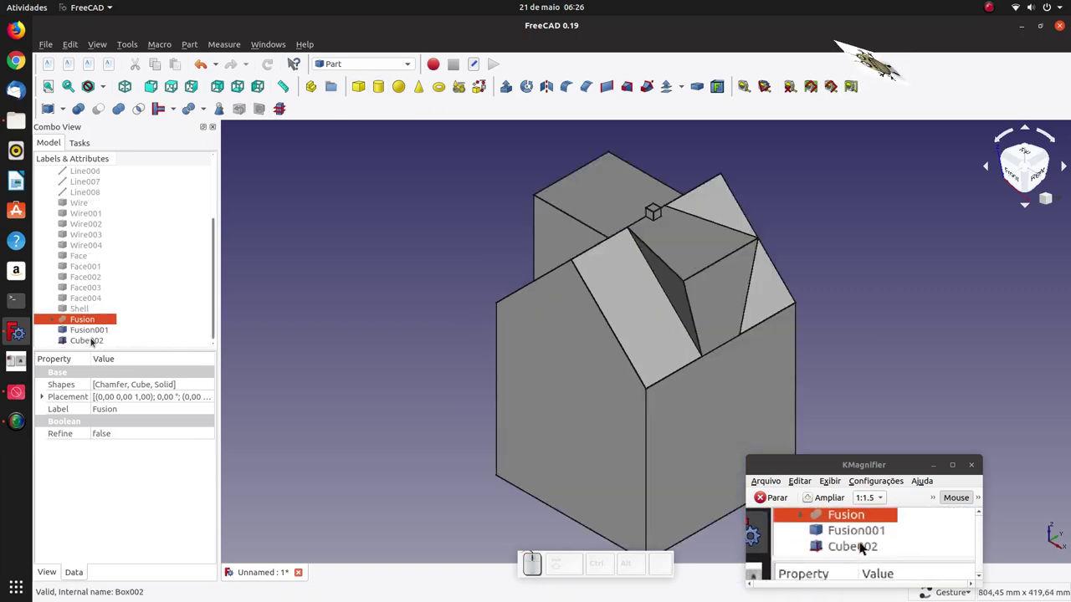
click(862, 542)
click(863, 542)
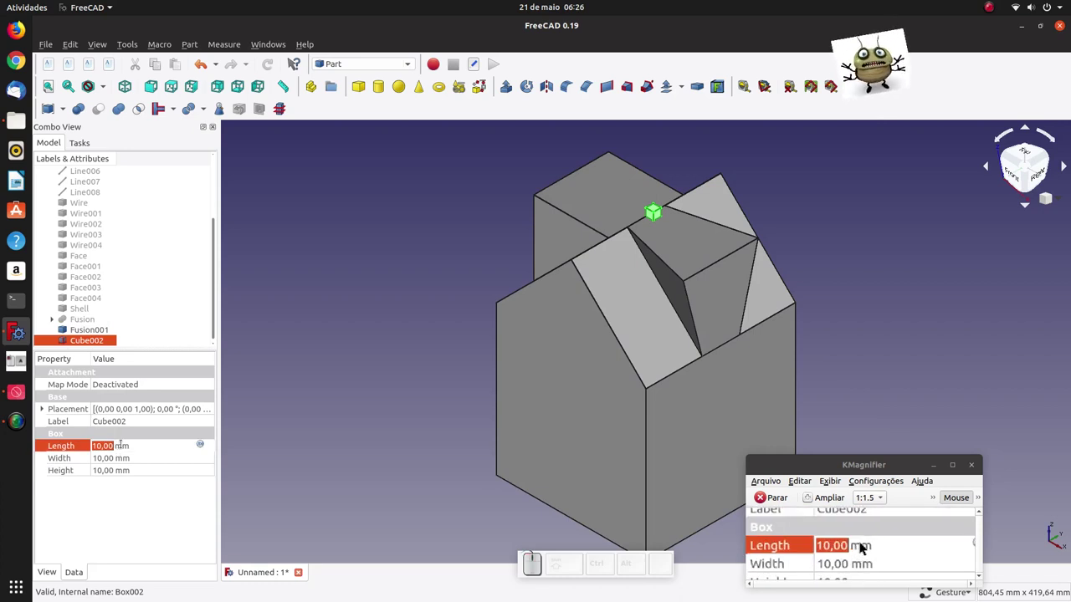
click(862, 542)
key(2)
key(0)
Set Cube002's height to 300 mm, making a tall box beside the fused shape
click(862, 542)
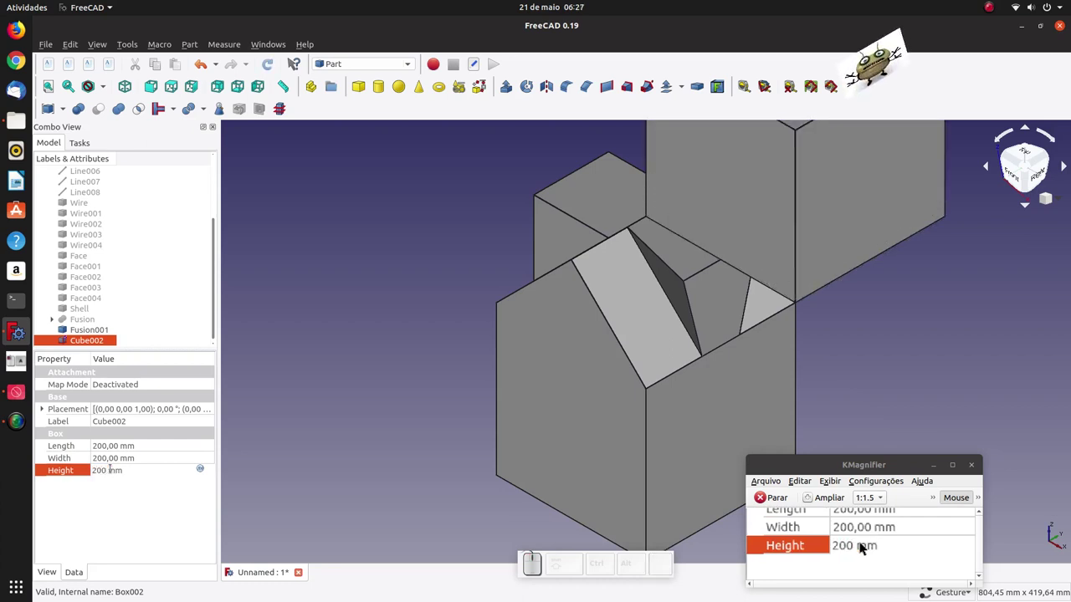
key(BackSpace)
key(3)
key(0)
click(863, 542)
scroll(down, 3)
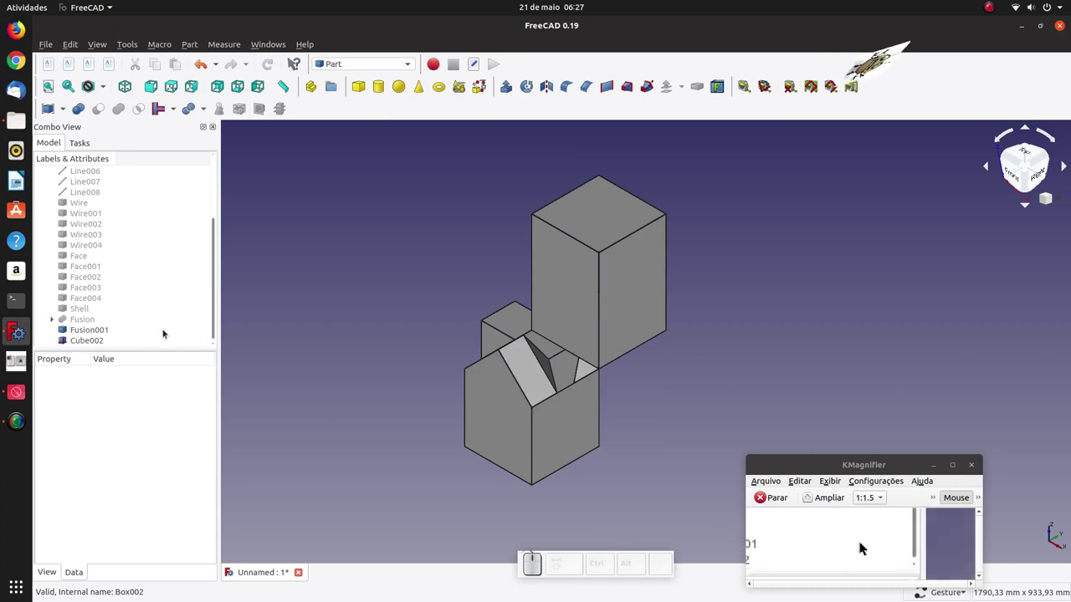
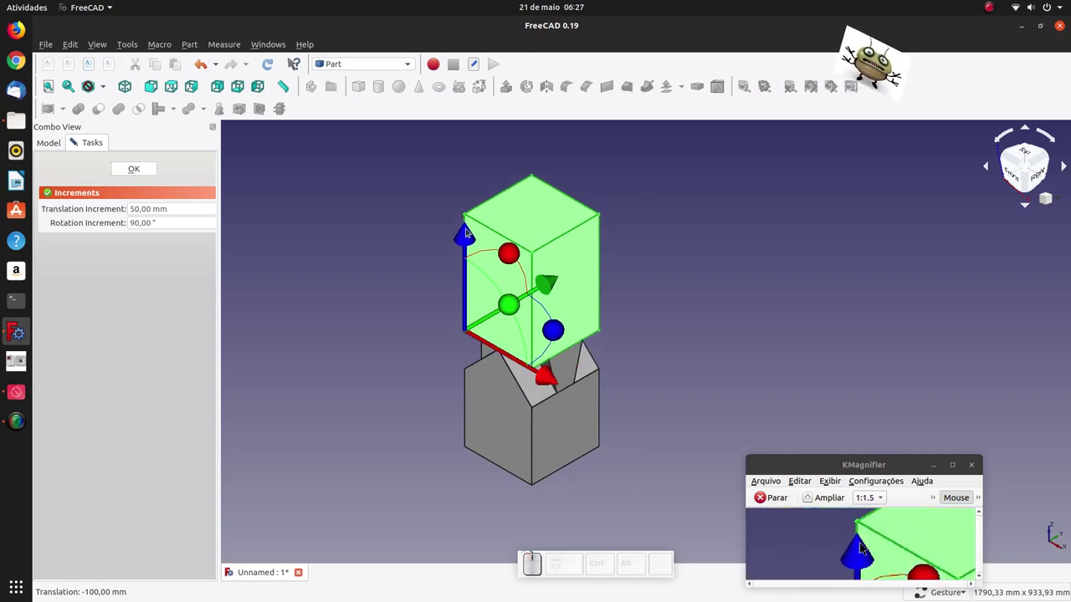
Lower Cube002 onto the fused shape and accept its new position
click(473, 232)
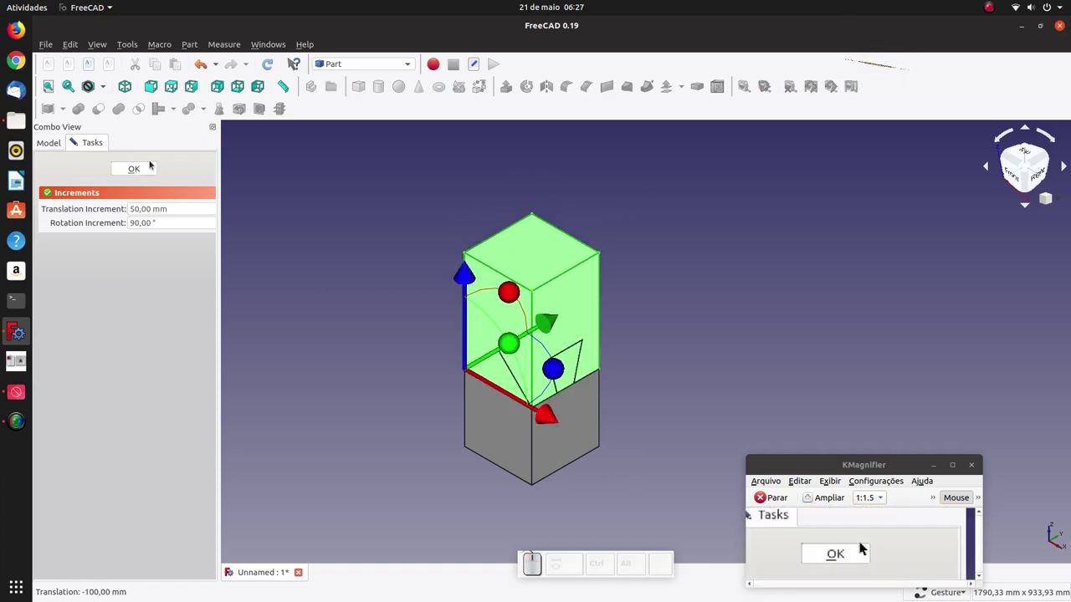
click(863, 542)
click(862, 542)
click(863, 542)
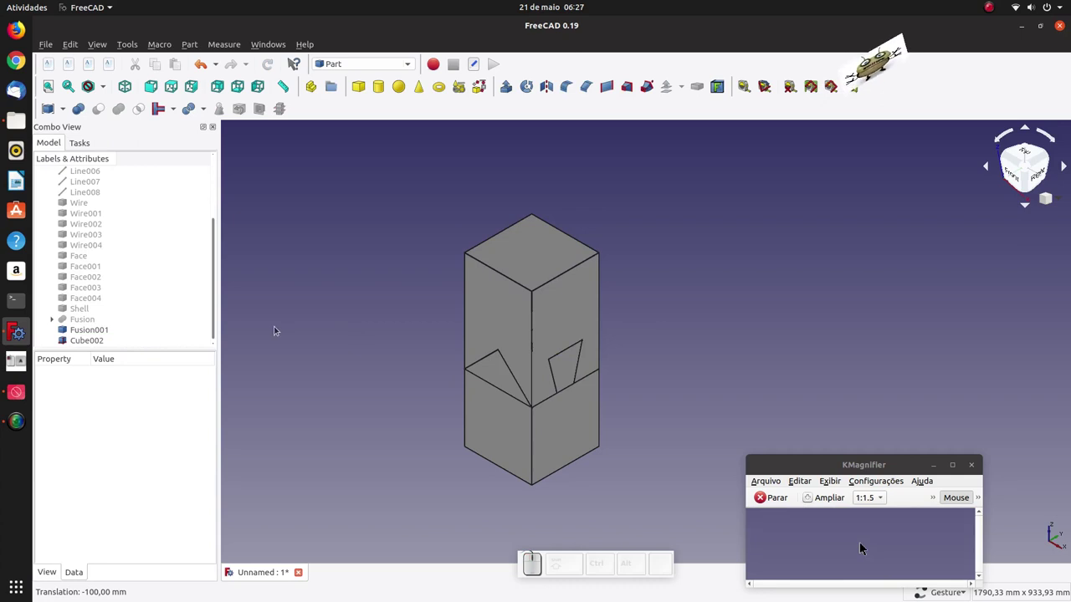
Cut Fusion001 from Cube002, leaving a notched block
click(860, 542)
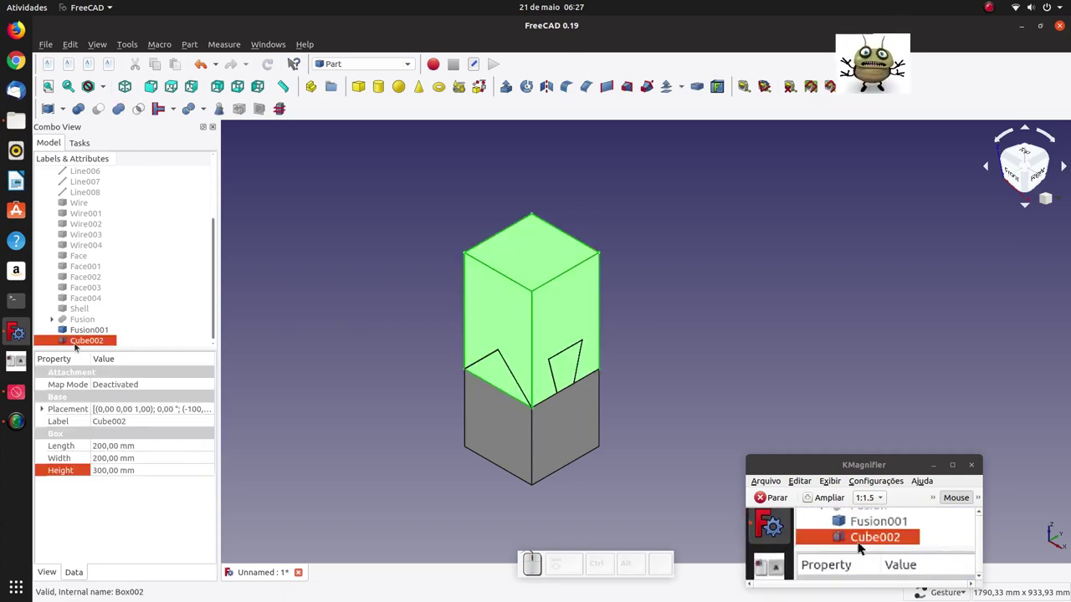
click(863, 542)
click(862, 542)
drag(862, 542, 862, 542)
key(0)
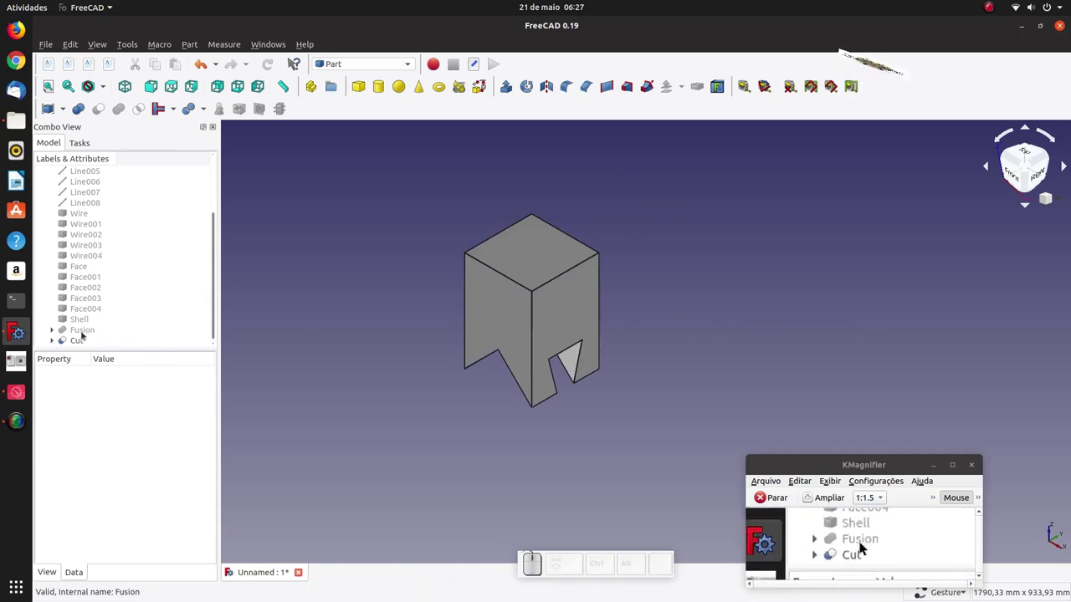
Show the hidden Fusion base again in the view
click(862, 542)
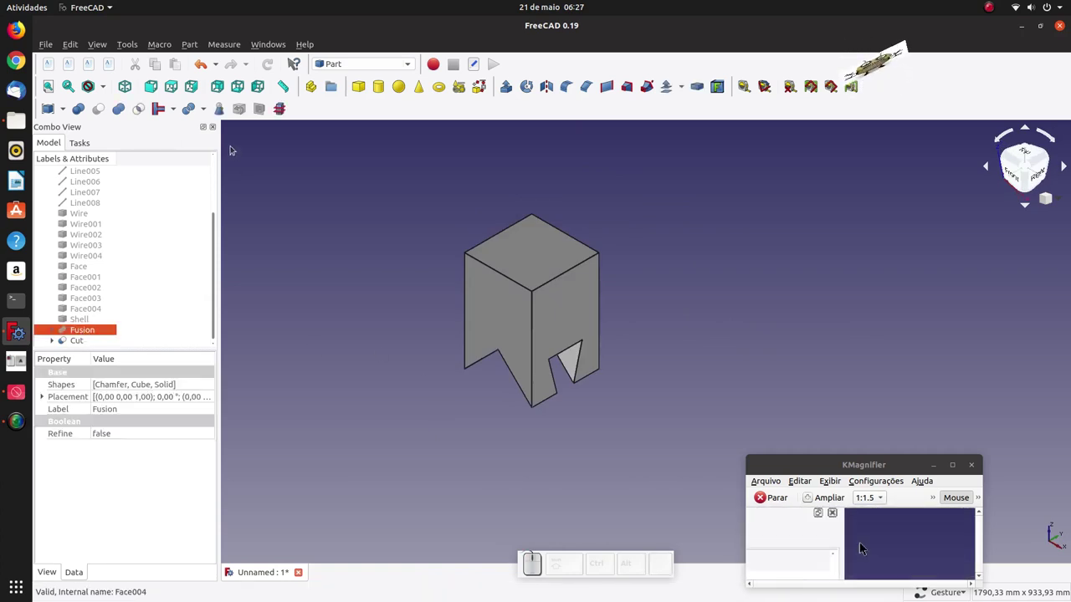
key(space)
scroll(down, 3)
click(862, 542)
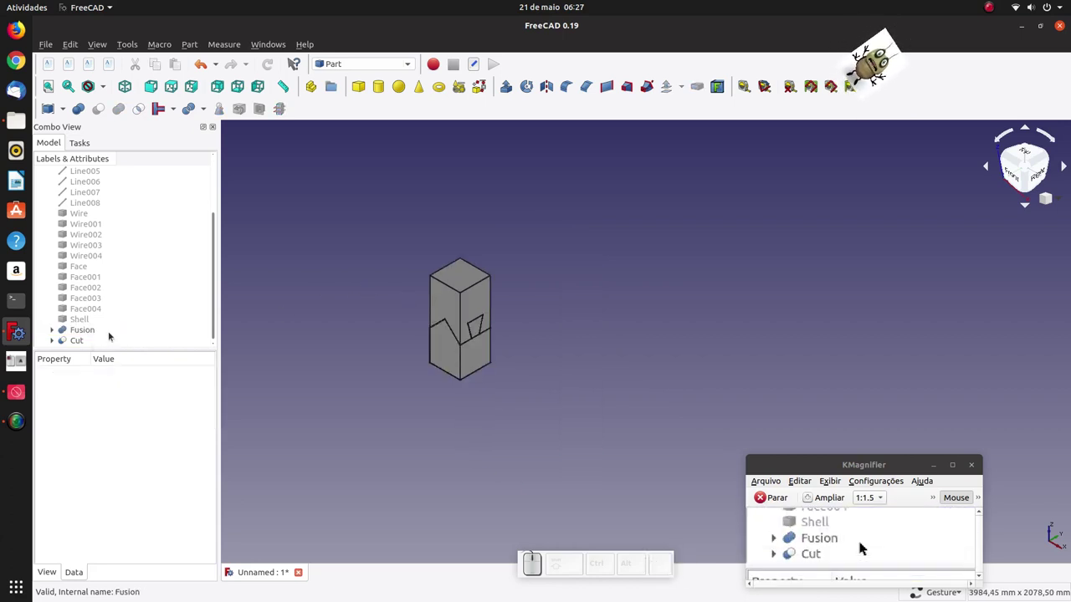
click(863, 542)
right_click(862, 542)
click(332, 249)
Create a refined copy Fusion002 of the base and inspect it from front and isometric views
click(862, 542)
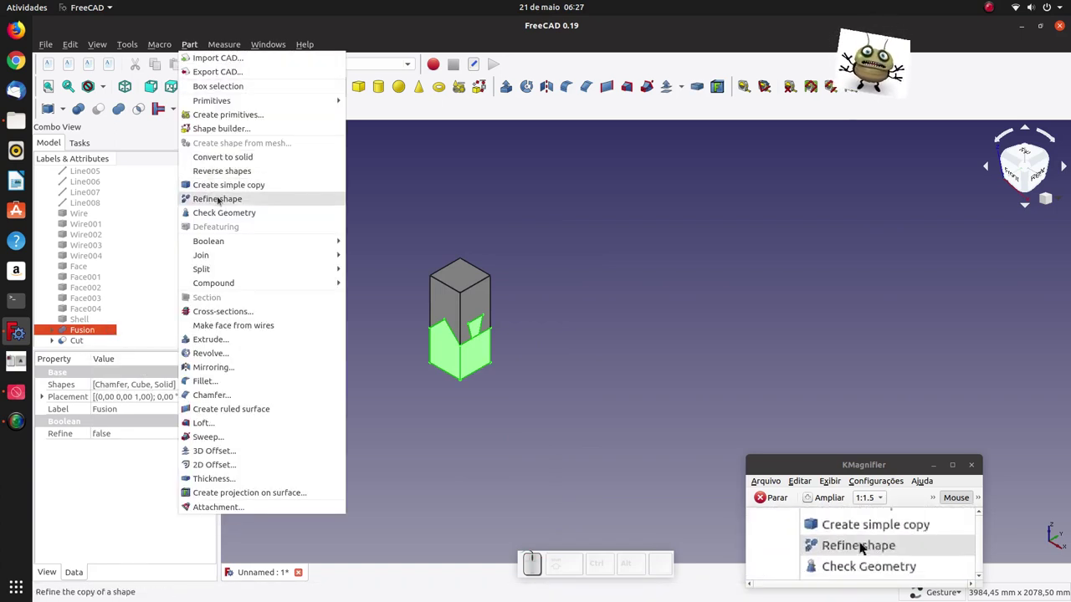
click(863, 542)
click(862, 542)
scroll(down, 3)
click(862, 542)
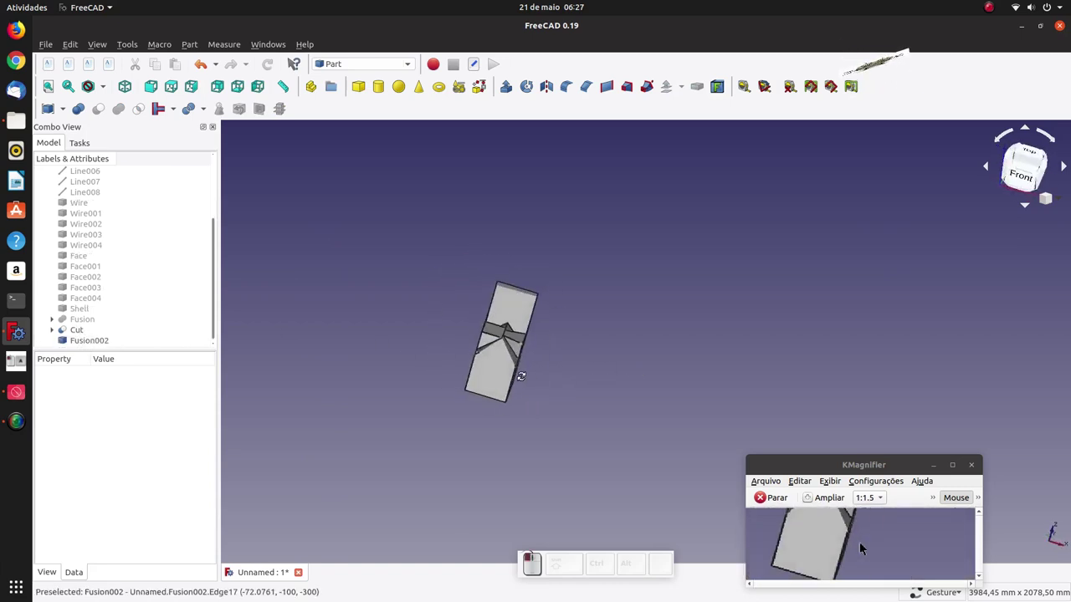
key(0)
scroll(up, 3)
scroll(up, 3)
scroll(down, 3)
click(862, 542)
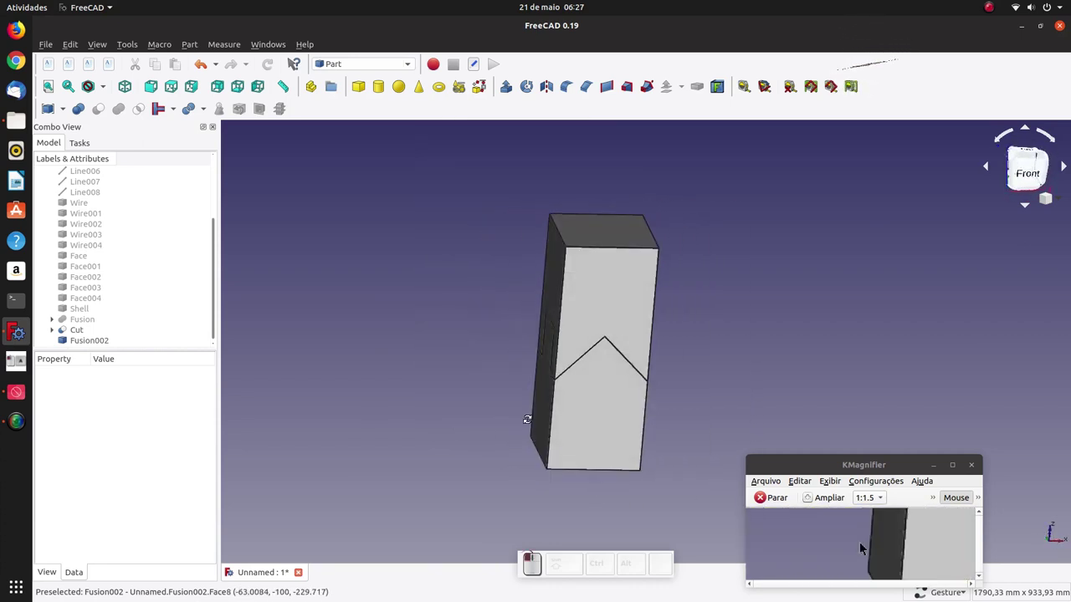
key(0)
scroll(down, 3)
scroll(up, 3)
Start transforming the notched Cut block with a 20 mm translation increment
click(862, 542)
click(862, 542)
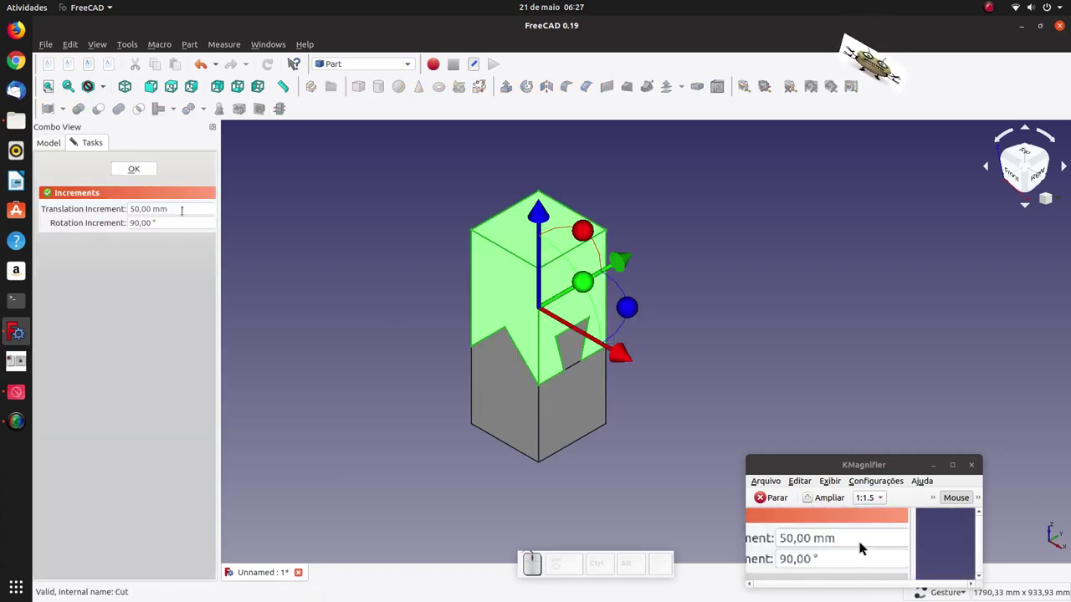
click(863, 542)
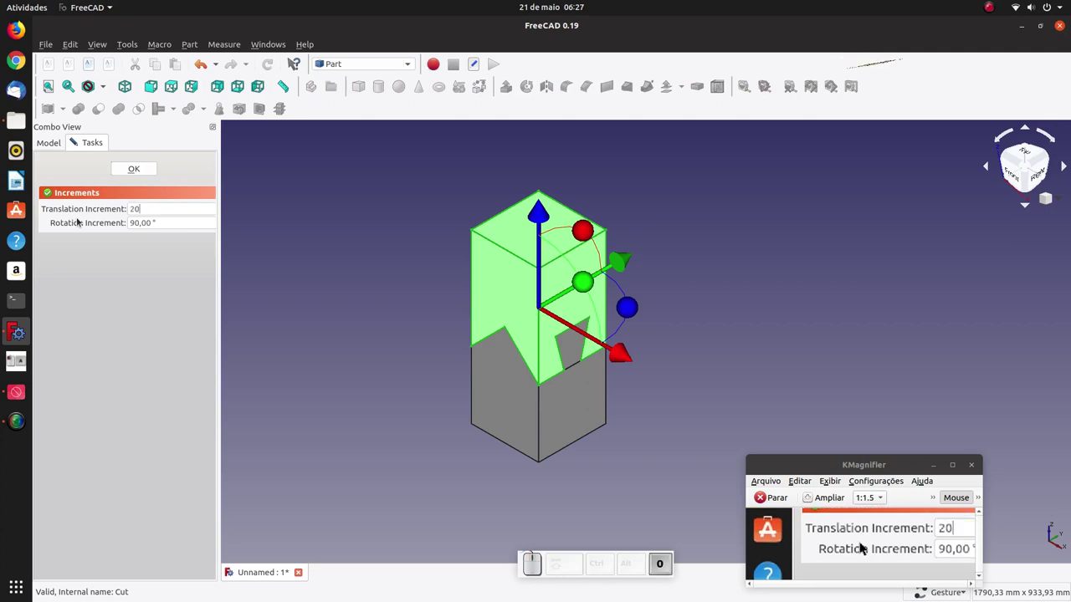
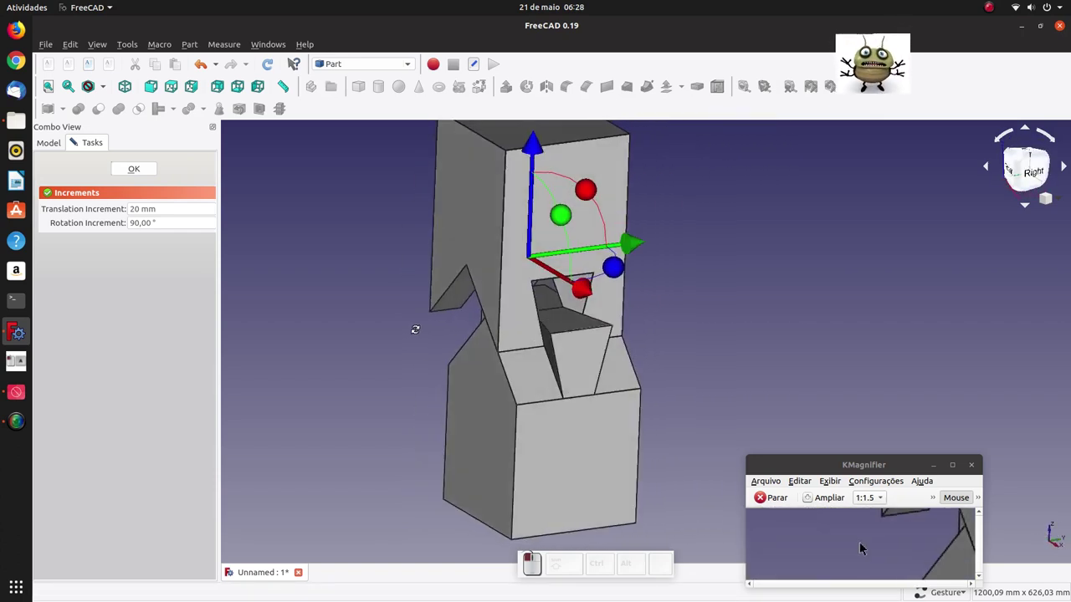
key(0)
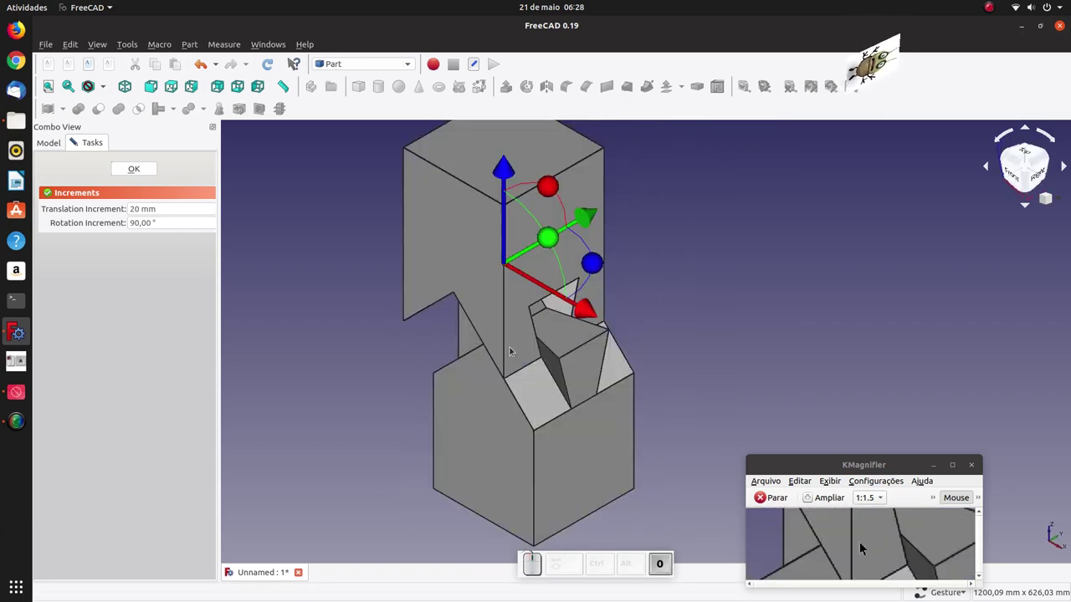
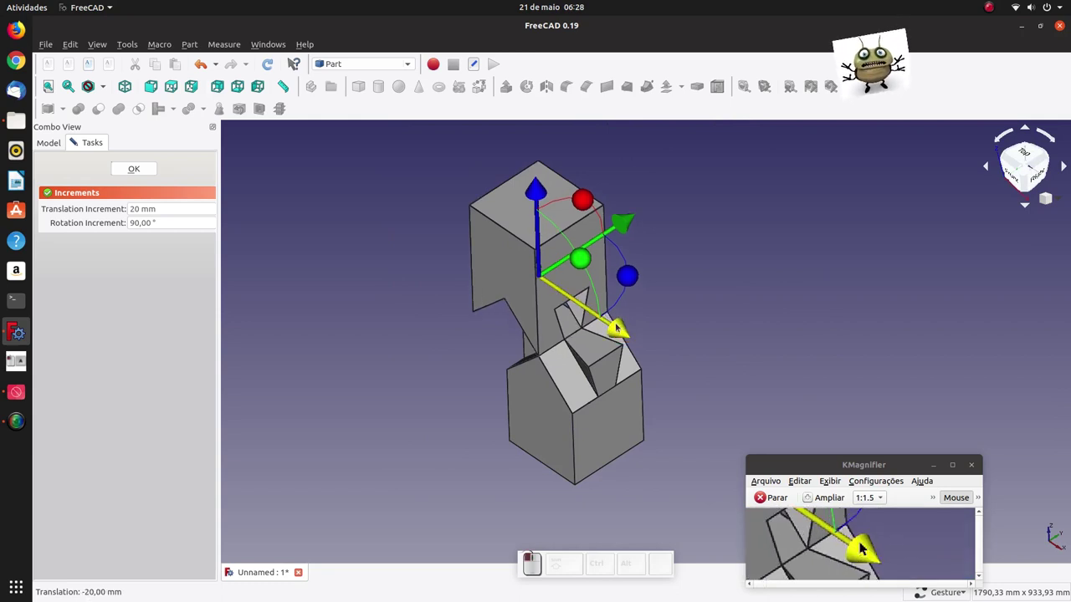
Slide the notched block sideways and upward over the base's wedge, then finish the move
drag(863, 542, 872, 544)
scroll(down, 3)
scroll(up, 3)
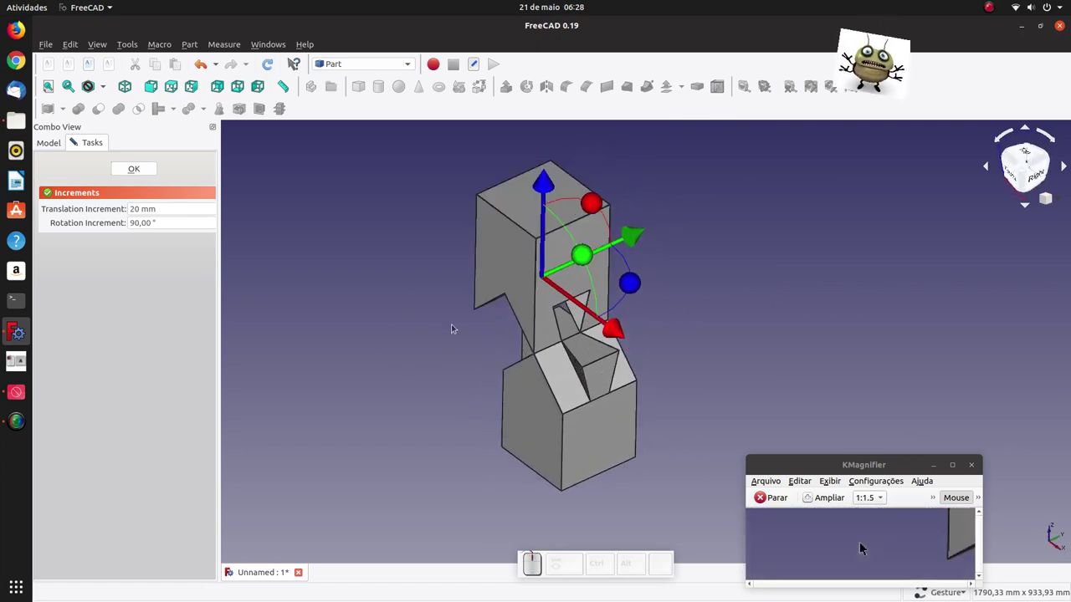
scroll(down, 3)
scroll(up, 3)
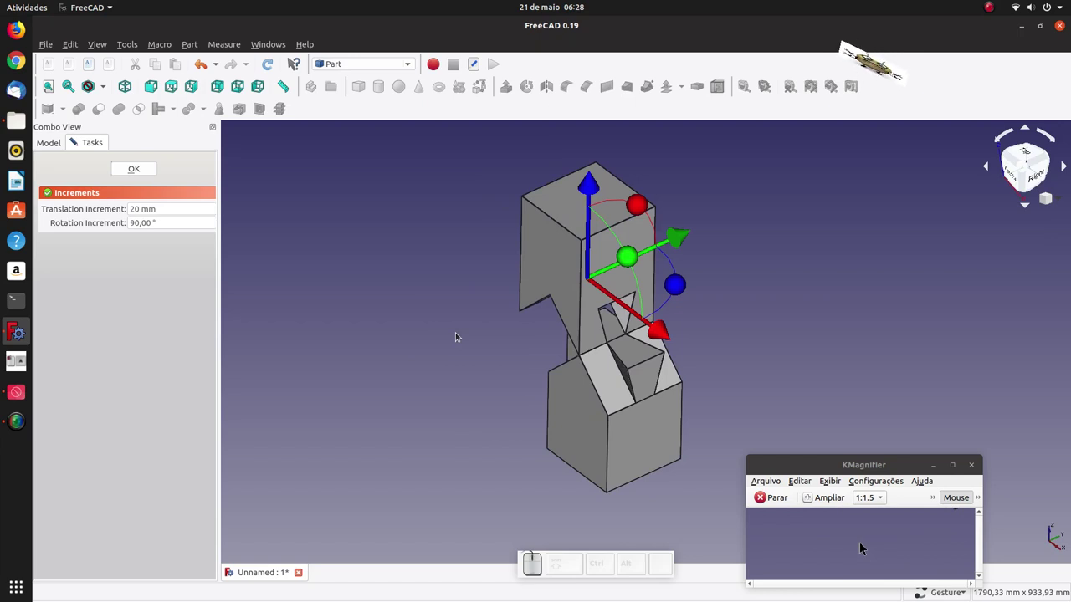
click(863, 542)
drag(862, 542, 862, 542)
key(o)
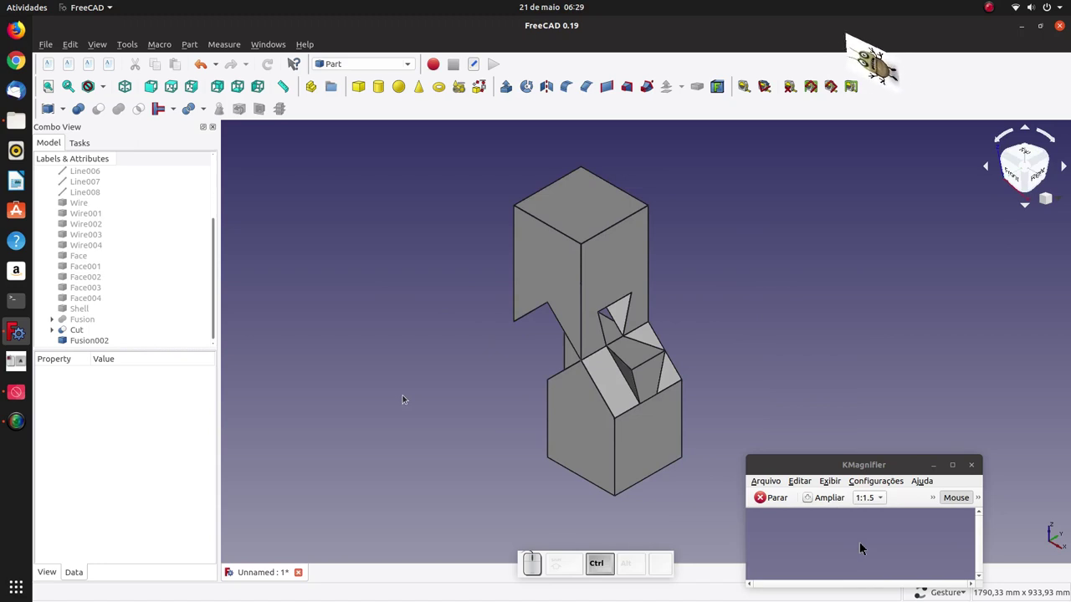
Undo the last move so the notched Cut block sits flush on Fusion002, then select both shapes
key(ctrl+z)
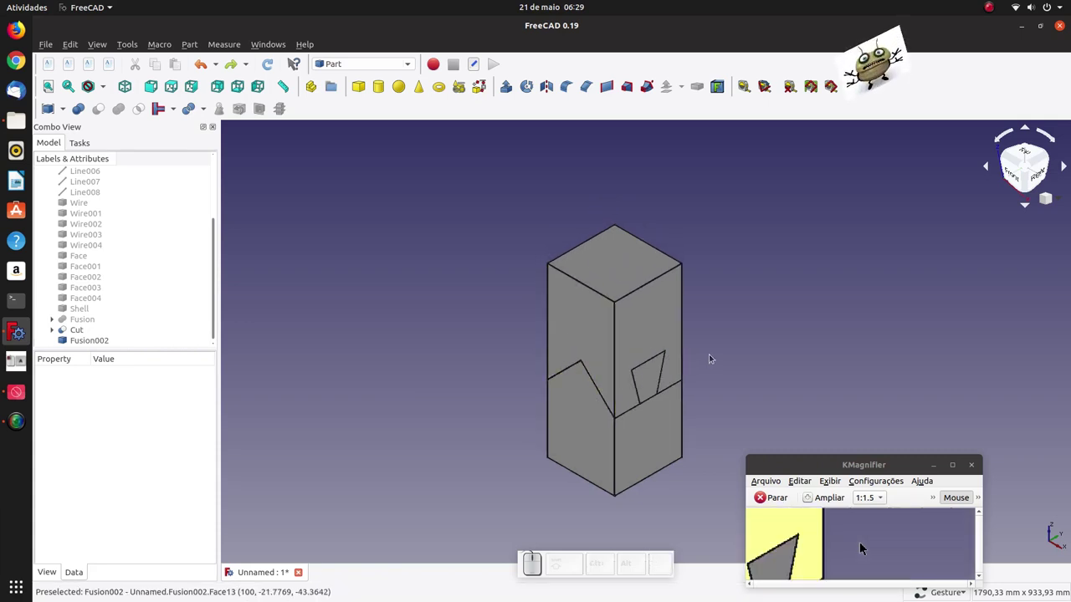
click(863, 542)
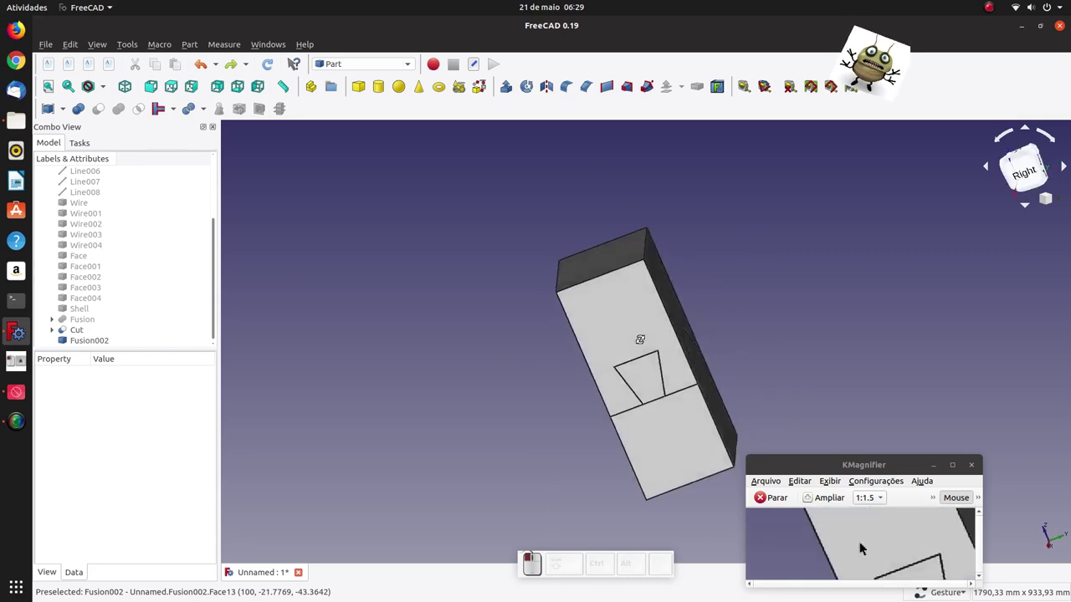
key(0)
click(862, 542)
click(862, 542)
Recolour both pieces in contrasting blue shades via the appearance menu and inspect the joint in isometric view
right_click(862, 542)
click(862, 542)
click(862, 542)
click(863, 542)
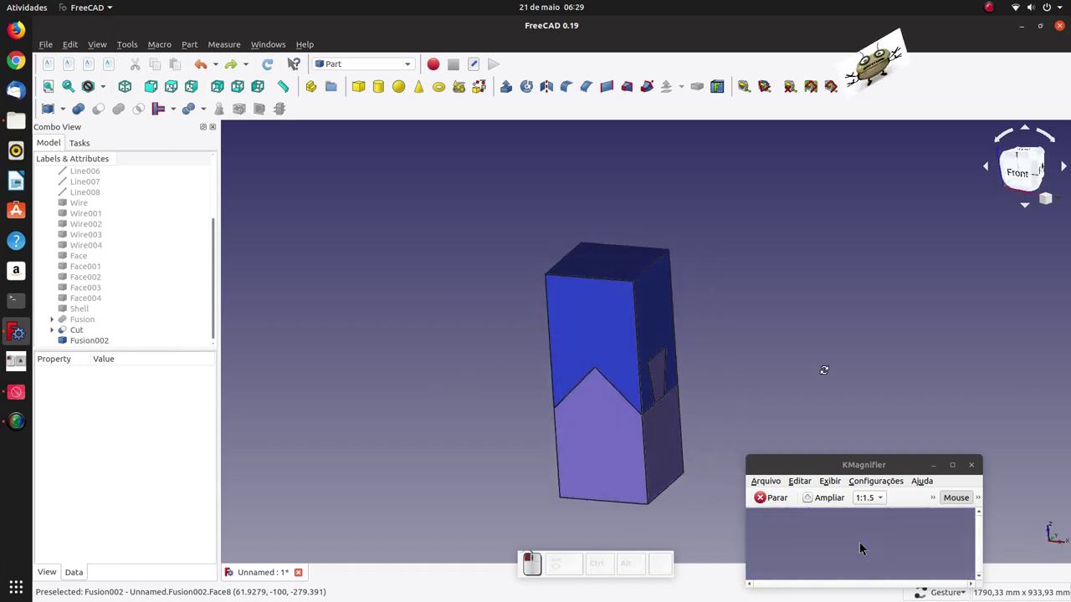
middle_click(863, 542)
drag(863, 542, 862, 542)
key(0)
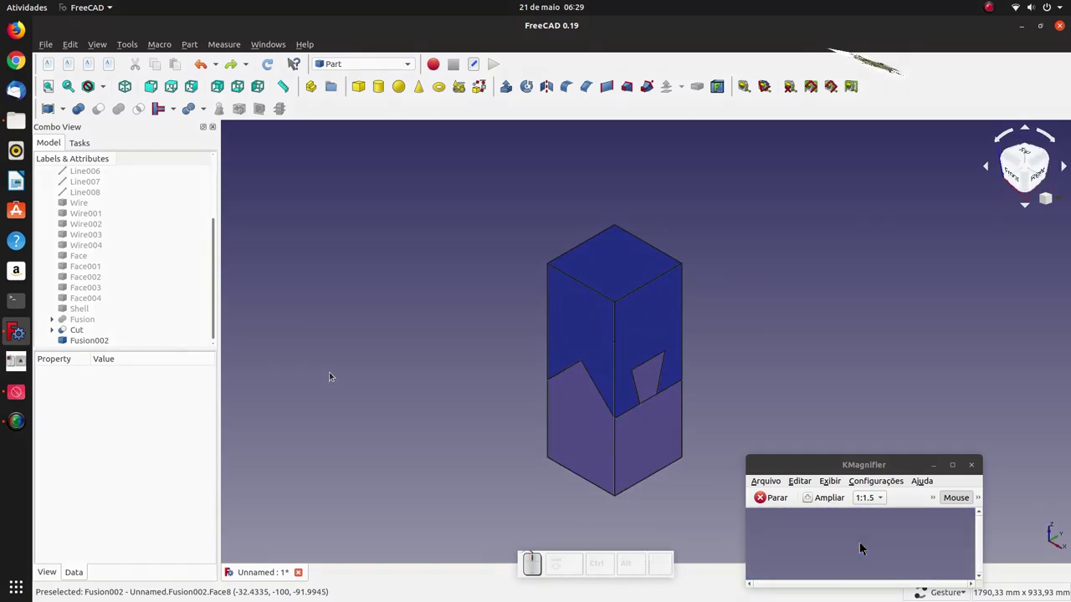